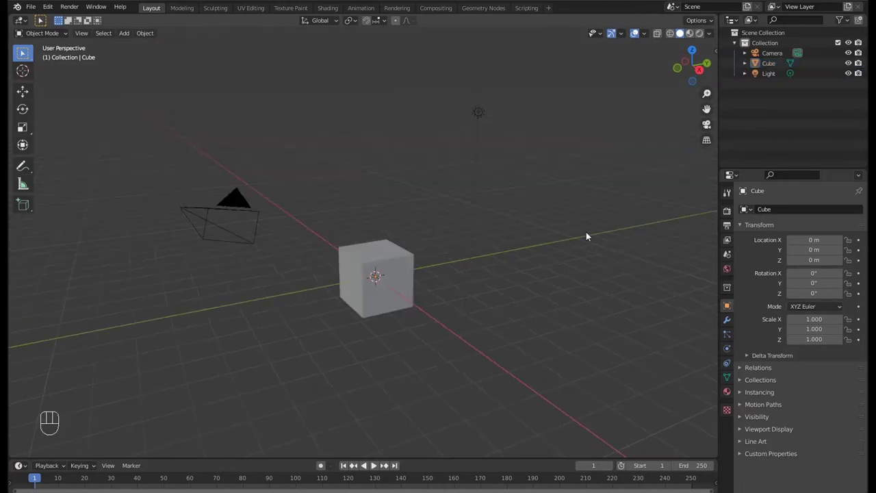
- Delete the default cube, camera and light, then bring in the USS Manatee ship model
key(a)
key(x)
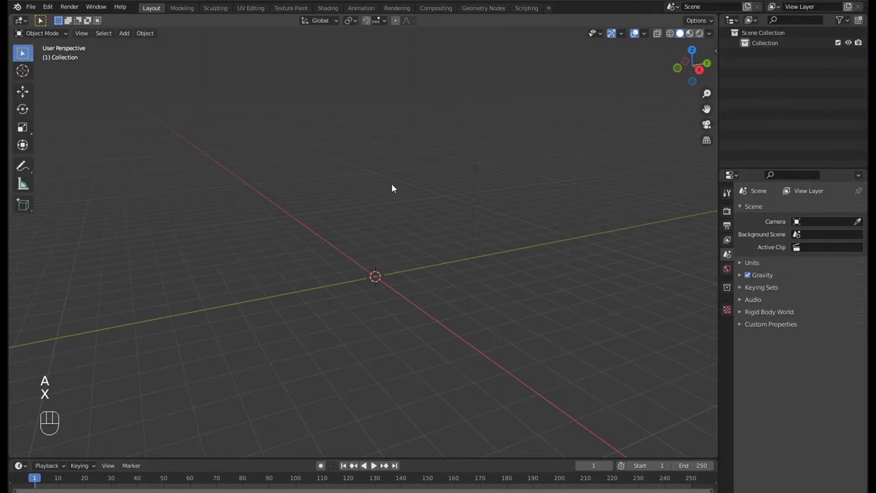
middle_click(398, 197)
middle_click(356, 216)
scroll(up, 3)
scroll(up, 3)
middle_click(419, 193)
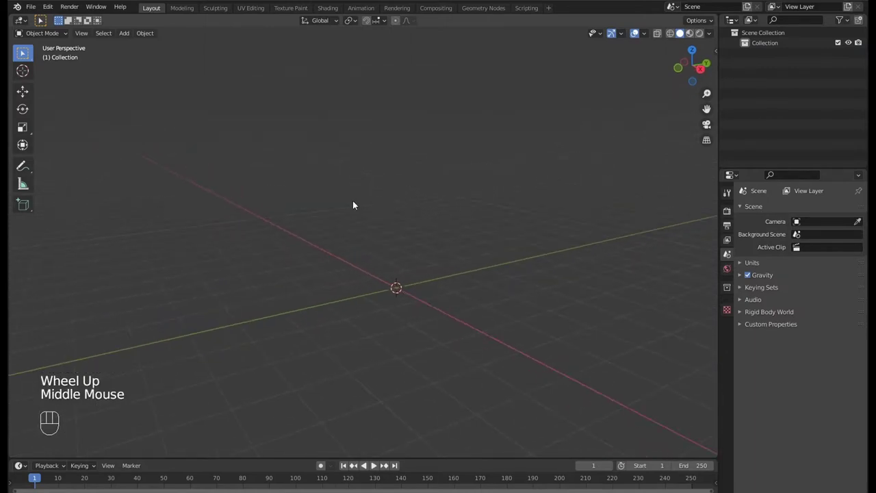
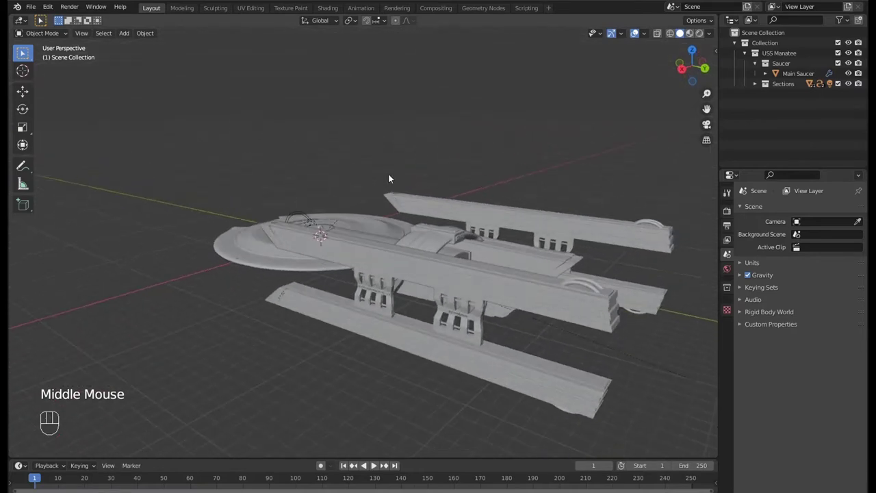
middle_click(409, 204)
- Create a new collection named World in the Outliner
drag(445, 245, 433, 207)
middle_click(422, 205)
click(761, 126)
right_click(760, 125)
click(768, 101)
drag(768, 102, 456, 149)
- Add a camera and snap it to the current viewport view with Ctrl+Alt+Numpad 0
key(shift+a)
middle_click(424, 161)
scroll(up, 3)
middle_click(423, 141)
scroll(down, 3)
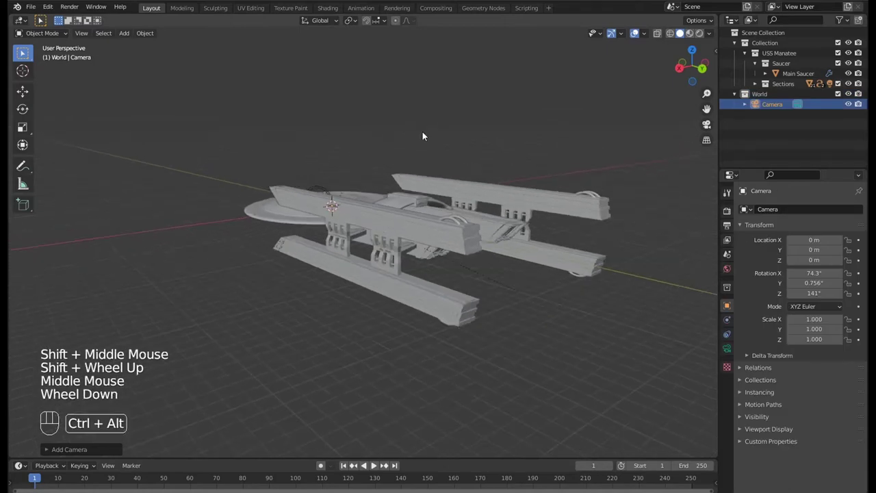
key(ctrl+alt+KP_0)
scroll(up, 3)
key(n)
click(657, 175)
key(n)
- Reposition the camera to frame the ship in an angled three-quarter shot
scroll(down, 3)
drag(381, 205, 388, 263)
middle_click(380, 252)
middle_click(398, 252)
drag(422, 245, 404, 244)
middle_click(391, 246)
middle_click(409, 246)
scroll(up, 3)
middle_click(415, 244)
middle_click(413, 241)
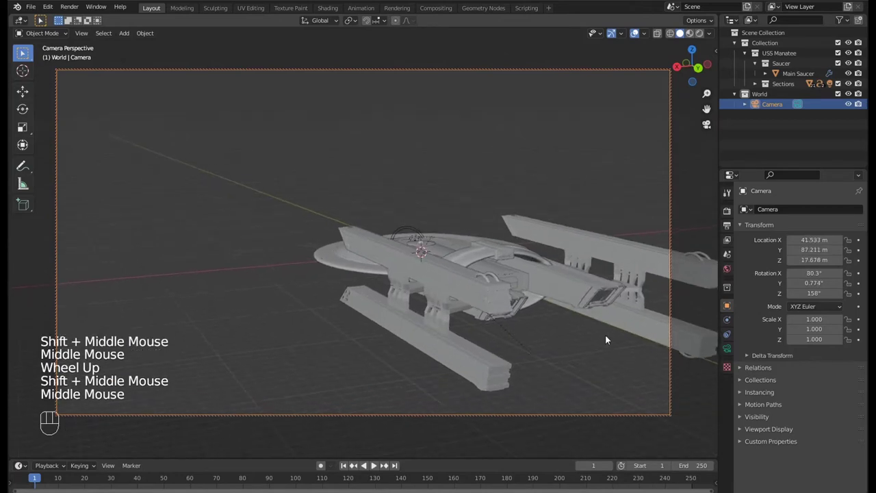
middle_click(288, 220)
middle_click(306, 230)
middle_click(335, 251)
drag(313, 253, 296, 238)
drag(296, 237, 281, 250)
middle_click(278, 248)
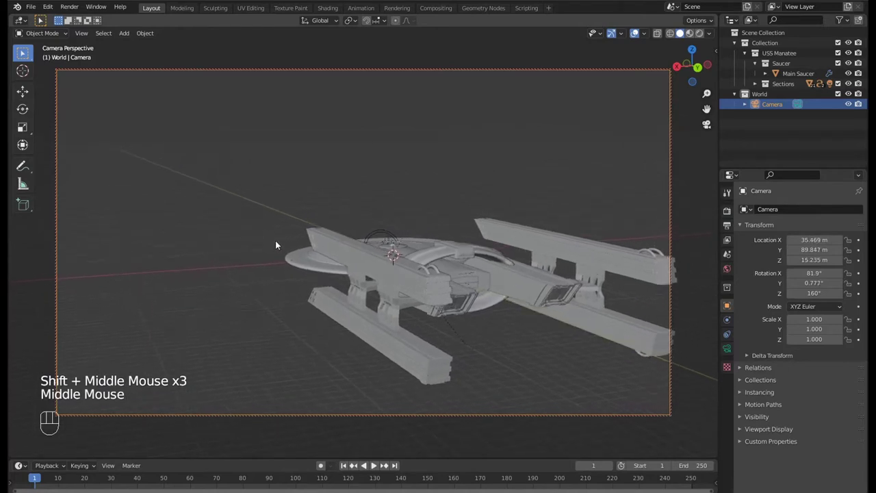
- Pull the camera back from the ship and adjust its height over the hull
scroll(down, 3)
drag(277, 242, 298, 259)
middle_click(297, 257)
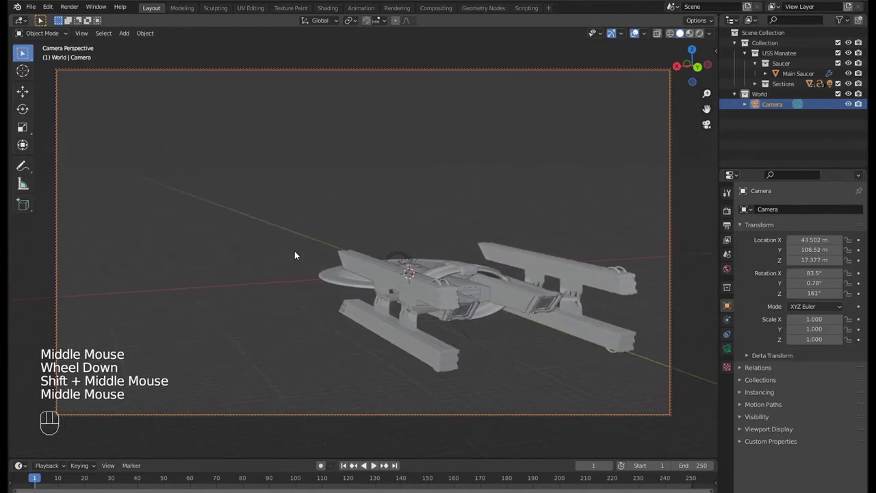
middle_click(298, 254)
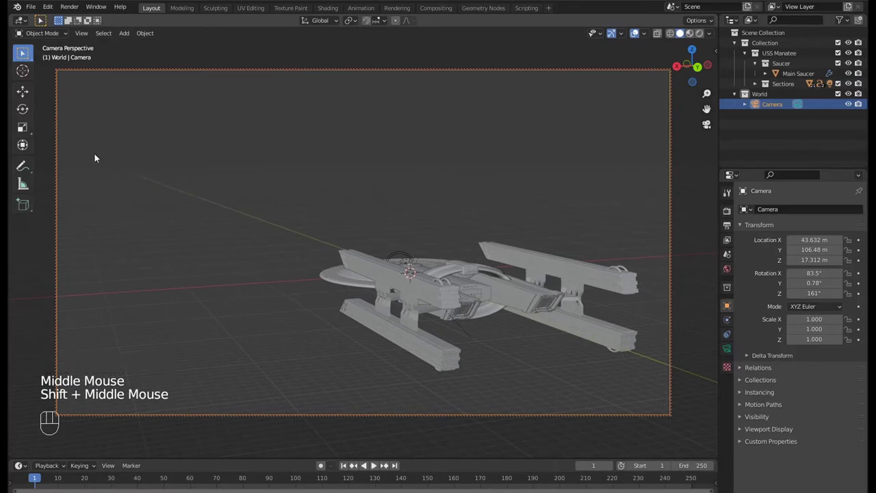
middle_click(194, 204)
drag(196, 206, 195, 208)
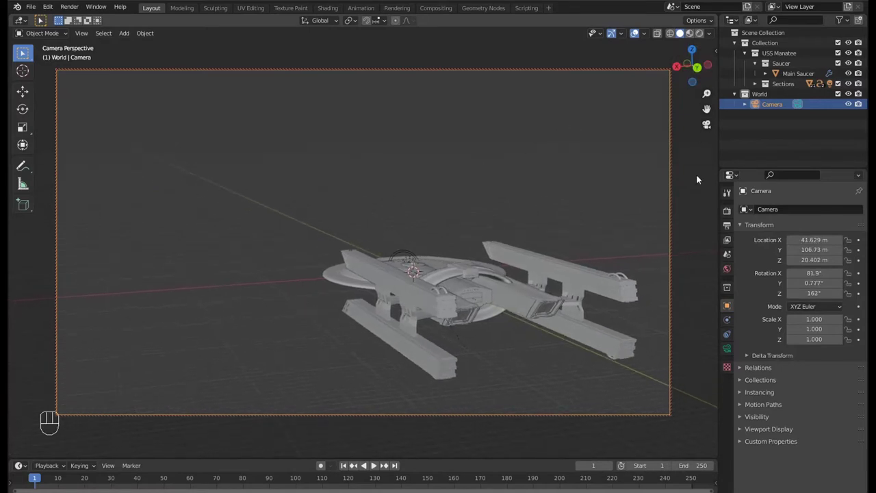
- Leave the camera view, orbit around the ship and switch viewport shading to Rendered
click(730, 213)
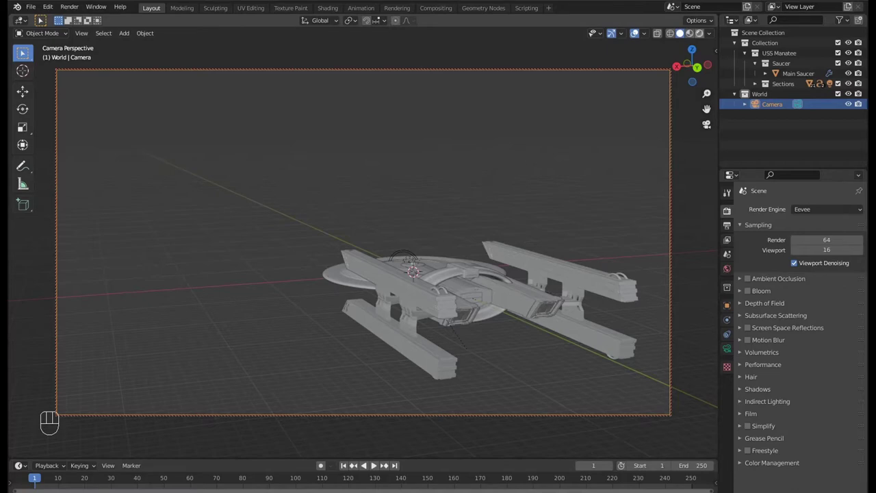
drag(702, 35, 572, 179)
key(KP_0)
scroll(up, 3)
drag(363, 205, 443, 243)
drag(440, 282, 435, 309)
drag(435, 313, 438, 232)
middle_click(428, 158)
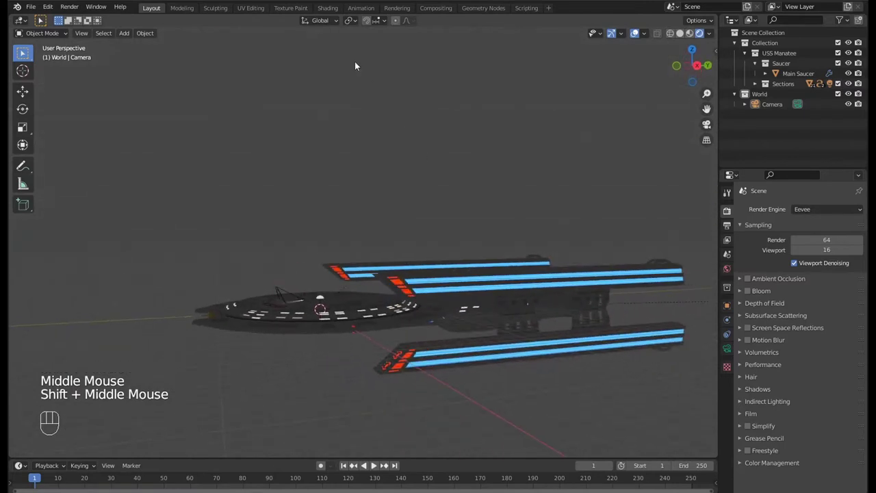
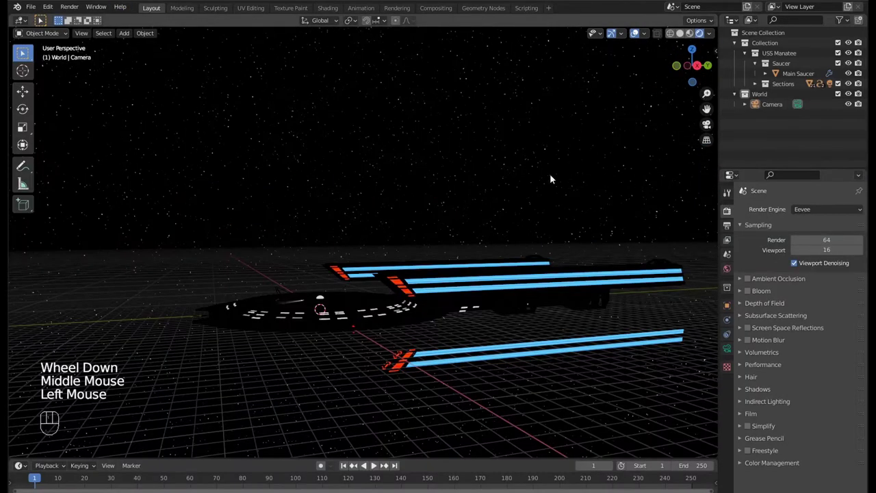
- Make World the active collection for new objects while checking the camera view
key(KP_0)
key(KP_0)
middle_click(520, 160)
click(767, 98)
drag(481, 165, 437, 182)
scroll(down, 3)
- Add a Sun light at strength 4, rotate it to light the hull, and view through the camera
key(shift+a)
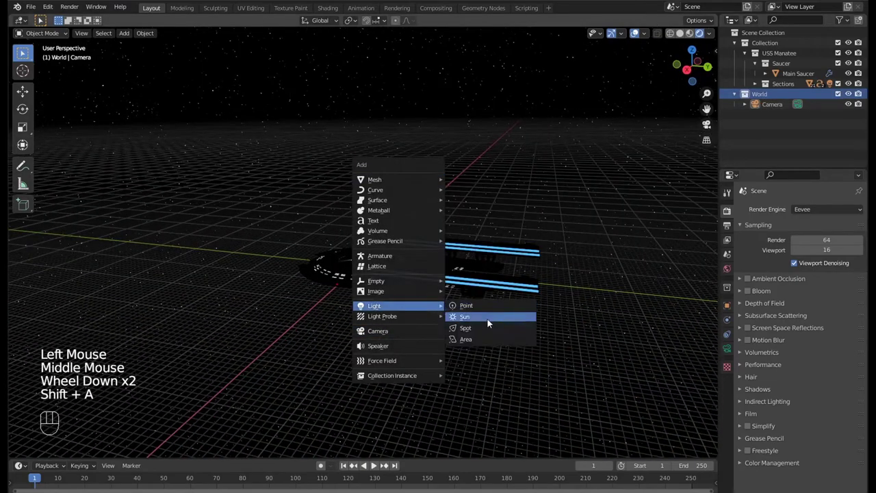
drag(467, 319, 427, 327)
key(g)
click(728, 351)
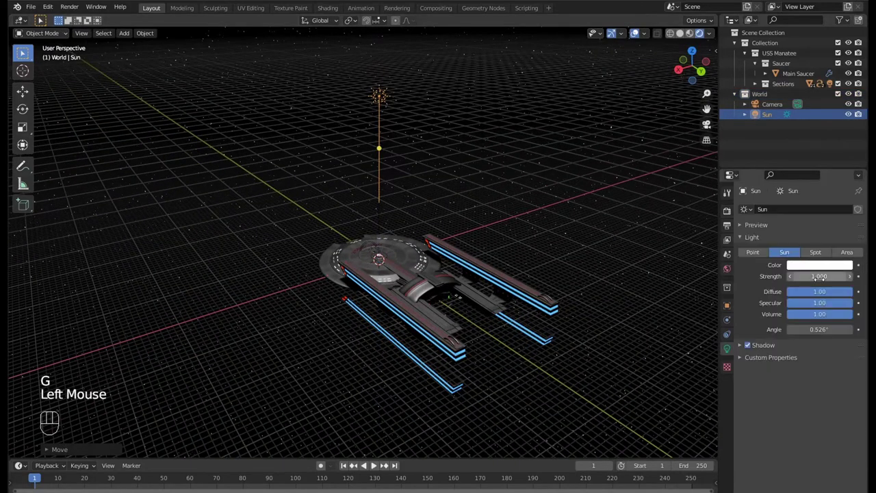
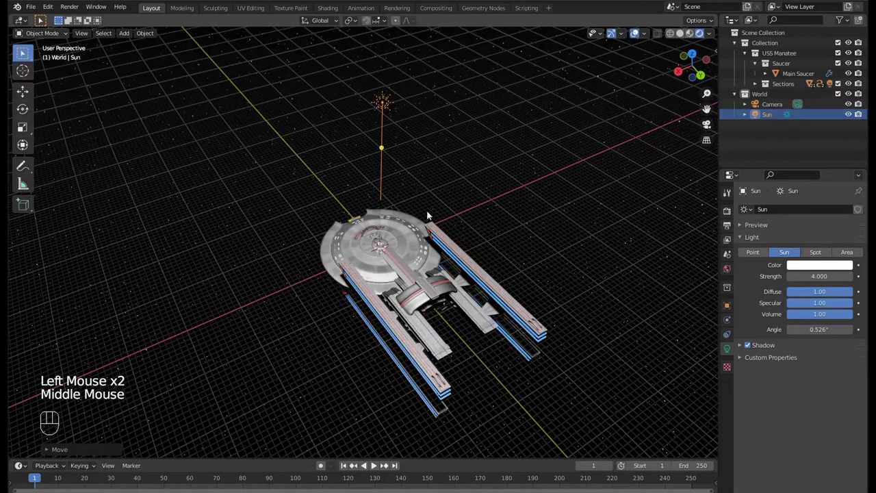
key(r)
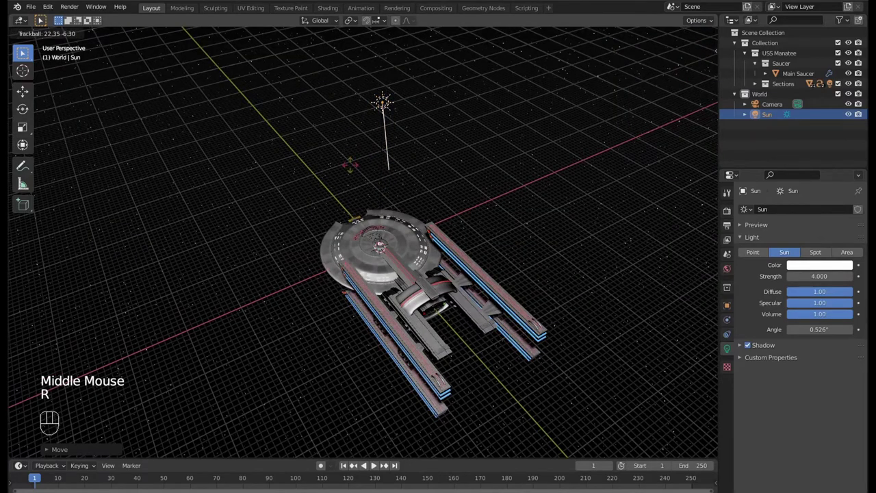
key(KP_0)
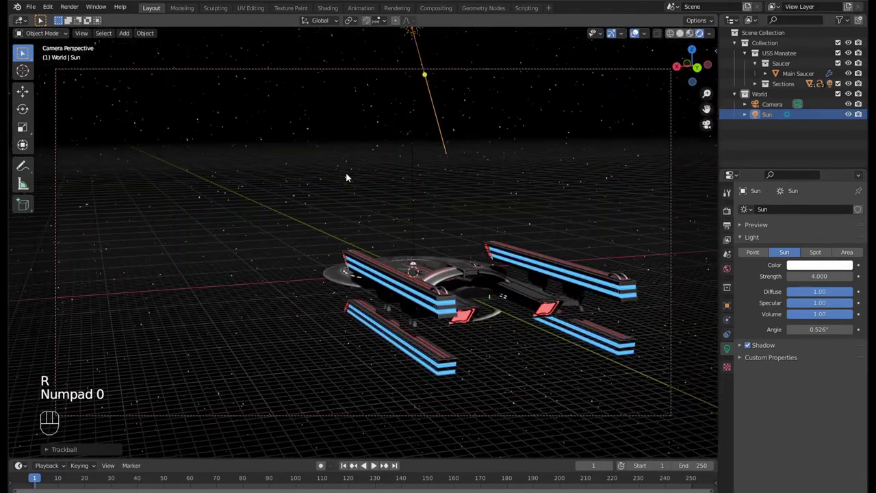
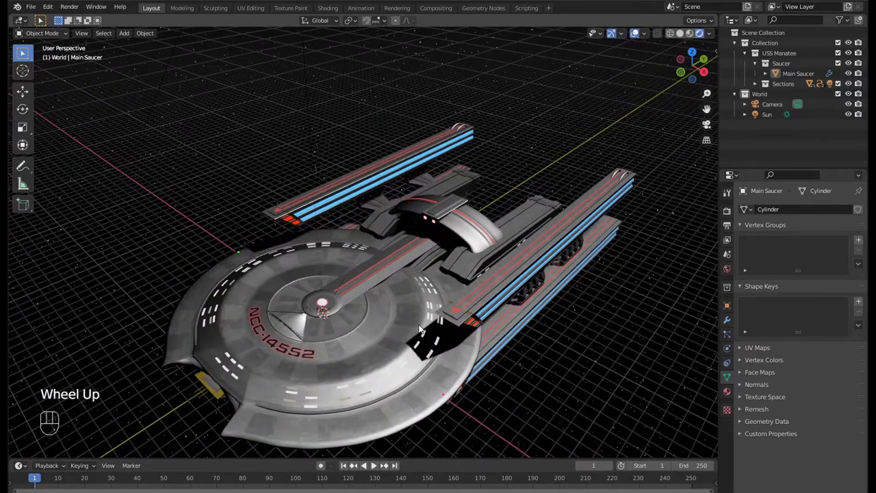
drag(527, 302, 519, 264)
middle_click(507, 264)
click(408, 324)
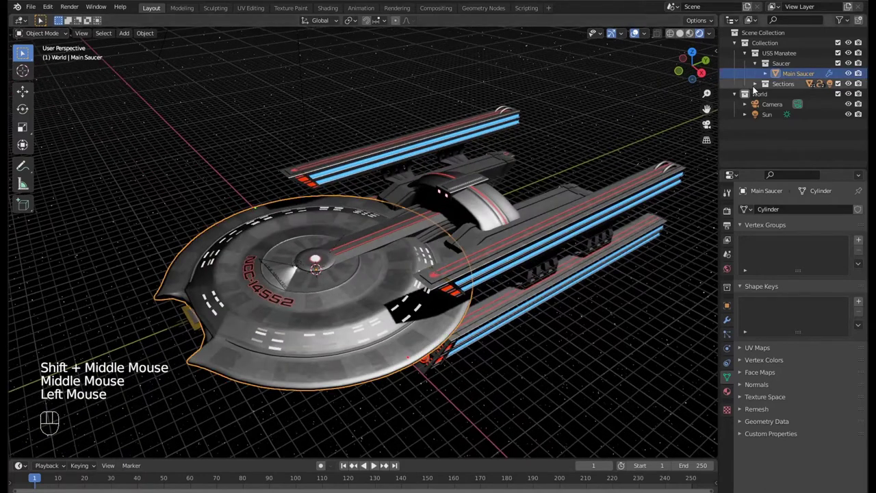
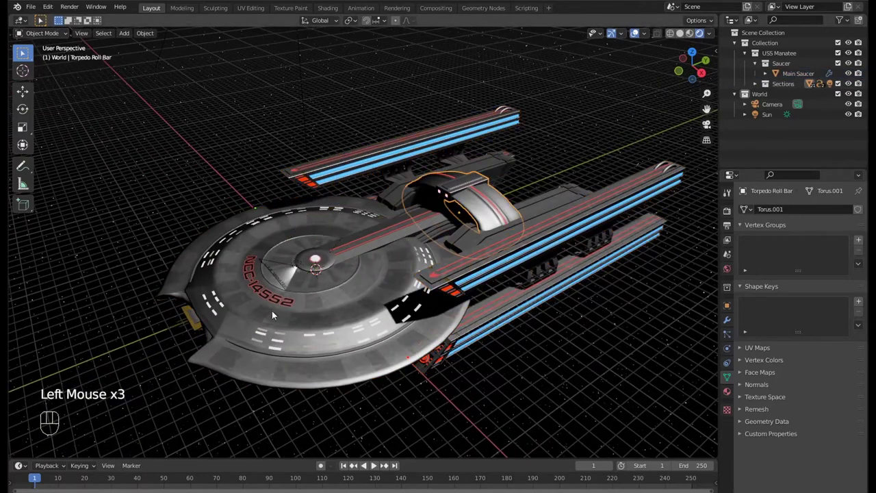
click(284, 332)
key(r)
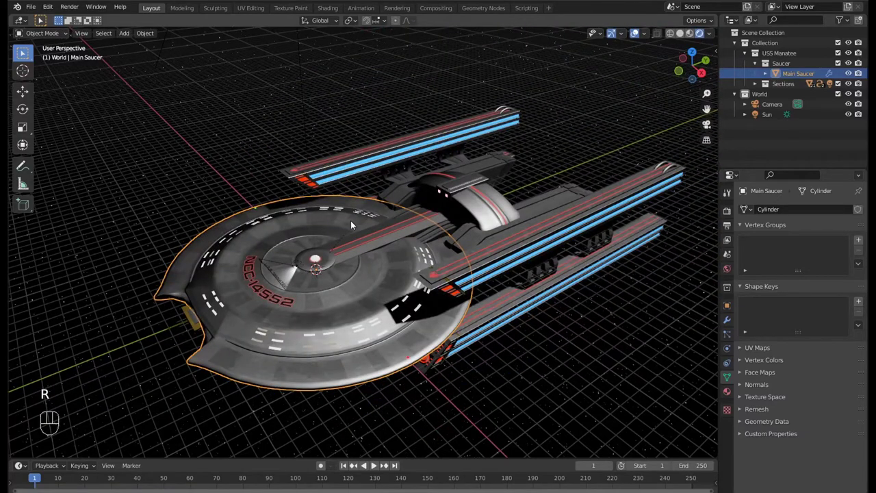
scroll(up, 3)
drag(347, 231, 270, 222)
scroll(down, 3)
middle_click(367, 305)
drag(384, 335, 347, 281)
scroll(down, 3)
key(KP_0)
key(g)
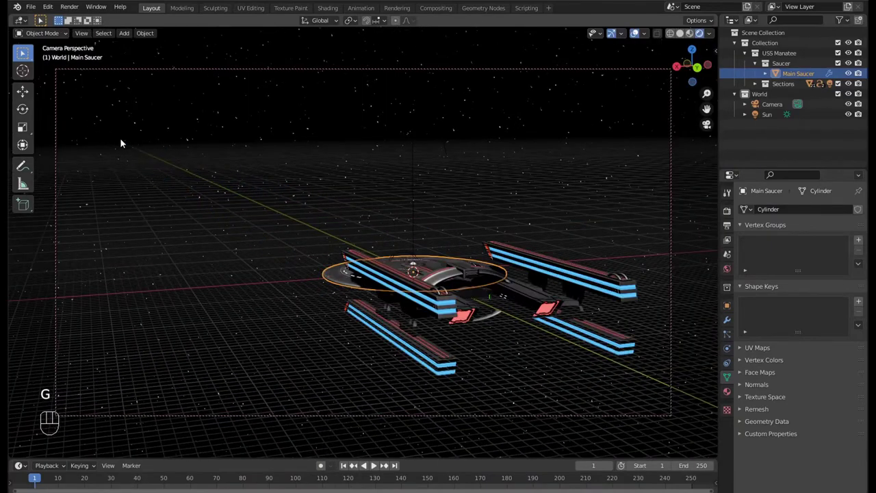
key(KP_0)
drag(315, 204, 371, 300)
drag(387, 297, 277, 289)
middle_click(292, 298)
drag(307, 292, 311, 248)
drag(408, 272, 428, 256)
drag(420, 245, 393, 225)
scroll(up, 3)
middle_click(414, 257)
- Add a Plain Axes empty and slide it along the Y axis toward the ship
key(shift+a)
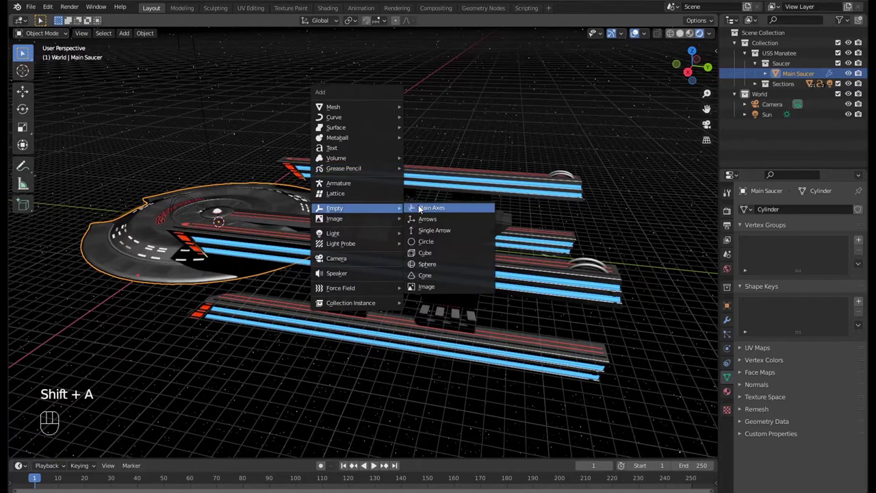
middle_click(358, 224)
key(g)
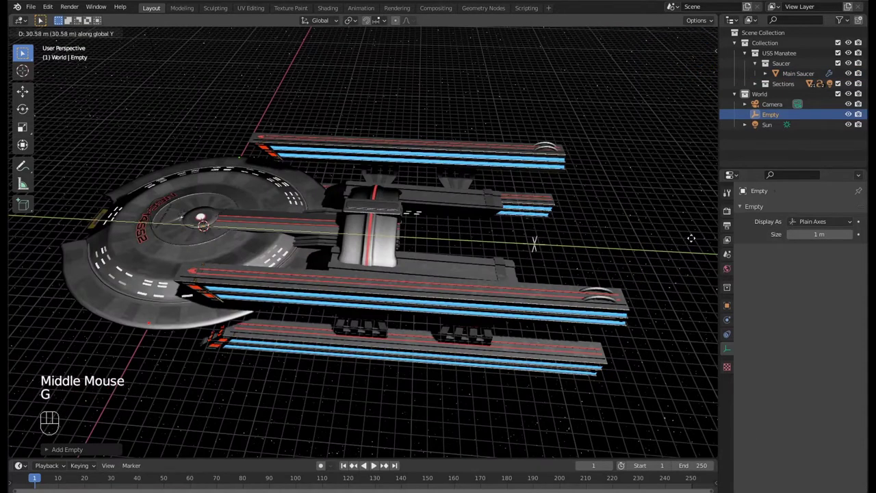
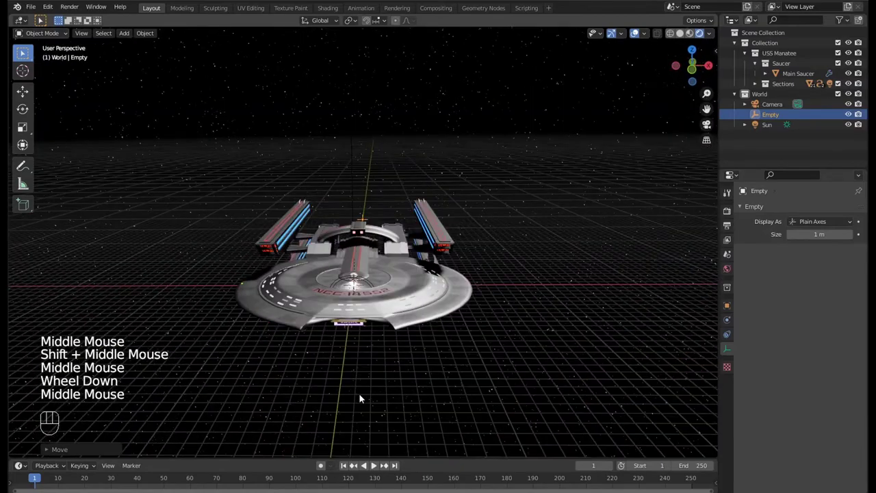
drag(365, 351, 274, 374)
key(g)
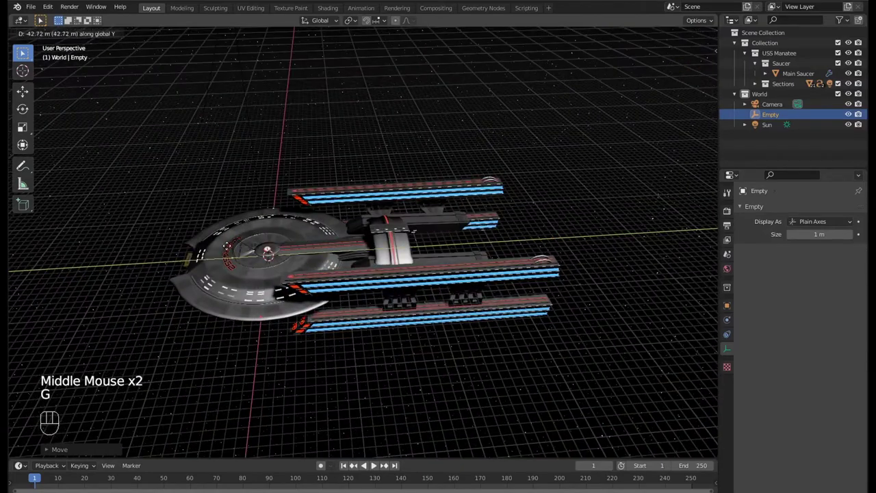
middle_click(438, 258)
- In side orthographic view, place the empty along Y near the nacelles
key(KP_1)
key(KP_3)
scroll(up, 3)
drag(341, 259, 342, 199)
scroll(up, 3)
drag(342, 181, 341, 105)
scroll(up, 3)
key(g)
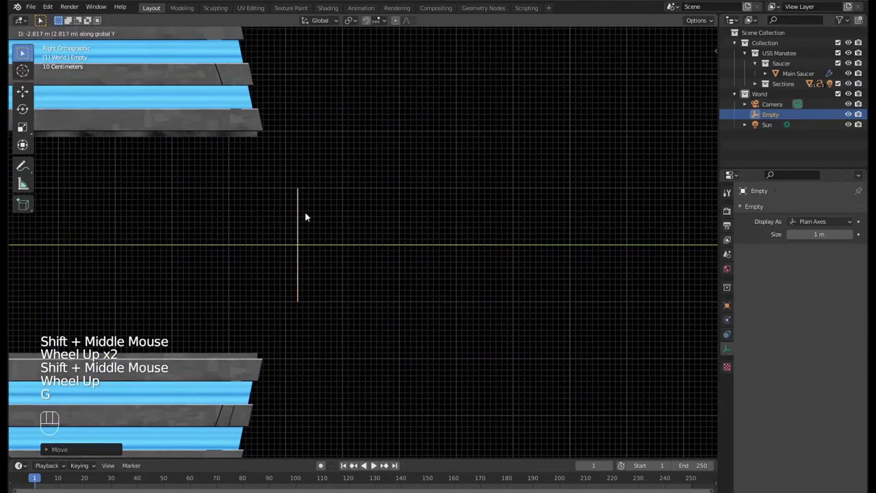
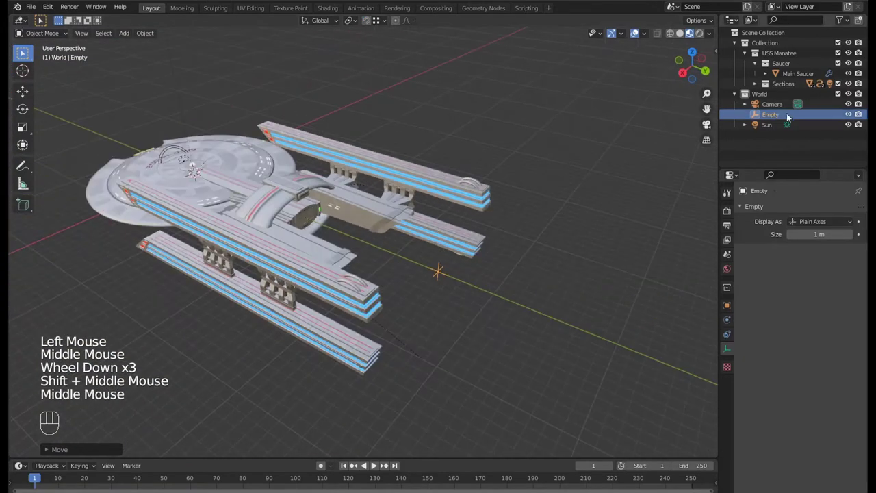
- Move the Empty into the Saucer collection and make it the parent of the Main Saucer
drag(776, 118, 783, 68)
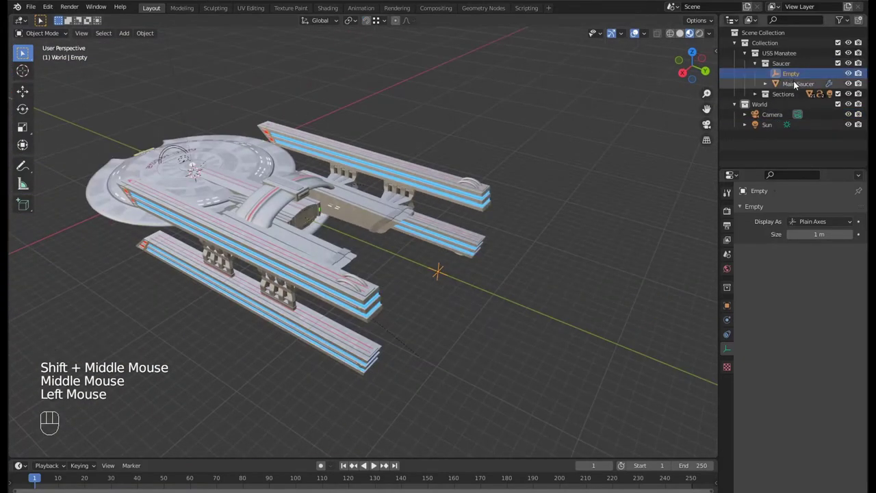
click(796, 87)
click(792, 79)
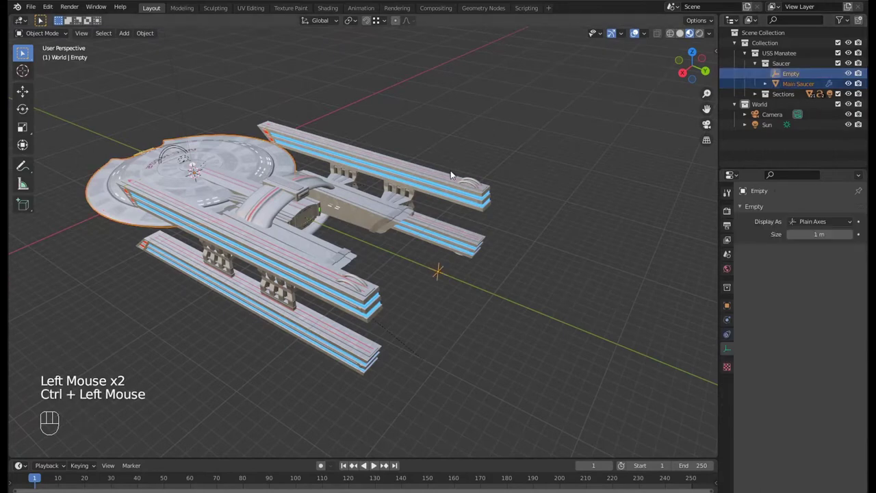
key(ctrl+p)
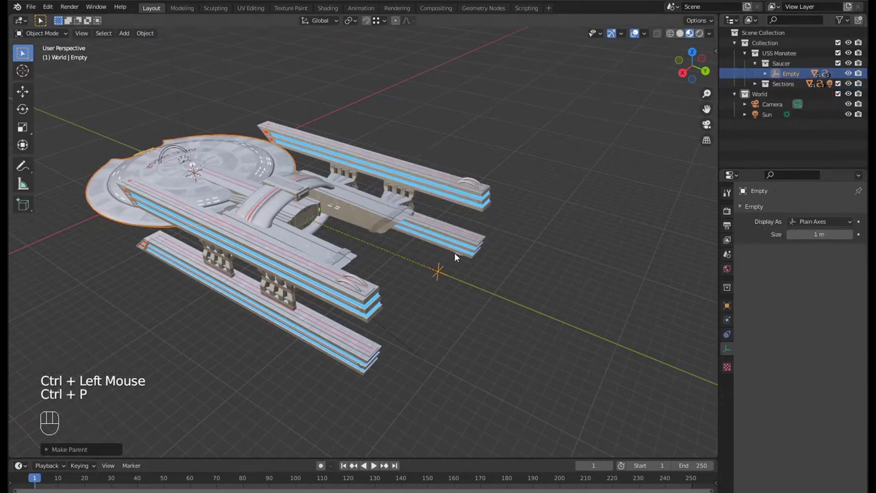
click(449, 279)
click(447, 280)
click(475, 302)
click(449, 280)
key(g)
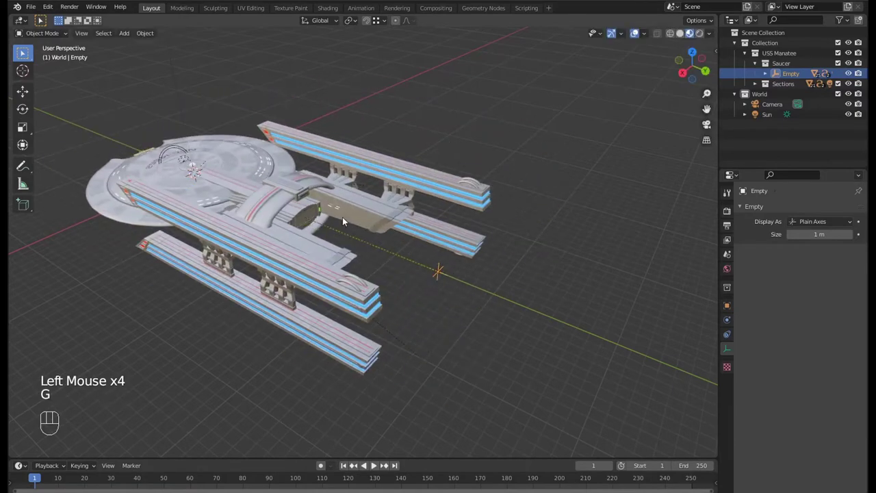
middle_click(388, 236)
- Look through the camera, play and stop the animation, and step to around frame 60
key(KP_0)
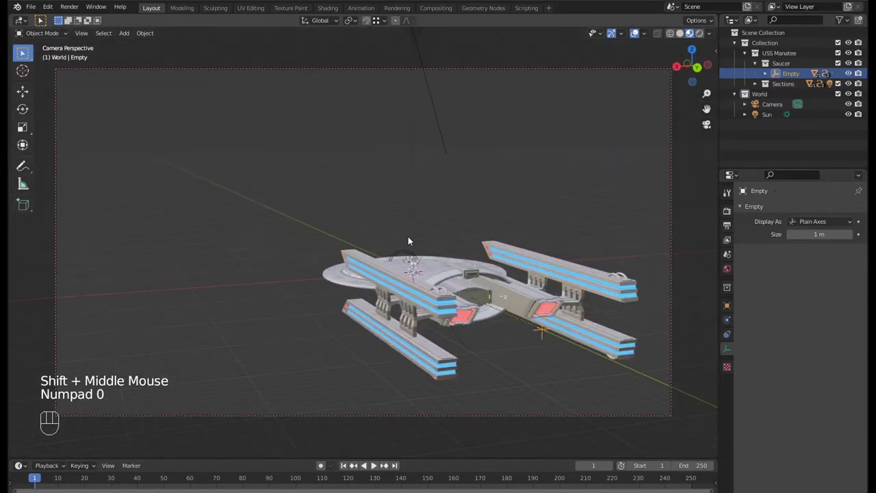
key(space)
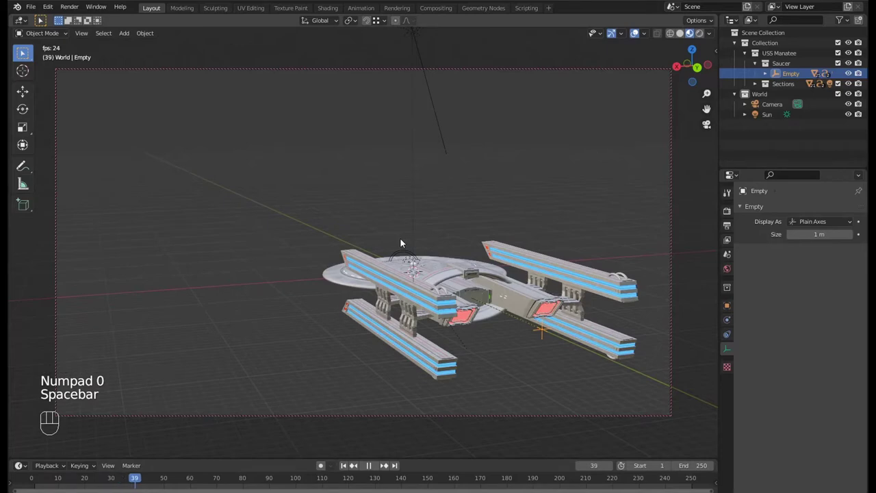
key(space)
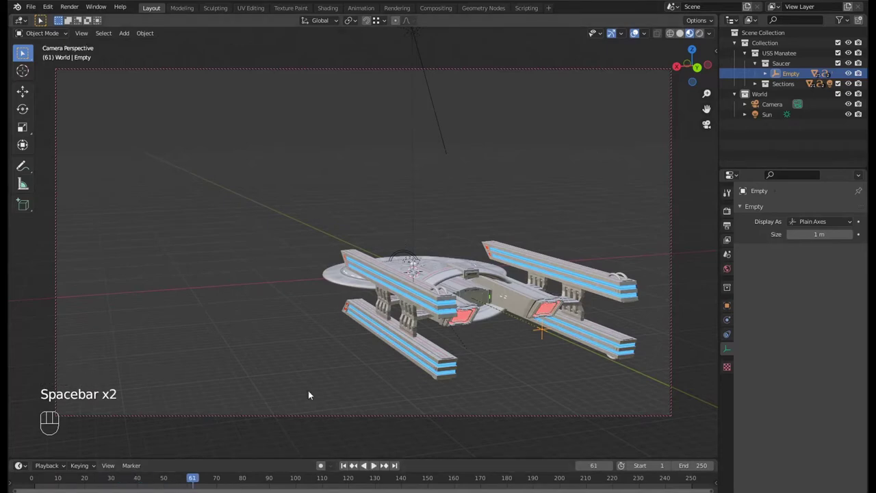
key(Left)
- Keyframe the Empty at frame 60, then move it -3000 m along Y at frame 71 and keyframe again
key(i)
key(space)
key(space)
key(g)
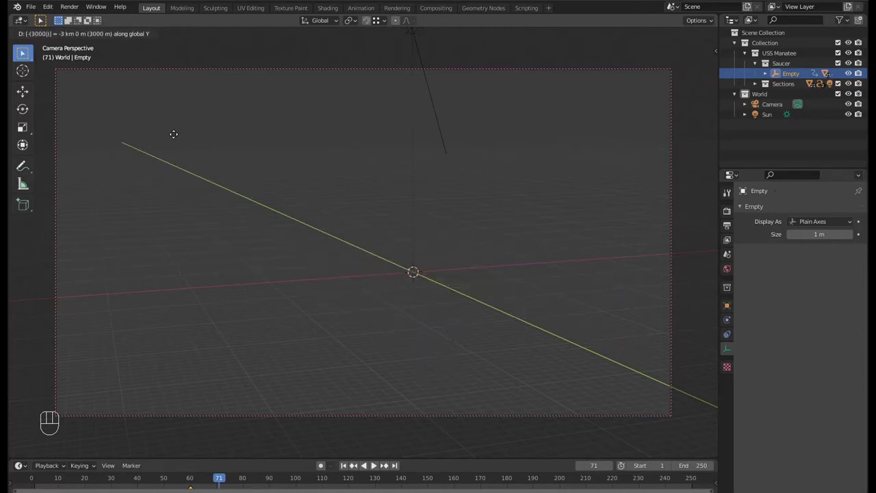
key(i)
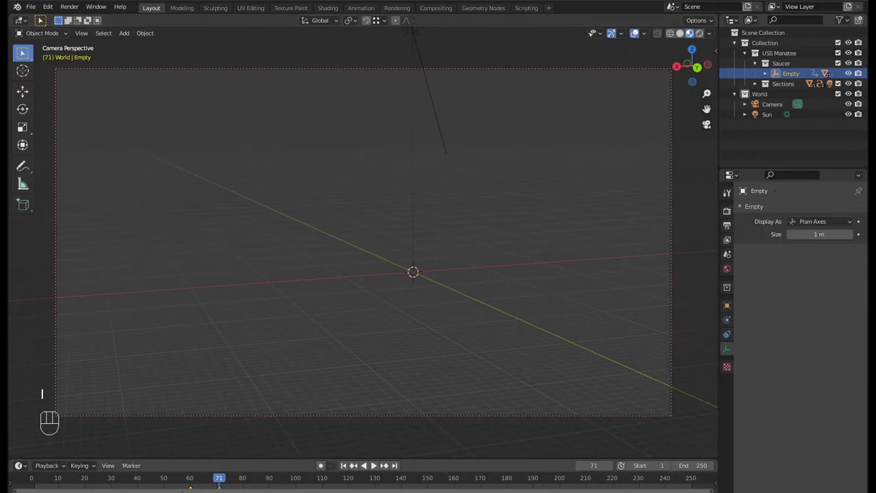
- Scrub back through the timeline frames to preview the ship's jump
click(190, 482)
key(Right)
key(space)
key(space)
key(Left)
key(Left)
key(Left)
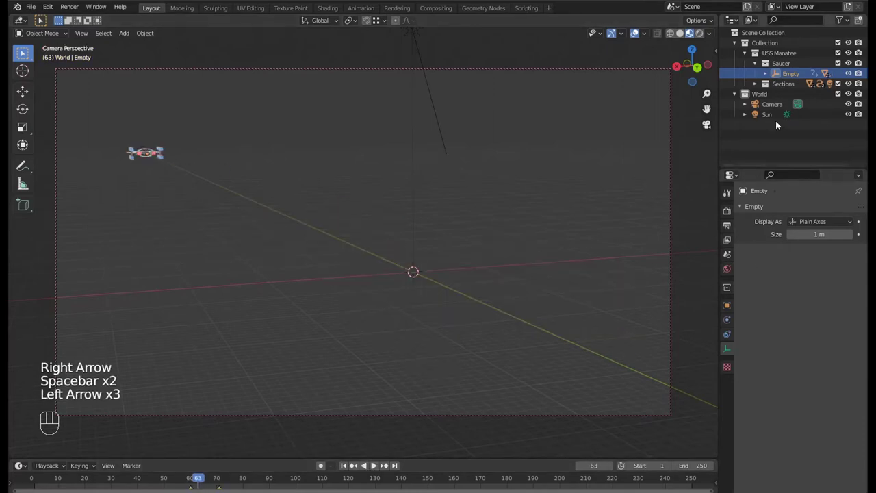
- Select the camera and raise its Clip End so the distant ship stays visible
click(779, 108)
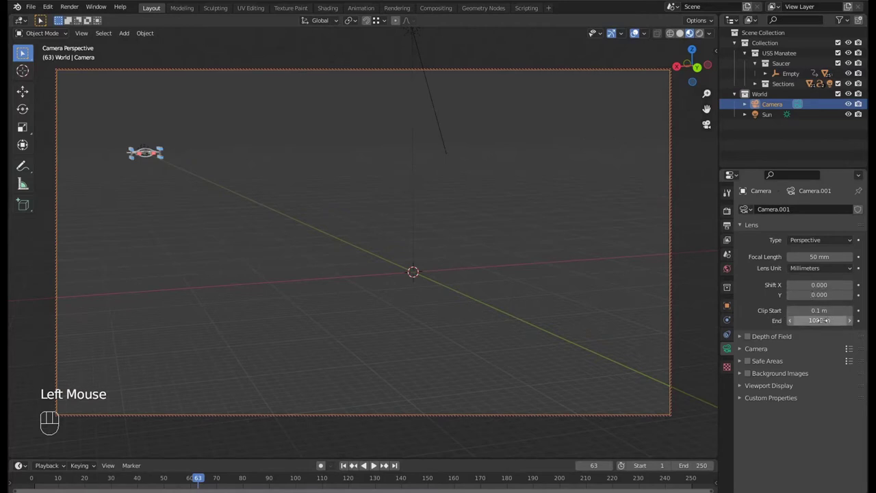
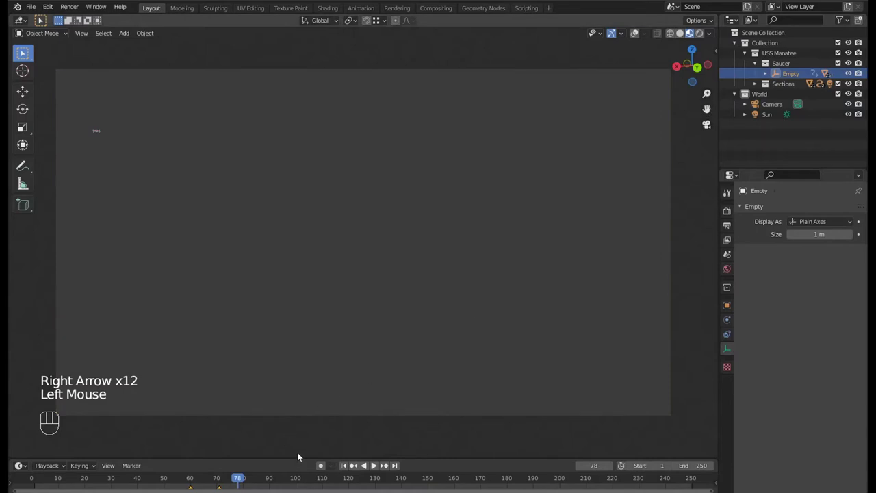
click(360, 467)
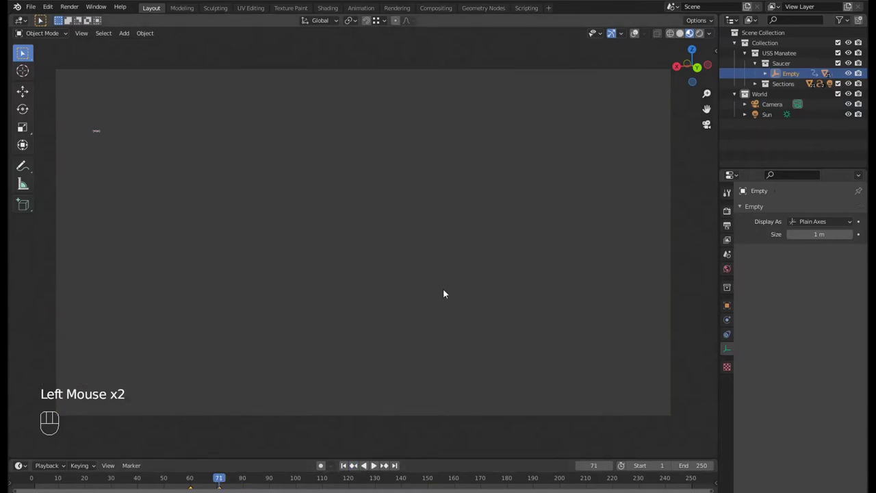
key(g)
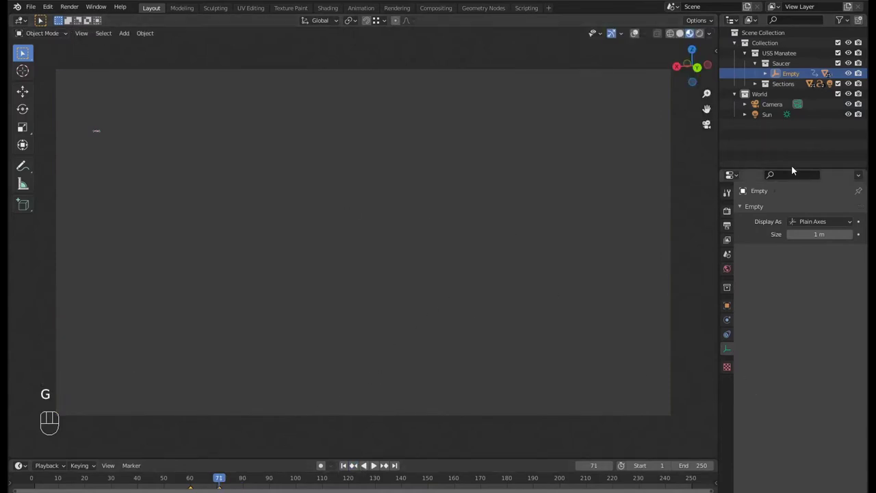
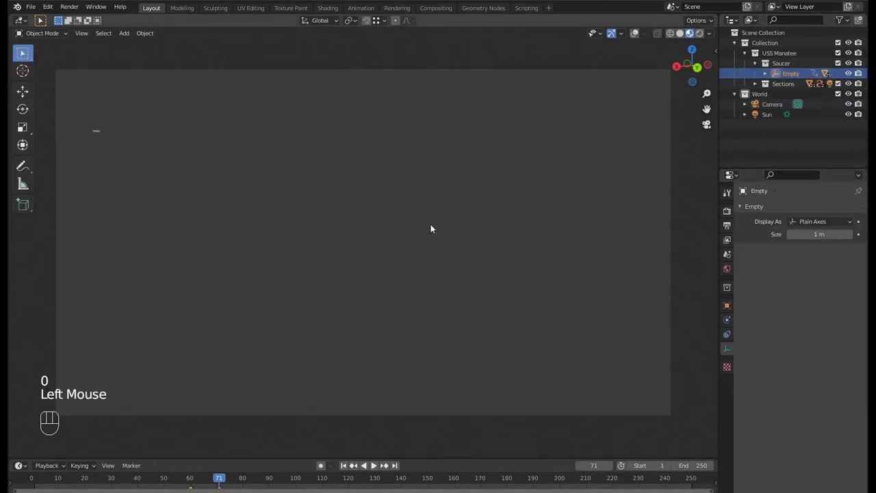
- Push the Empty another 500 m along Y, re-key the end around frame 78, and play the animation
key(g)
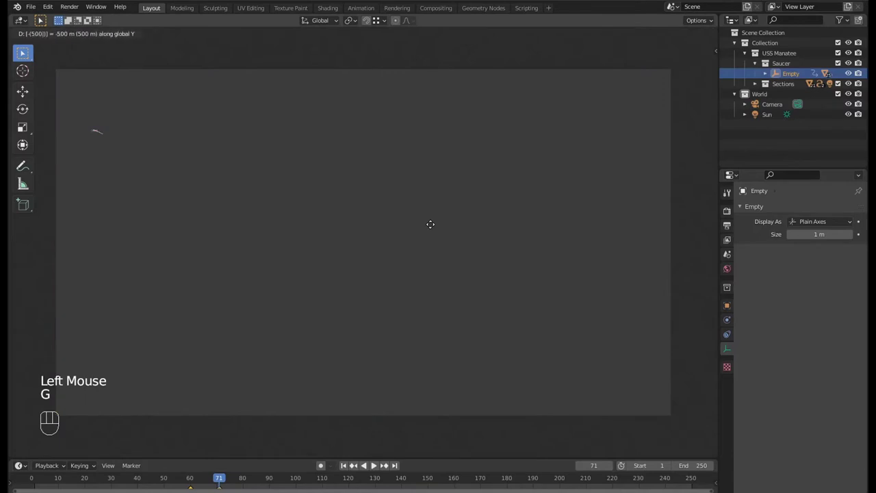
key(i)
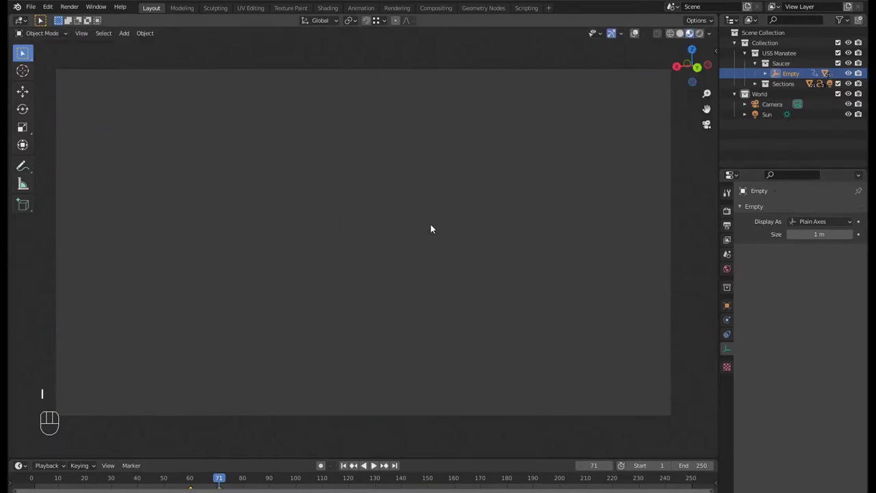
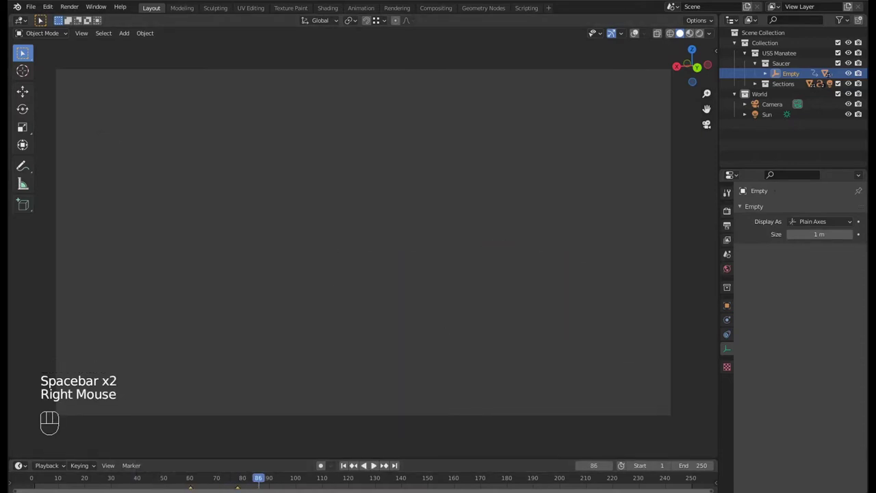
click(167, 473)
key(space)
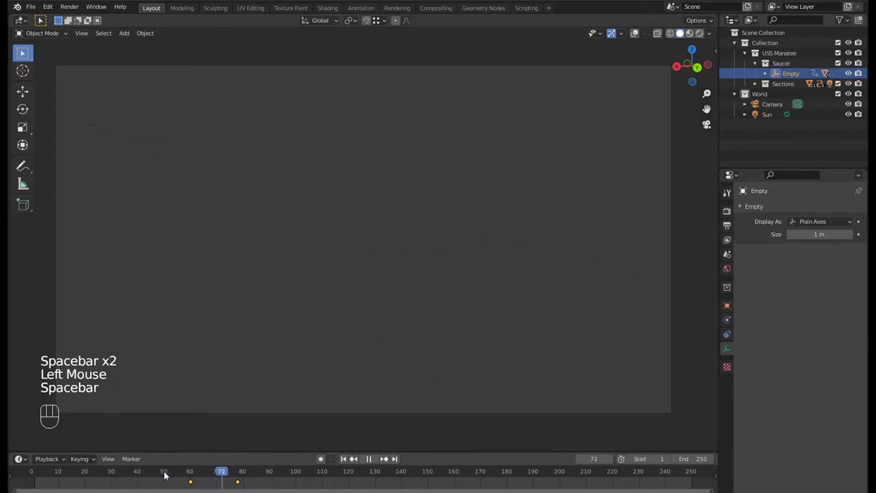
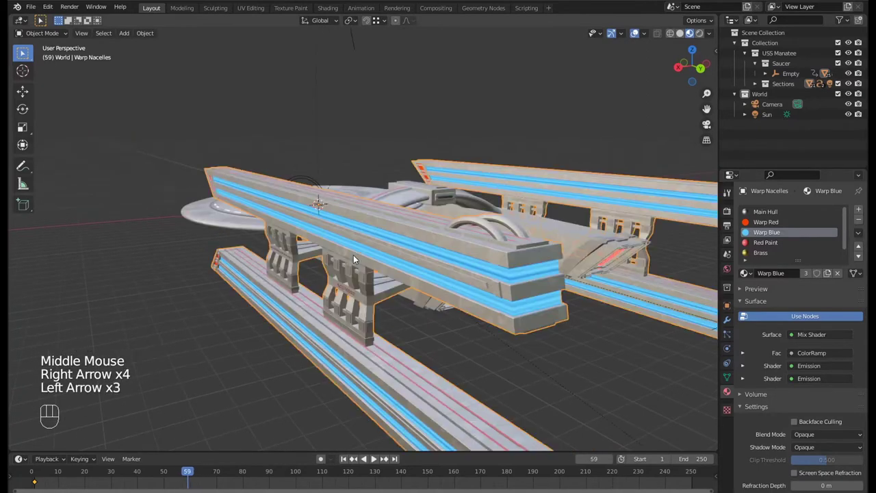
- Inspect the Warp Nacelles' two Warp Blue Emission shader settings
key(Right)
scroll(down, 3)
click(743, 309)
click(748, 342)
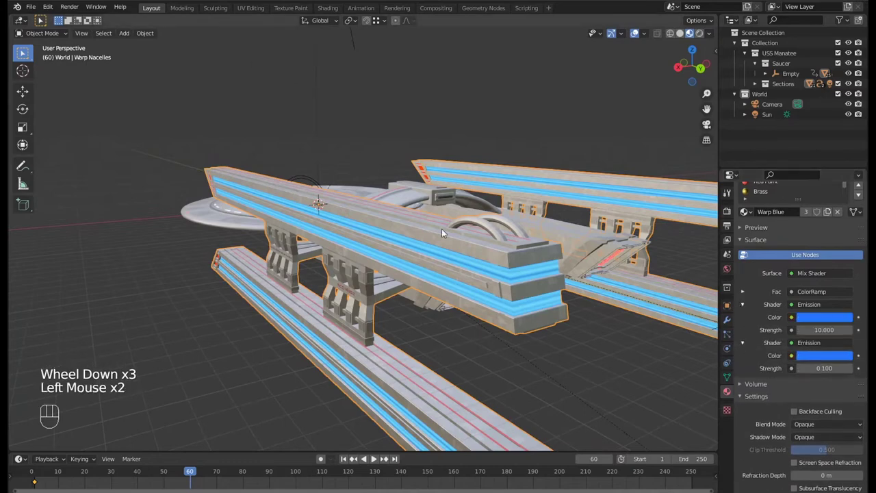
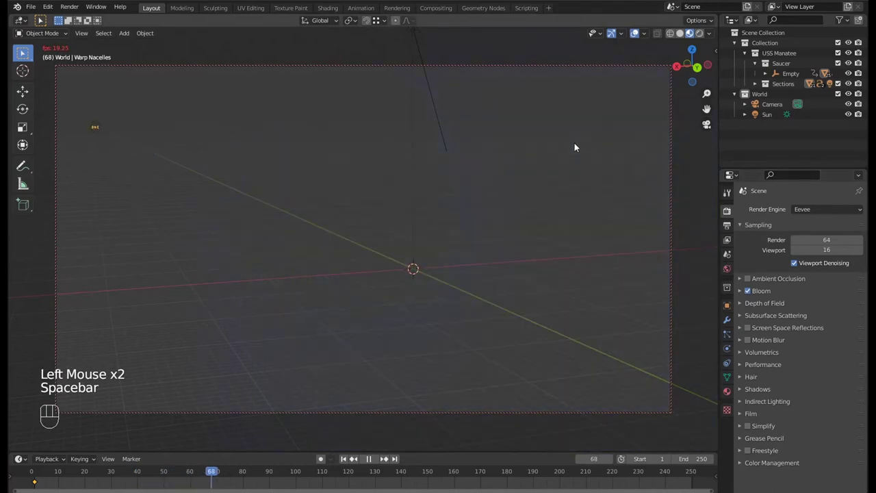
- Enable Bloom in Eevee render settings and play the animation in Rendered shading
key(space)
drag(241, 477, 165, 470)
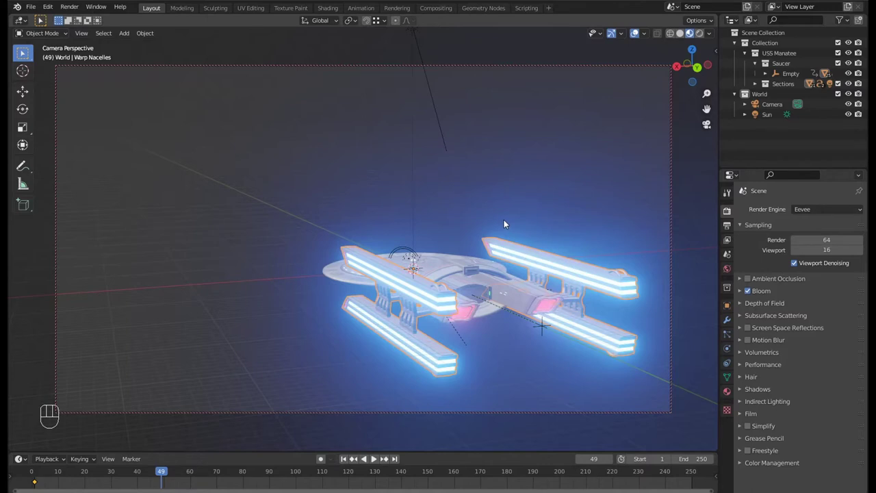
key(space)
key(space)
click(637, 35)
- Step the timeline forward to the frame where the warp flash should appear
key(space)
key(space)
key(Right)
key(Right)
key(Right)
key(Right)
key(Right)
key(Right)
key(Left)
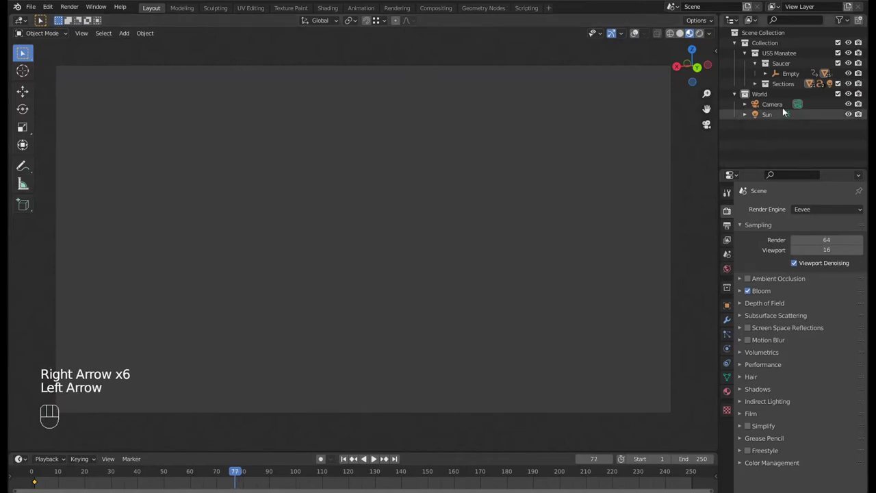
- Collapse the Outliner hierarchy and frame the scene through the camera view
click(783, 129)
key(shift+a)
key(shift+a)
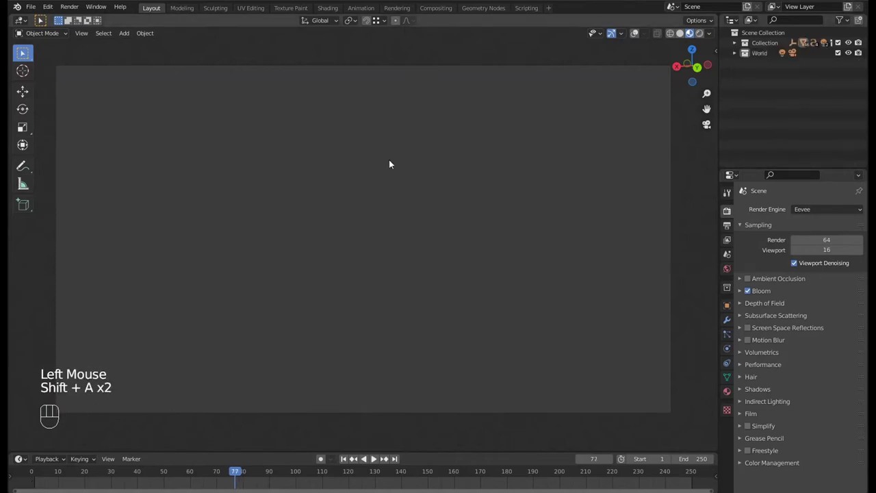
click(739, 58)
click(636, 37)
click(516, 186)
key(KP_0)
middle_click(475, 219)
- Add a UV Sphere via Shift+A > Mesh and stretch it tall along Z
key(shift+a)
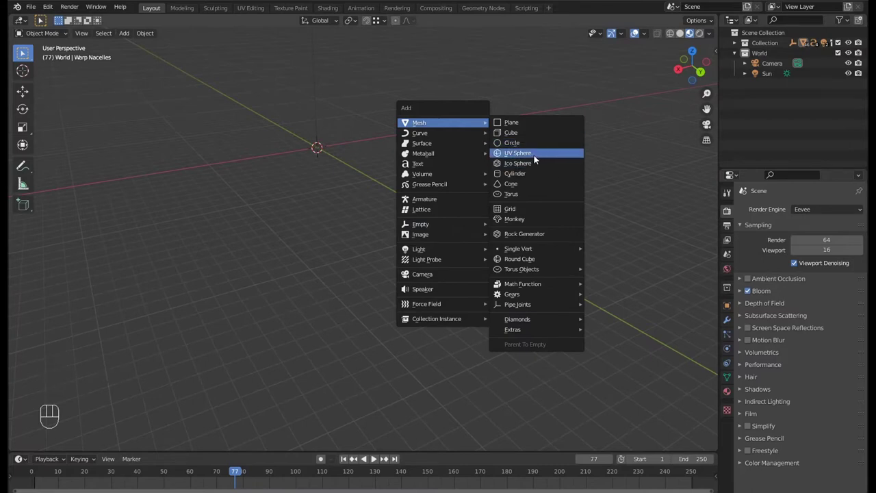
drag(344, 134, 399, 236)
scroll(up, 3)
right_click(353, 180)
scroll(up, 3)
key(KP_Decimal)
middle_click(372, 189)
scroll(down, 3)
middle_click(382, 187)
key(s)
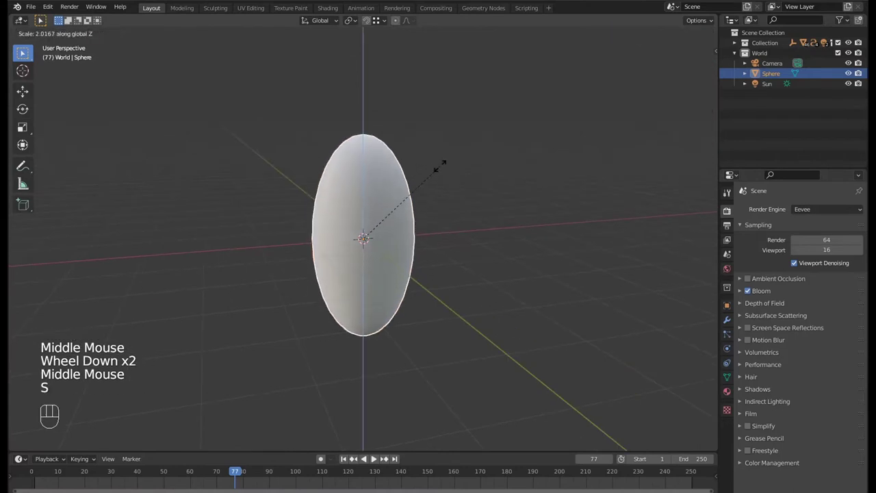
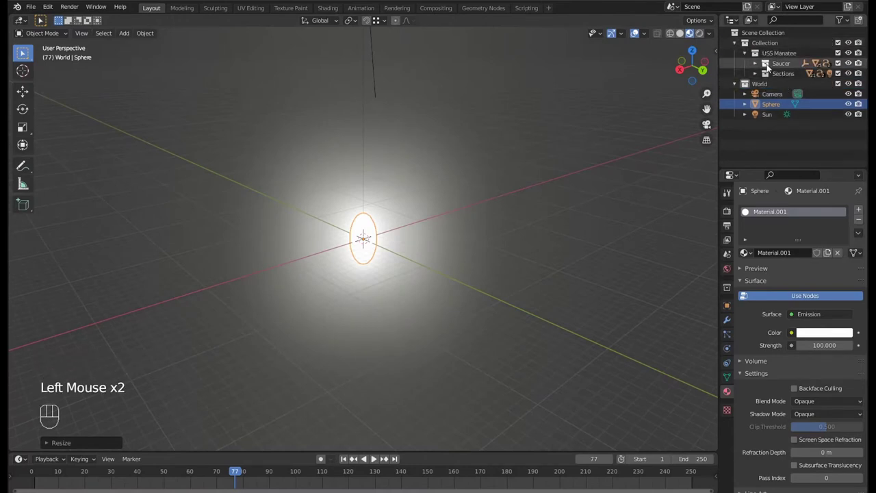
- Select the Empty in the Saucer collection and show its transform values
click(756, 69)
click(793, 78)
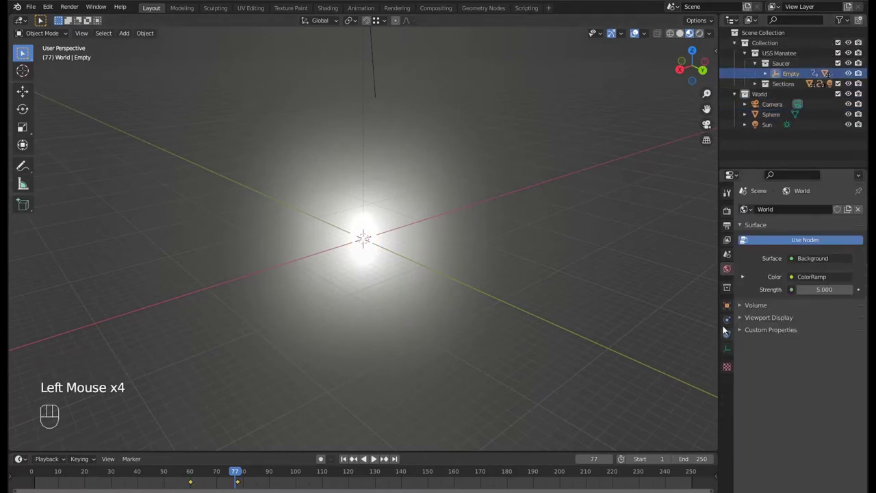
click(728, 307)
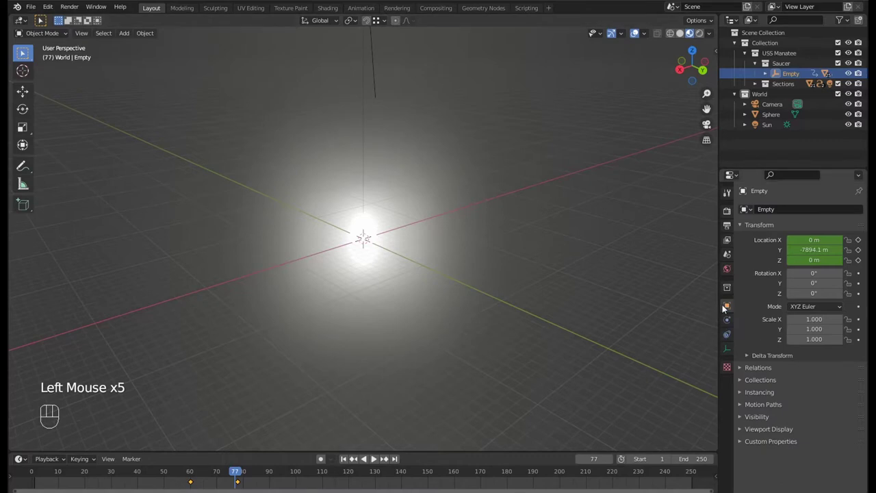
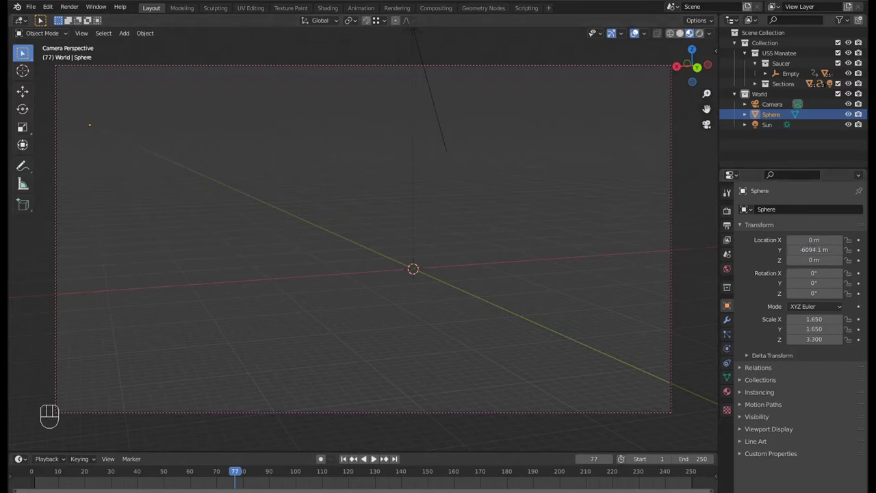
- Check Render Properties, then preview the camera view in Rendered shading
click(729, 216)
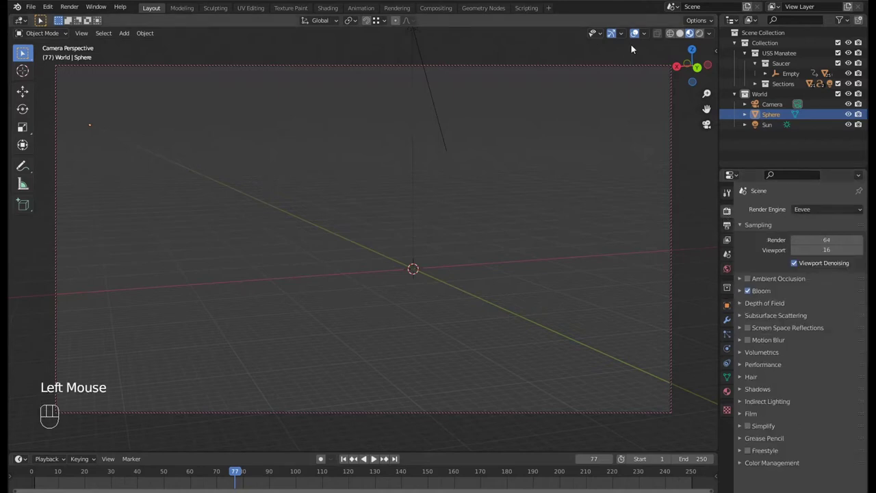
click(638, 38)
click(778, 118)
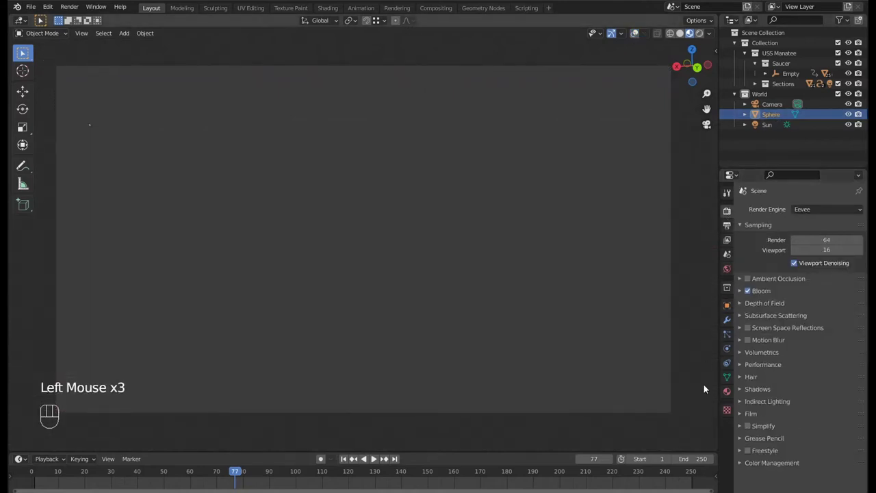
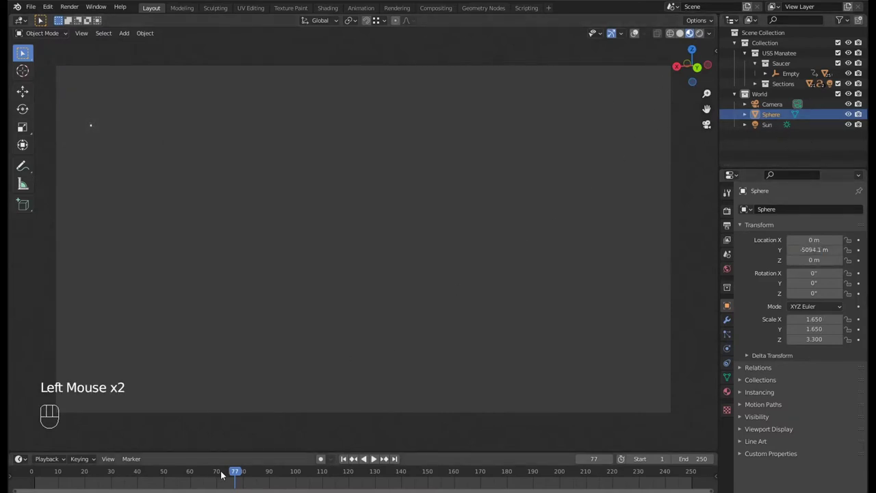
- At frame 82 place the sphere at Y -6594.1 m, scale it up hugely and set Emission Strength 5000
drag(232, 471, 201, 476)
key(space)
key(space)
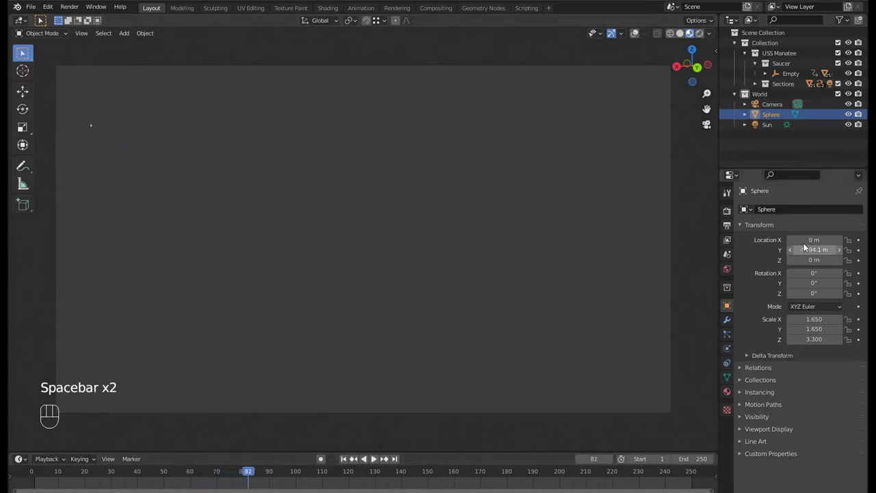
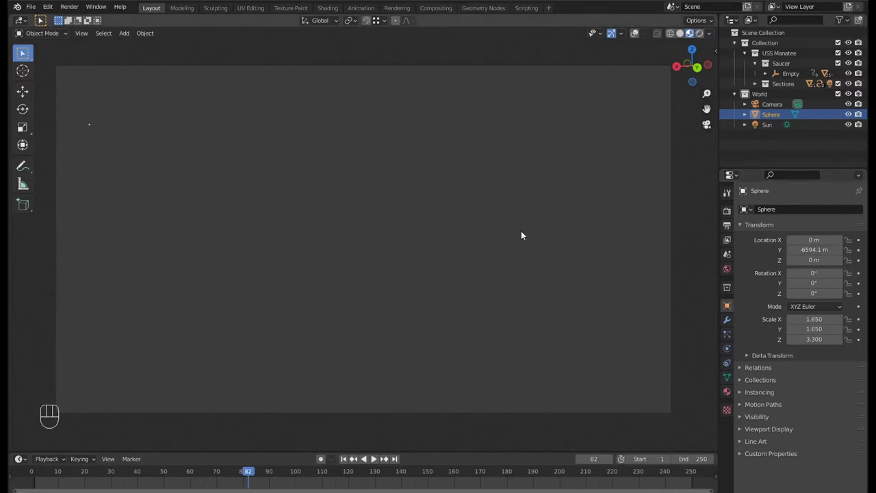
key(s)
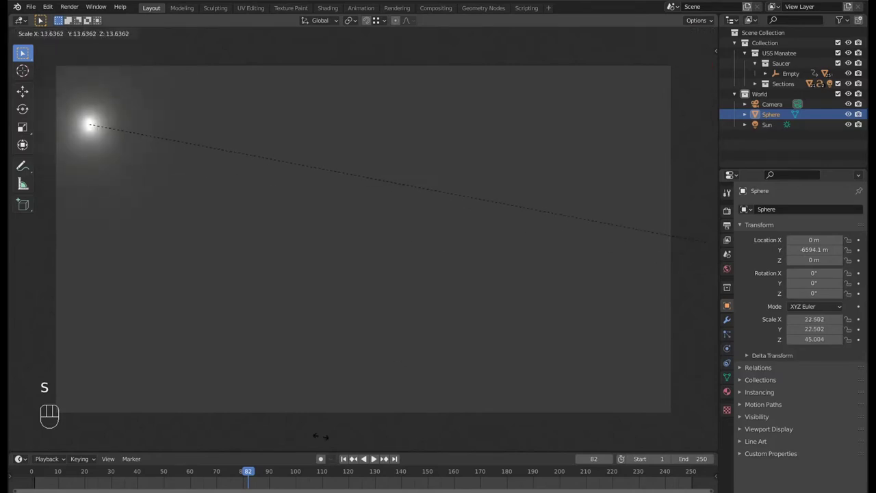
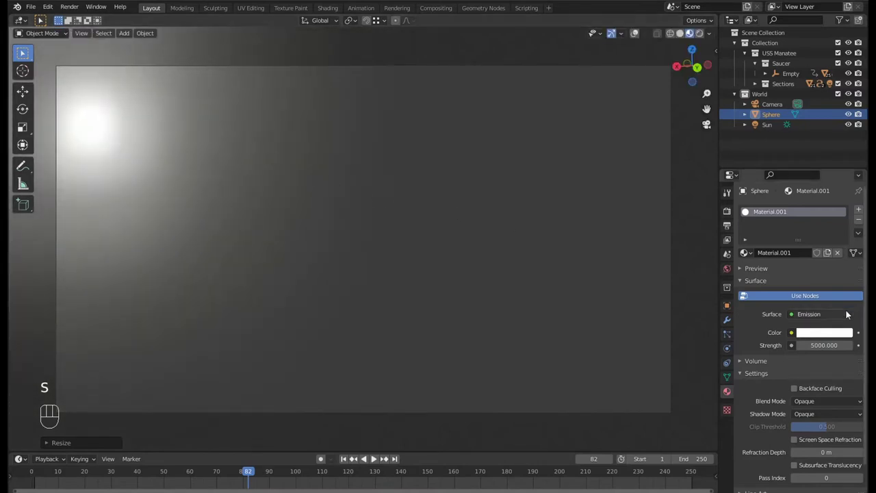
click(830, 332)
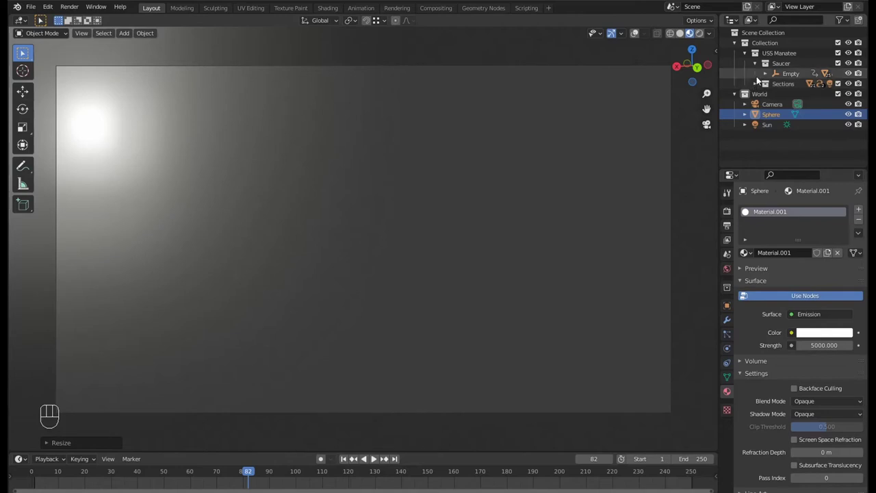
click(769, 77)
- Jump to frame 50, select the warp nacelles and inspect their Warp Blue material
click(767, 72)
drag(220, 473, 202, 458)
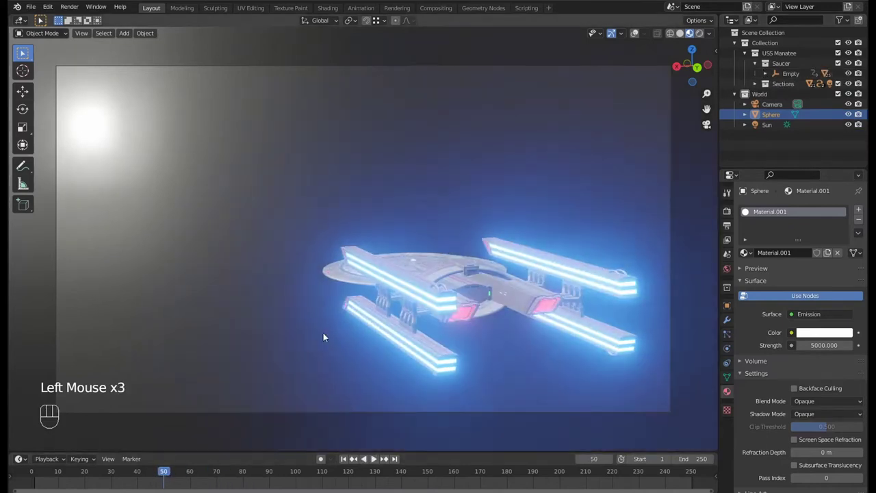
click(436, 305)
click(825, 378)
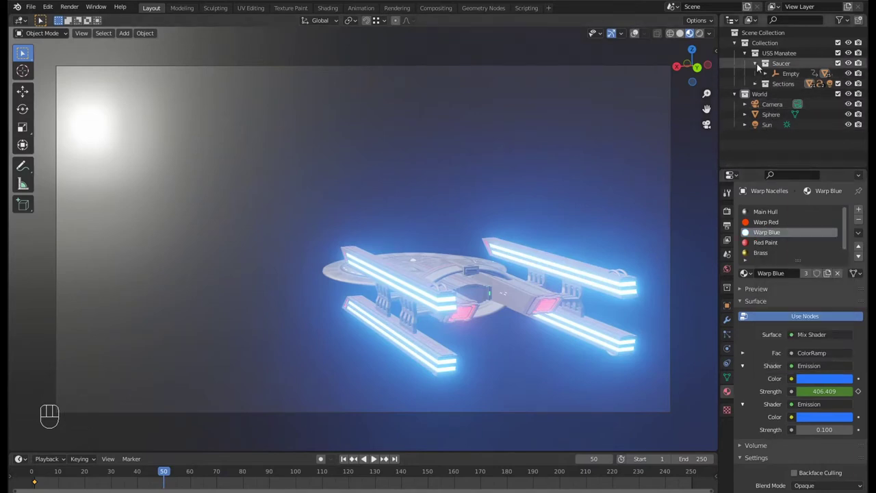
- Rename the sphere Warp Flash and tint its emission colour pale blue
click(758, 68)
click(772, 106)
click(776, 108)
double_click(776, 108)
drag(775, 108, 773, 111)
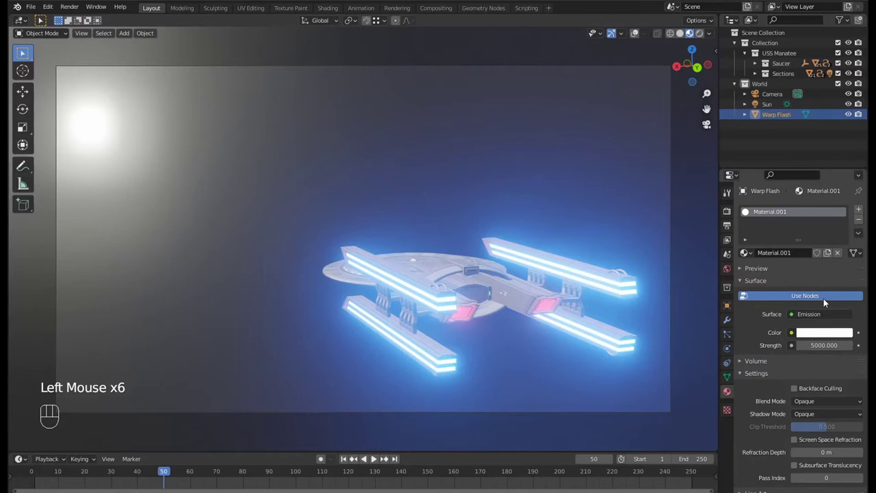
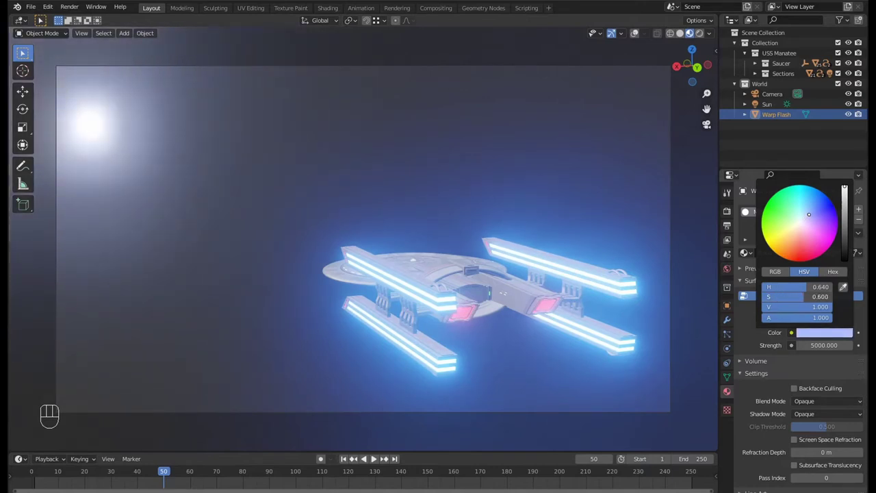
click(830, 334)
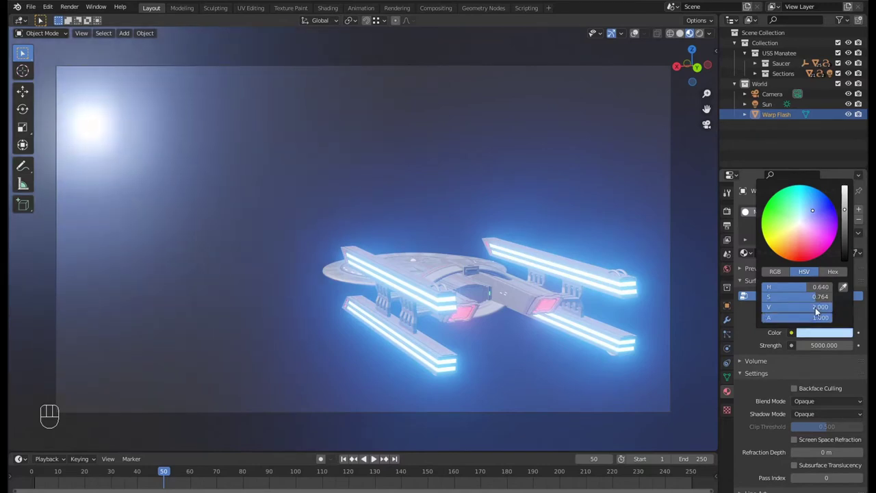
- Play back the animation to preview the tinted flash
key(space)
key(space)
click(184, 465)
click(175, 469)
key(space)
click(159, 471)
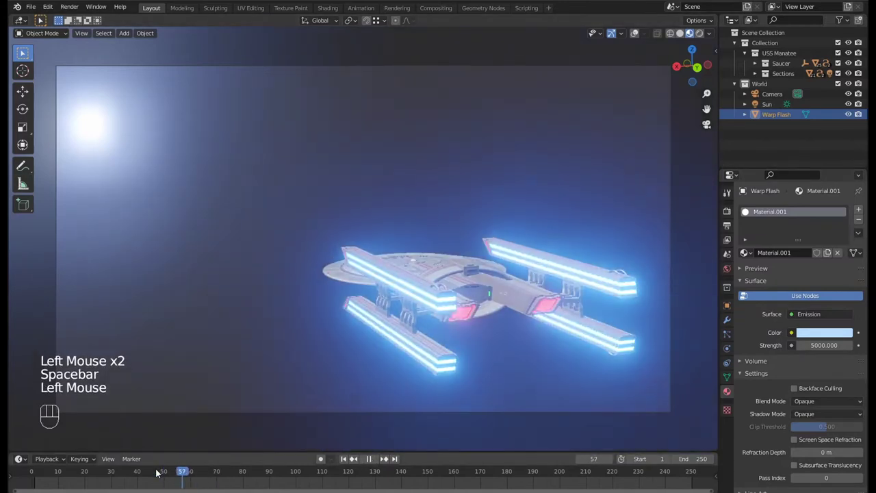
- Stop playback and step the timeline to the frames around the flash
key(space)
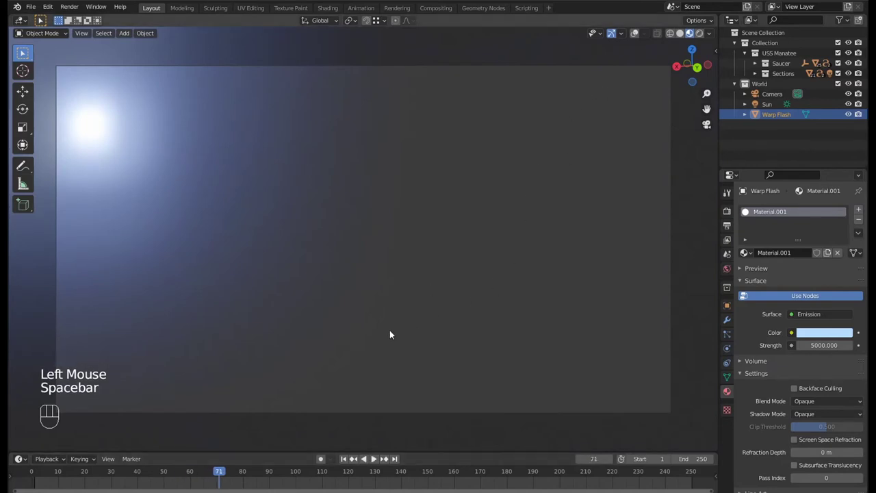
key(Left)
key(Left)
key(Left)
key(Left)
key(Left)
click(686, 38)
key(Left)
key(Left)
key(Right)
key(Right)
key(Right)
key(Right)
key(Right)
key(Right)
key(Right)
key(Right)
key(Right)
key(Right)
key(Right)
key(Left)
- Select Warp Flash, scale it and insert a keyframe at frame 88
click(91, 131)
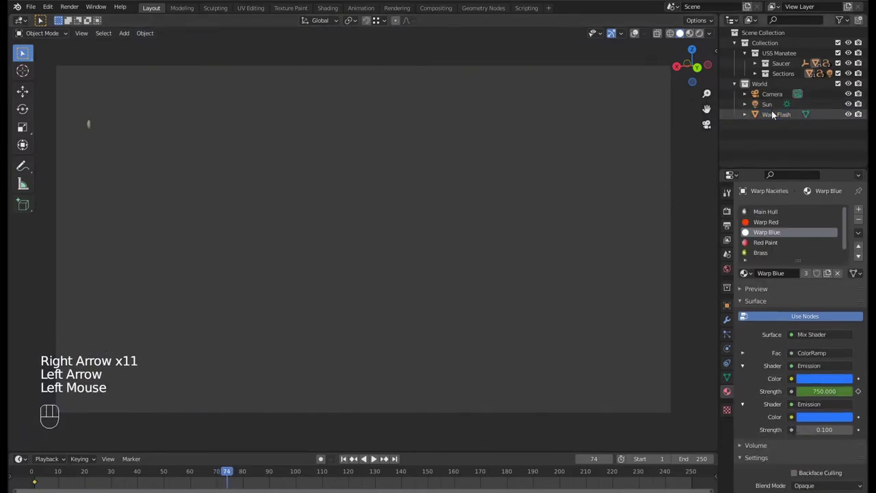
click(771, 116)
key(s)
key(space)
key(space)
key(s)
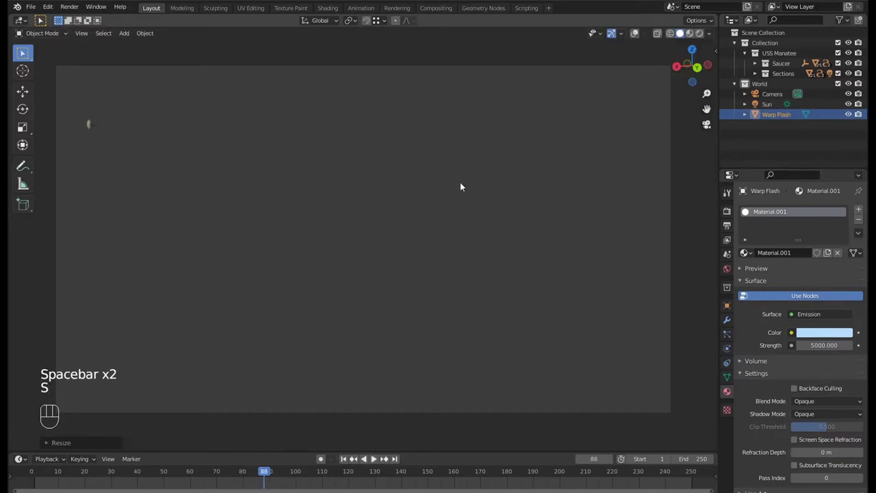
key(i)
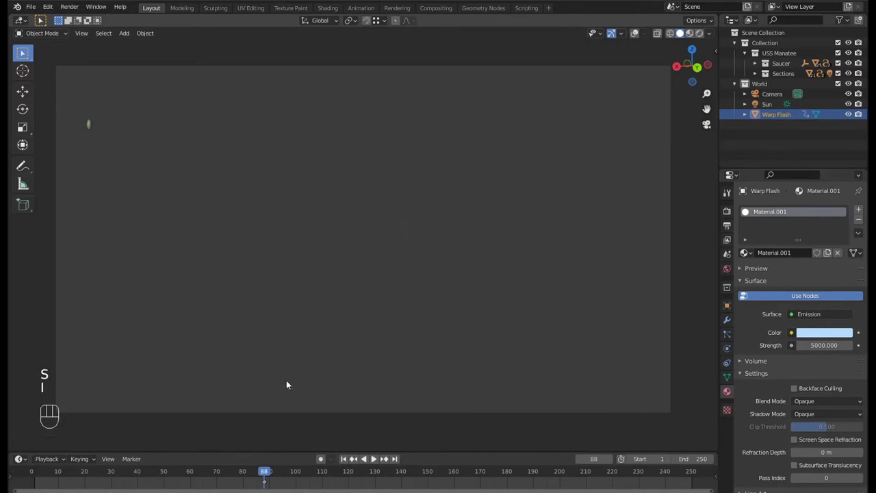
- Move back to frame 75, scale Warp Flash and keyframe it there
drag(262, 473, 210, 476)
key(space)
key(space)
key(i)
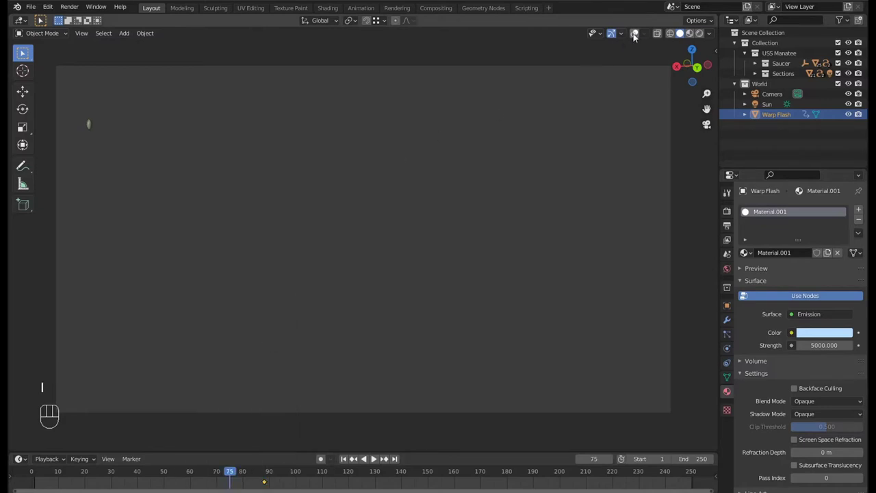
drag(639, 35, 629, 37)
key(s)
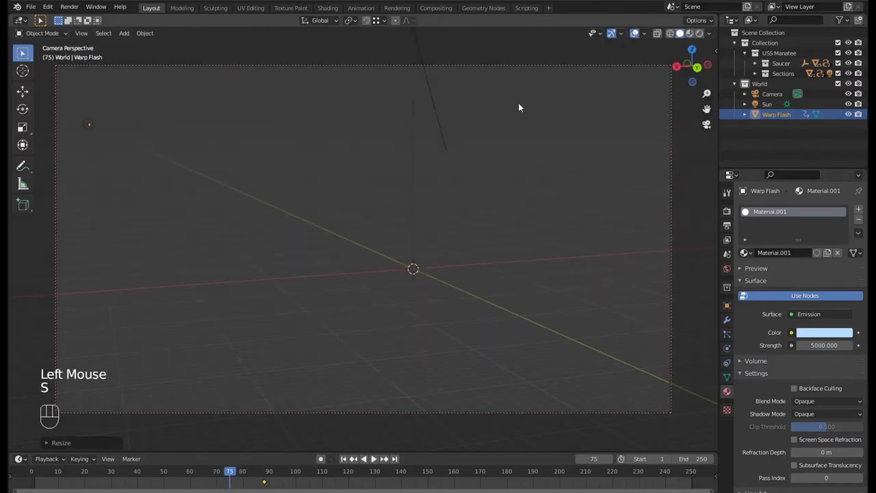
key(i)
click(638, 39)
- Advance to frame 110, scale Warp Flash away and keyframe it so the flash is gone
key(space)
key(space)
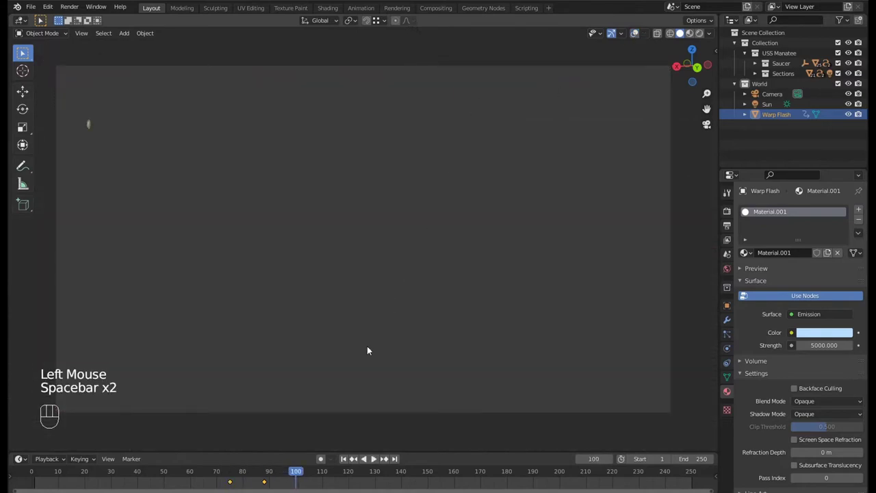
key(space)
key(space)
key(i)
key(s)
key(i)
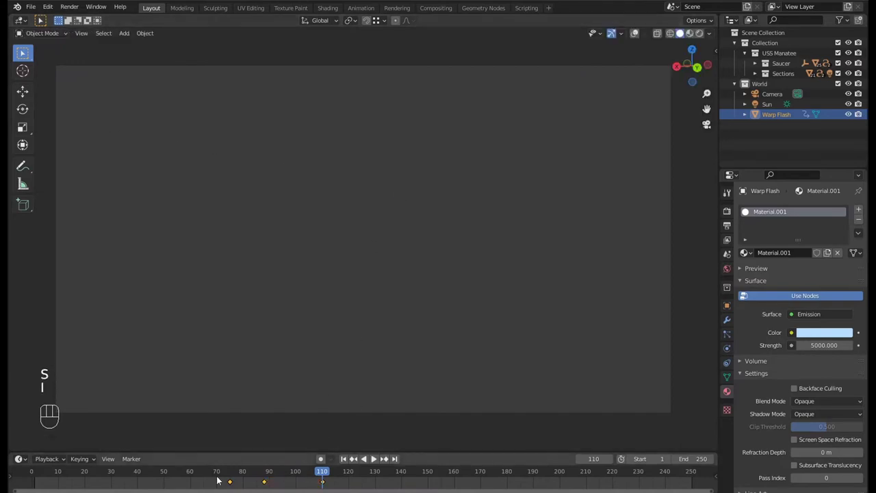
- Play the animation through the rendered camera view to review the keyframed flash
click(219, 475)
key(space)
key(space)
click(221, 475)
click(681, 38)
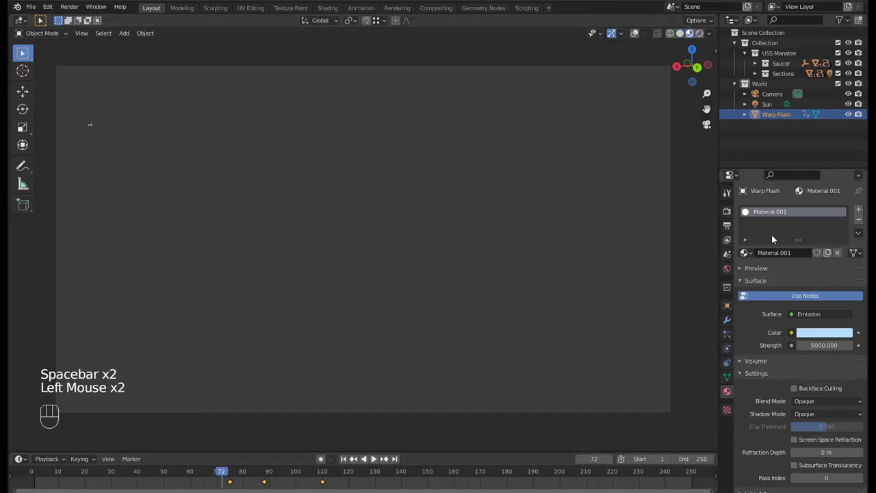
- Show Render Properties, then play and scrub the timeline around the flash frames
click(732, 216)
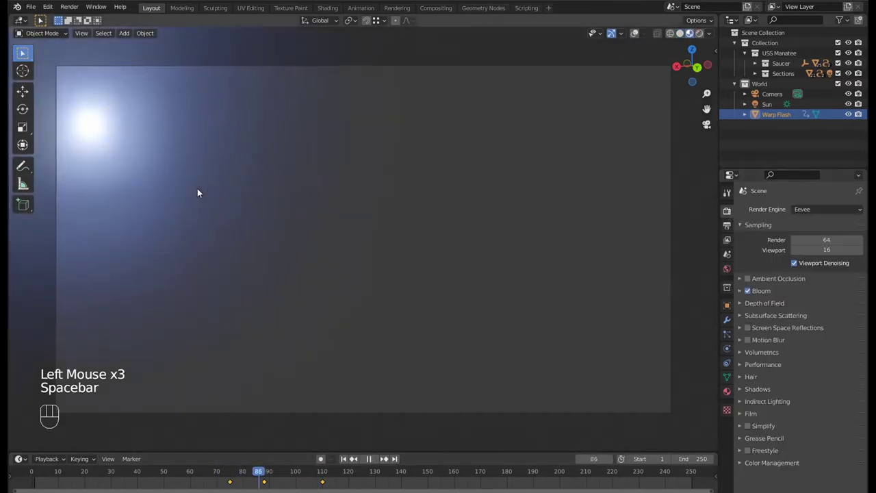
key(space)
key(space)
drag(325, 481, 320, 485)
key(ctrl+z)
click(325, 484)
drag(324, 484, 294, 484)
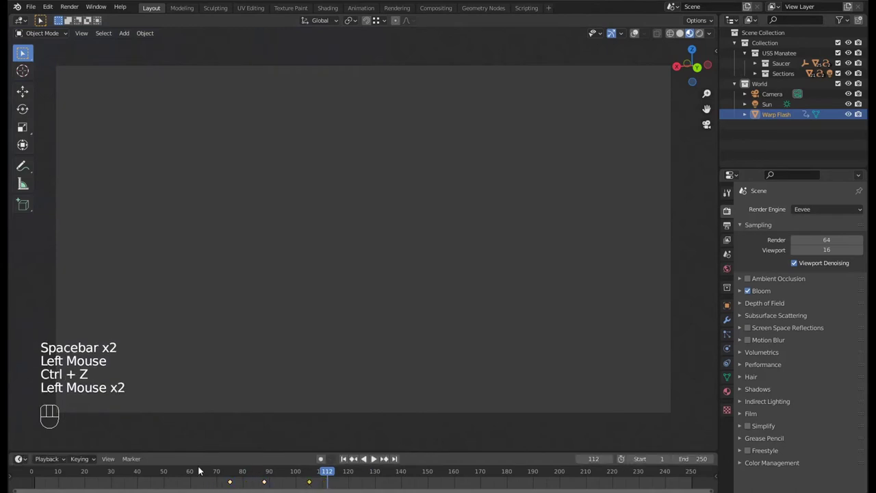
- Replay past the flash and bring up the Warp Flash material settings
click(196, 476)
key(space)
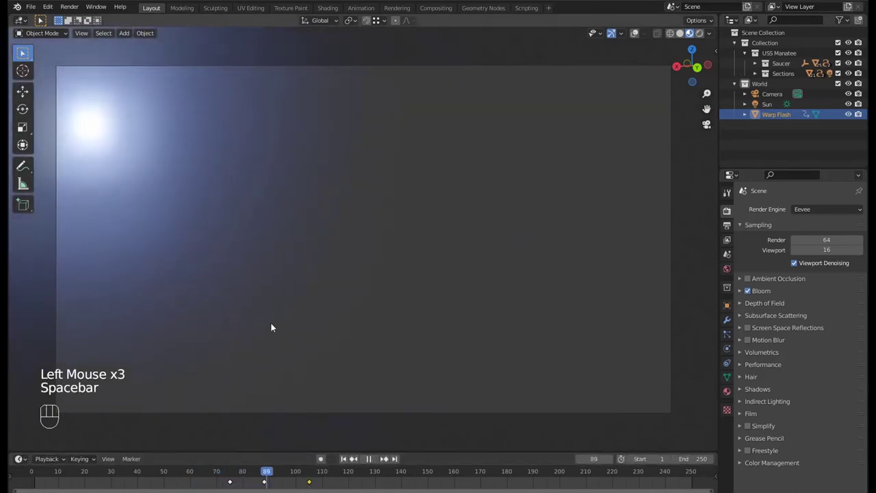
key(space)
click(314, 485)
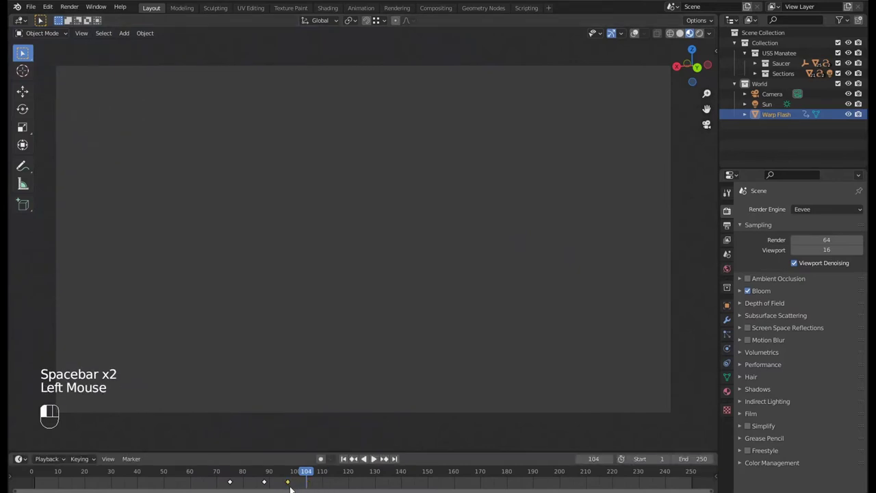
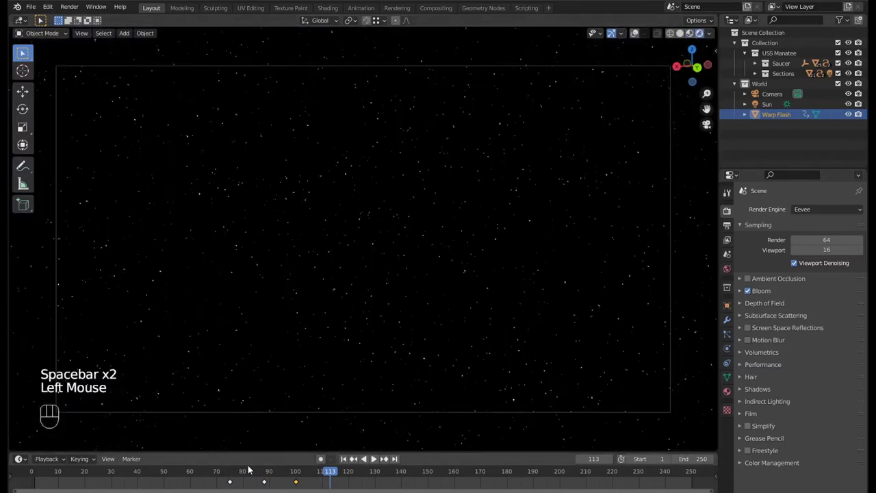
click(232, 474)
key(space)
click(185, 472)
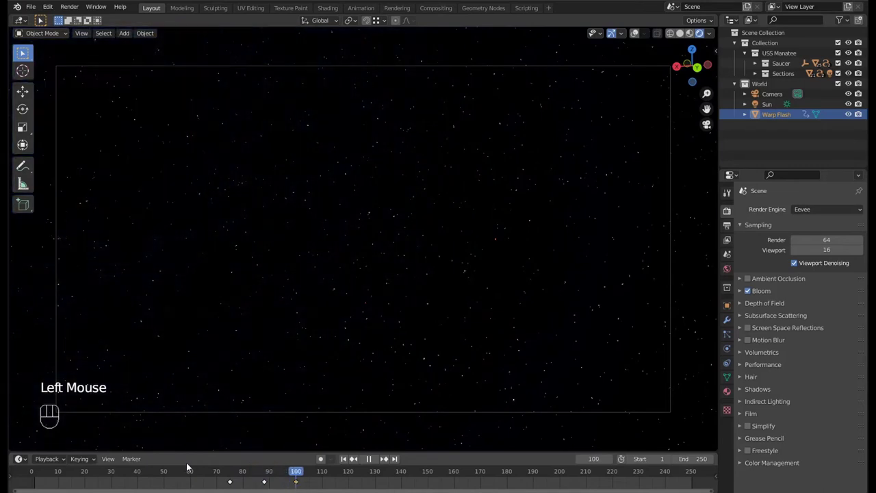
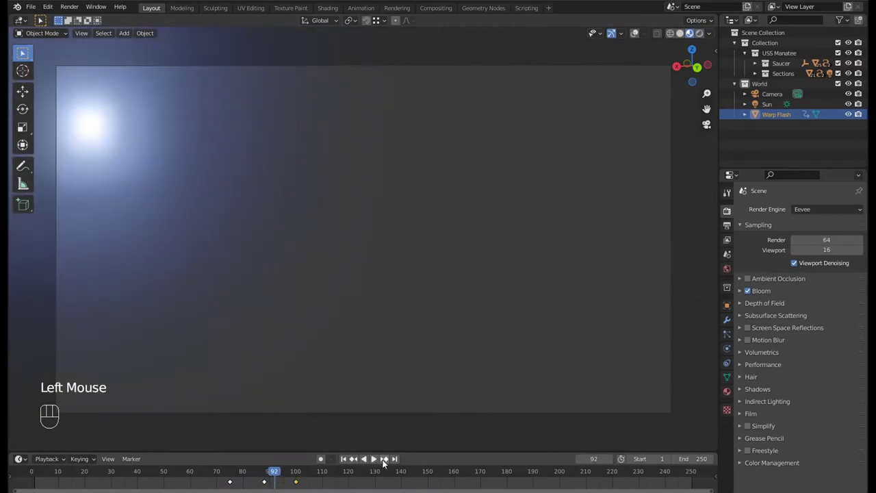
click(245, 475)
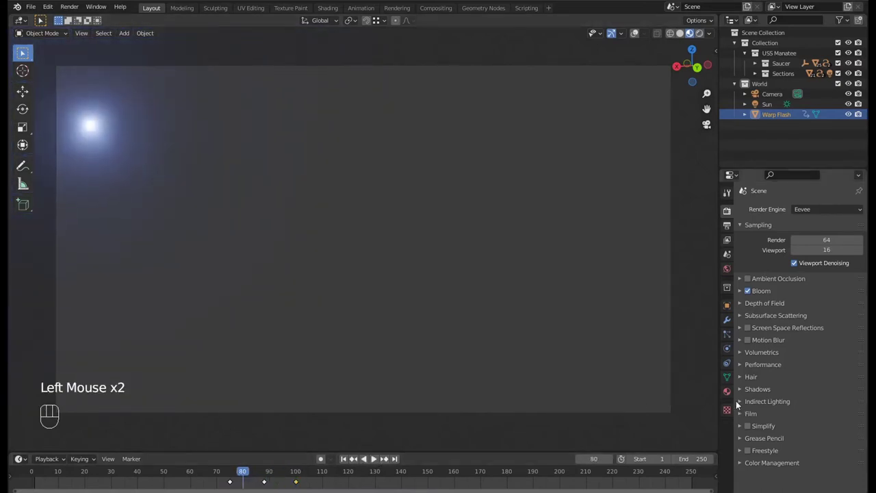
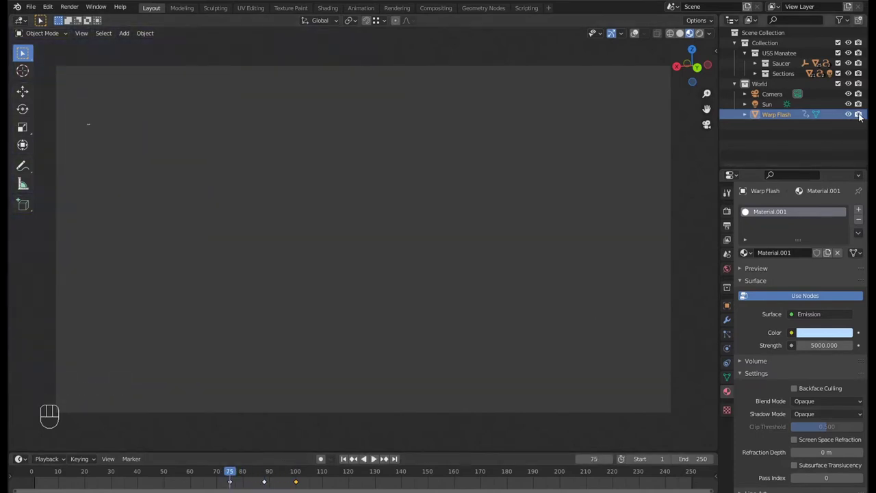
- Toggle Warp Flash's render visibility in the Outliner and keyframe it at the first flash boundary
key(i)
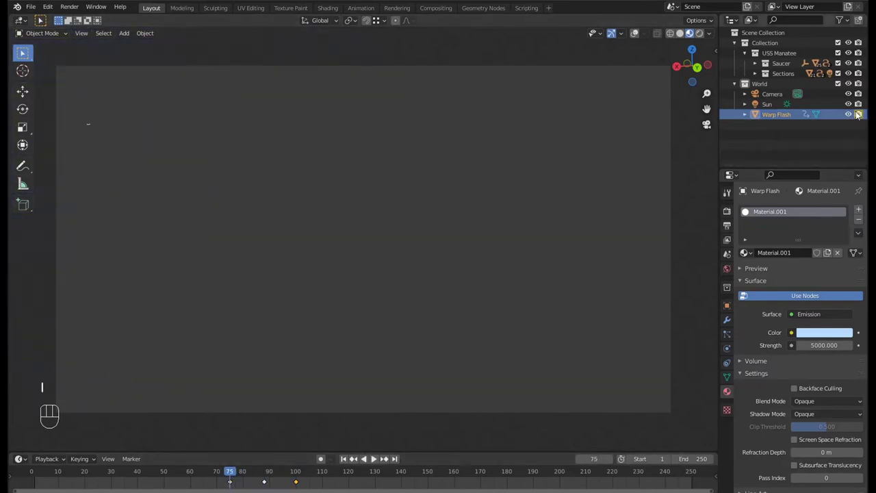
click(391, 463)
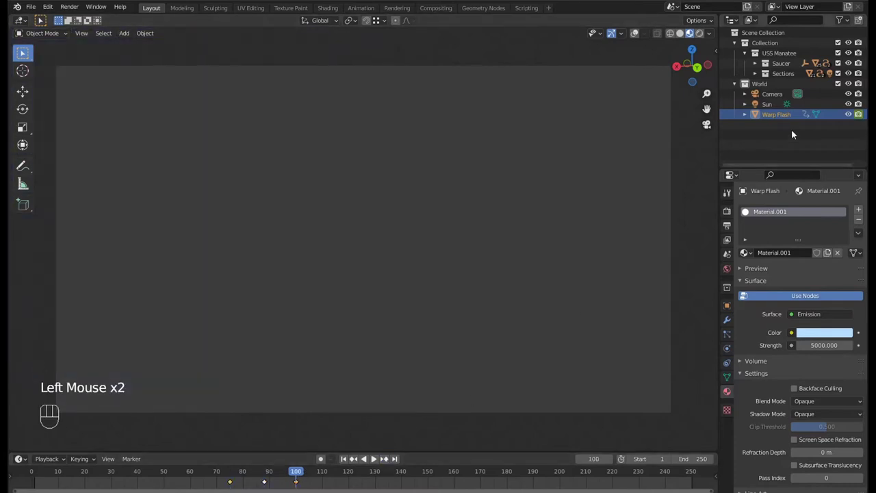
key(i)
key(Right)
click(858, 121)
key(i)
- Toggle and keyframe the render visibility again at the other boundary (keys near frames 77 and 100)
double_click(359, 462)
click(358, 461)
key(Left)
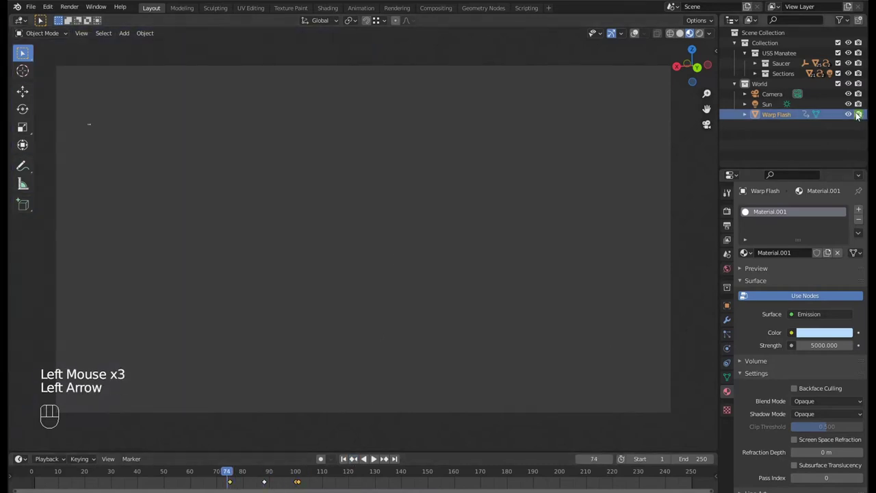
click(863, 115)
key(i)
key(space)
key(space)
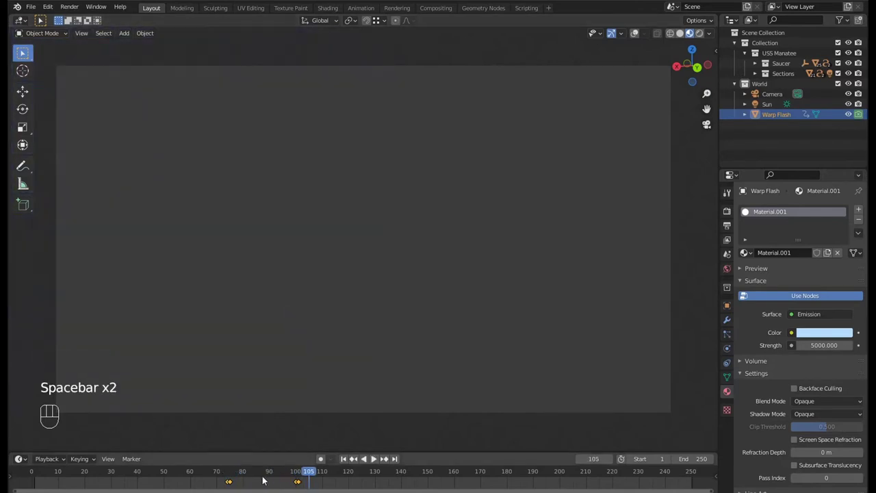
- Scrub back and preview the glowing ship in Rendered viewport shading
drag(222, 472, 243, 449)
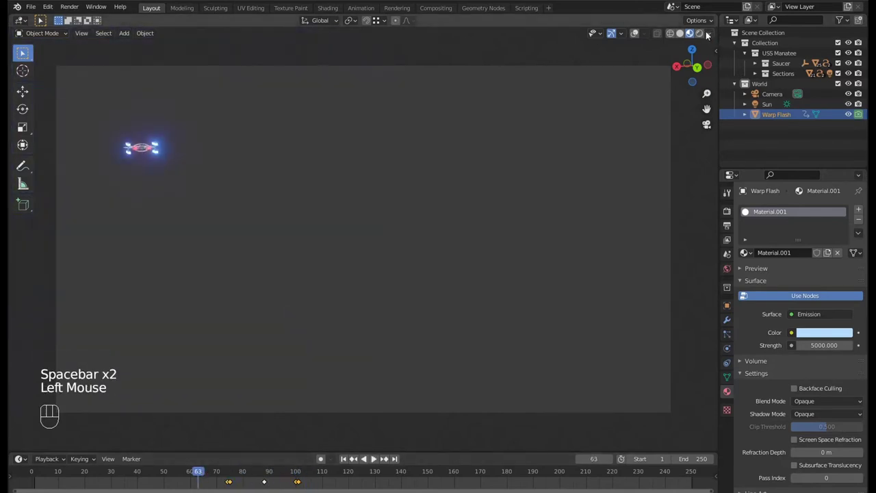
click(707, 37)
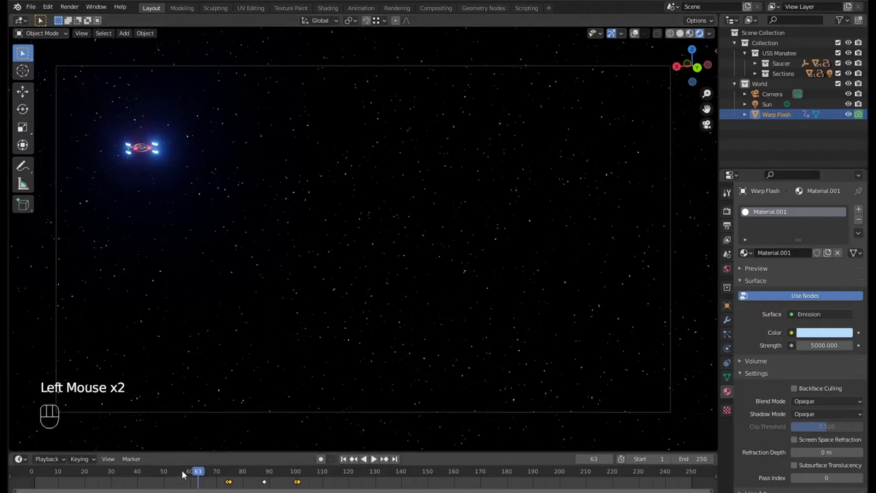
click(186, 474)
key(space)
- Set the animation End frame to 140 and scrub through the ship's approach
click(756, 241)
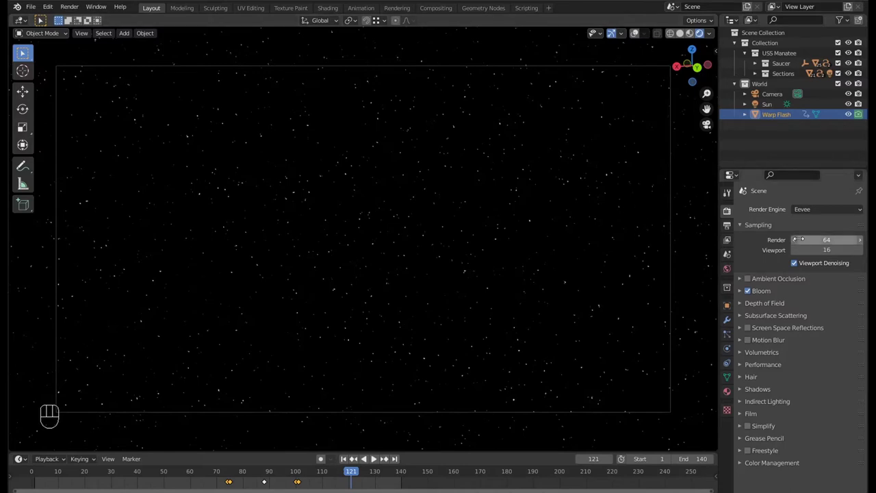
double_click(770, 280)
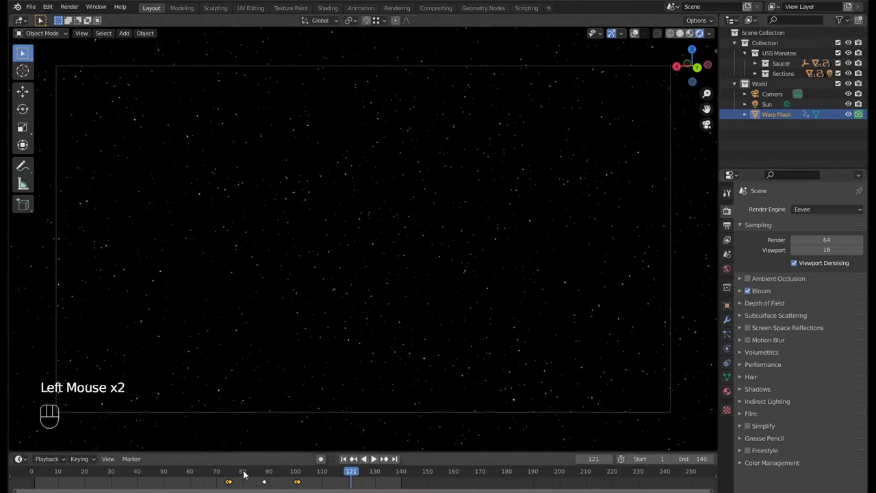
drag(236, 474, 189, 469)
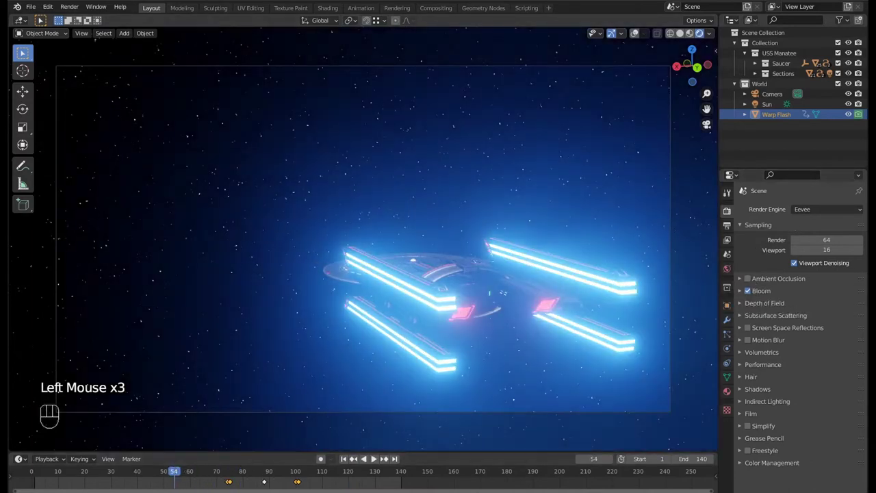
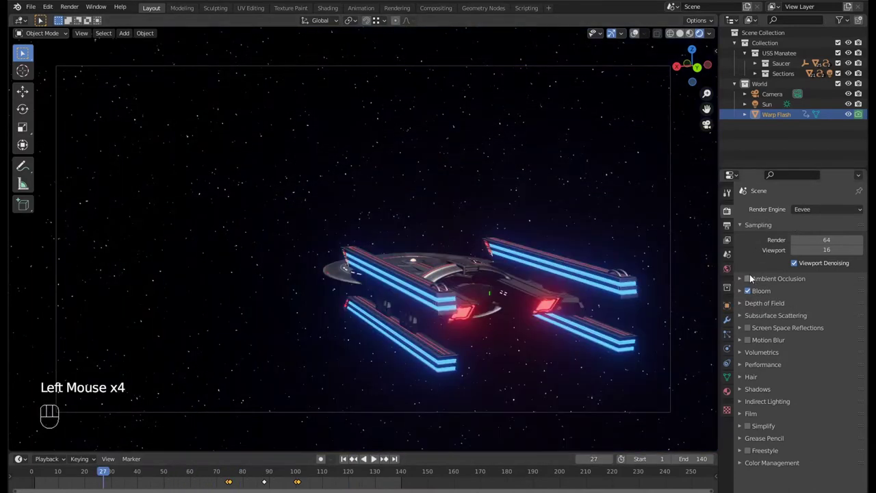
- Enable Ambient Occlusion, Motion Blur (shutter 0.50), Screen Space Reflections and soft shadows, then deselect Warp Flash
click(752, 278)
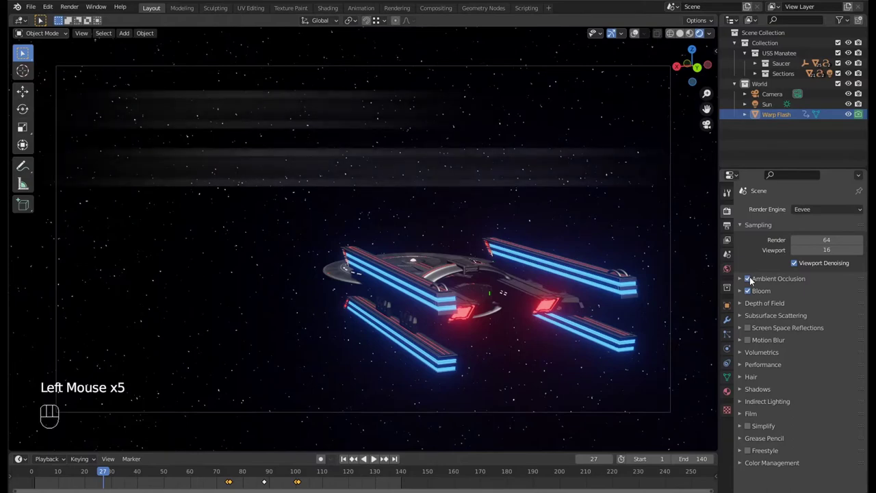
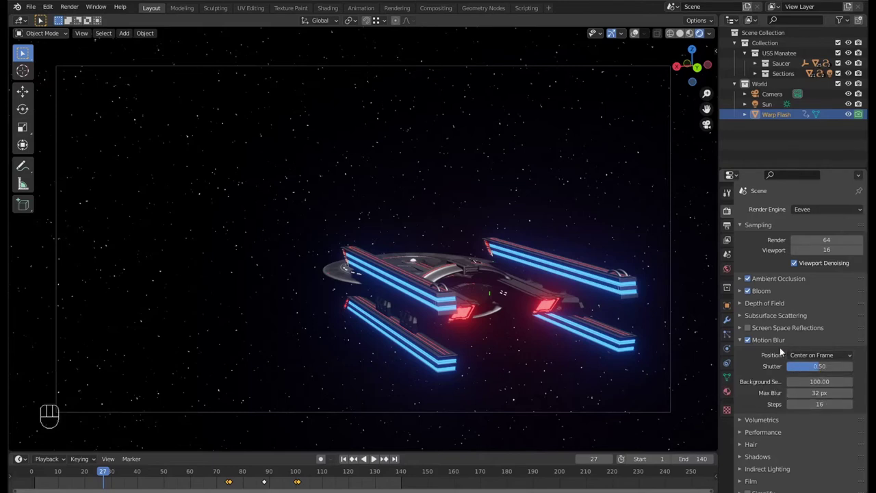
click(767, 343)
click(753, 329)
click(763, 329)
click(793, 347)
click(772, 332)
click(762, 390)
click(800, 431)
click(763, 392)
click(791, 141)
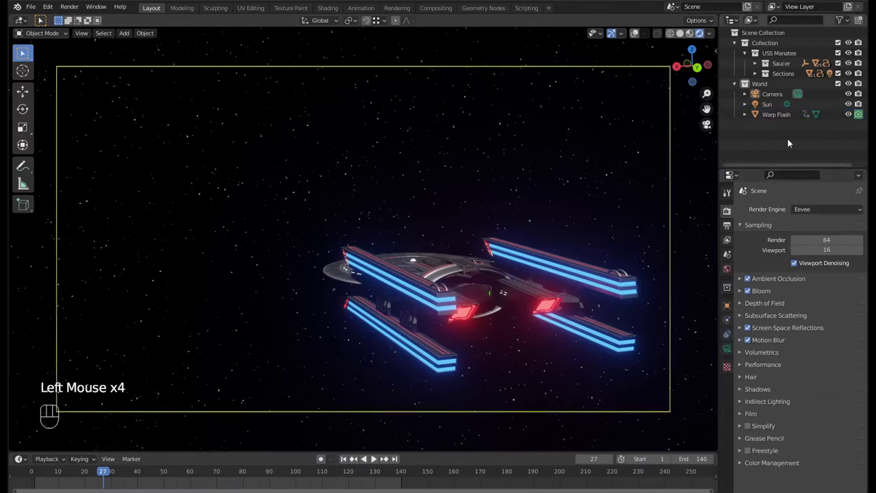
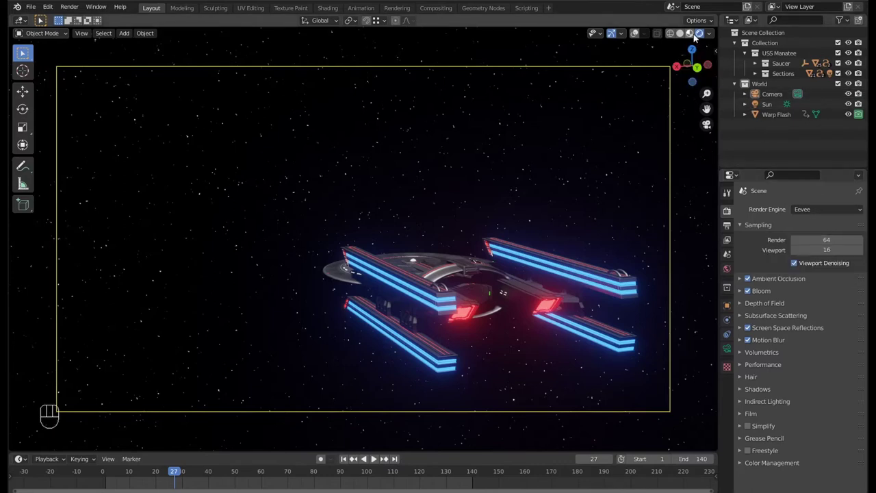
- Show the ship in plain Solid shading out of camera view and select the Saucer in the Outliner
click(687, 37)
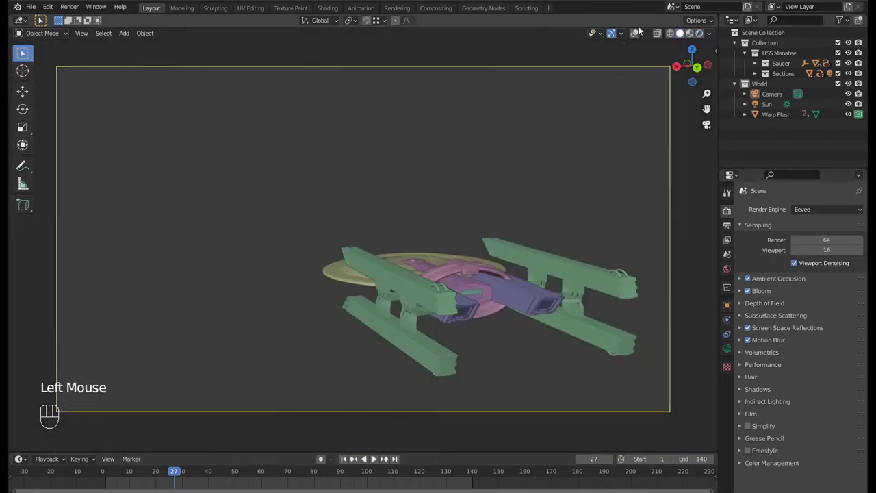
click(638, 33)
click(636, 41)
click(795, 158)
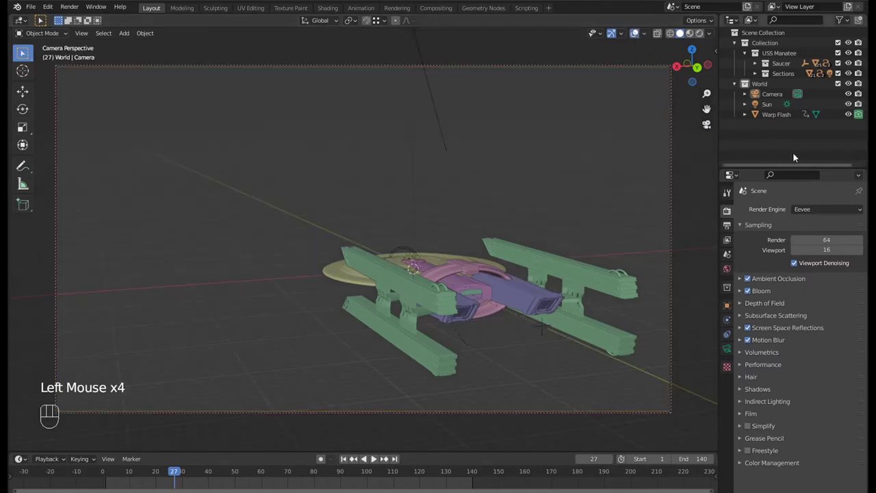
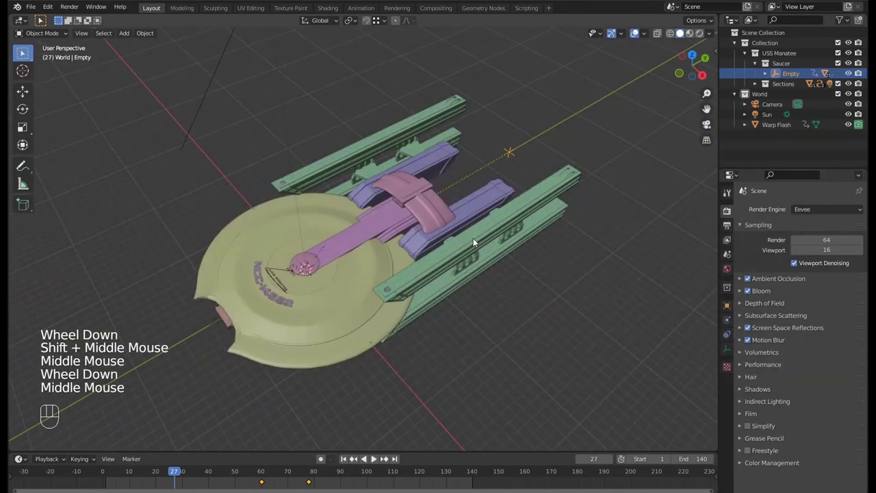
- Play the animation through the camera and frame the ship closely in the viewport
drag(475, 238, 338, 193)
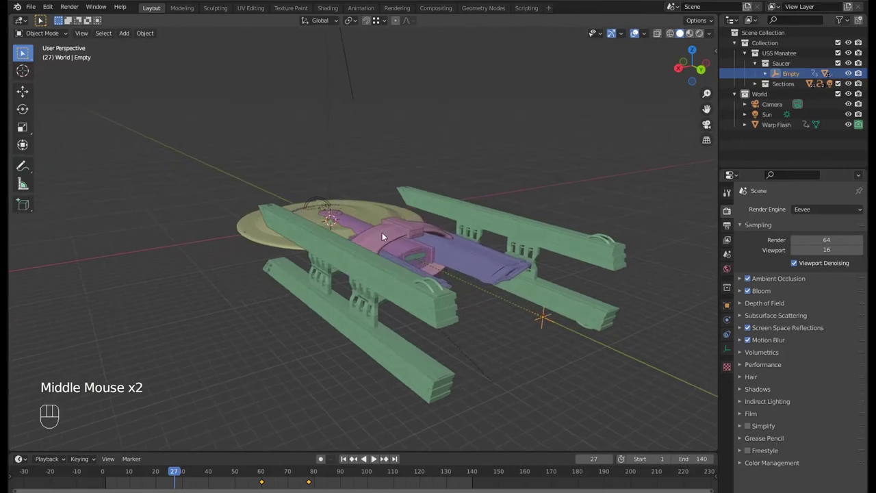
key(KP_0)
key(space)
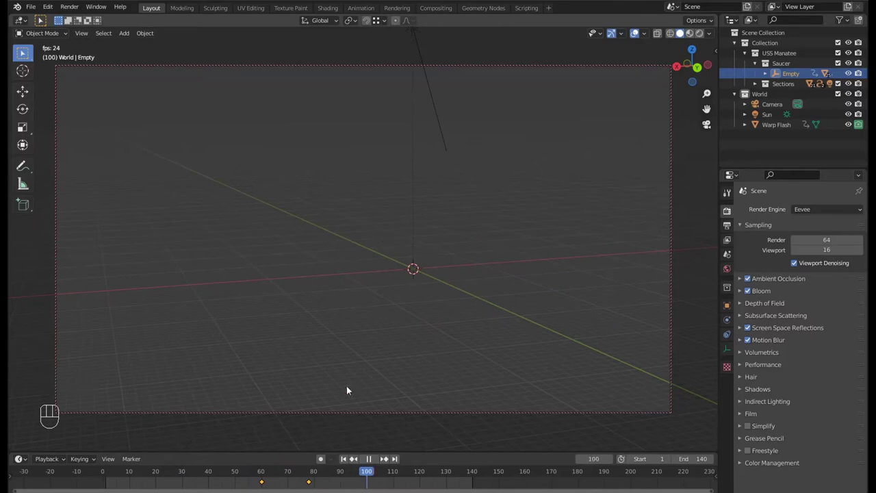
key(space)
drag(260, 477, 255, 467)
key(KP_0)
drag(242, 318, 336, 372)
drag(529, 315, 468, 310)
scroll(up, 3)
click(571, 286)
click(571, 274)
click(557, 283)
scroll(up, 3)
middle_click(492, 307)
middle_click(542, 297)
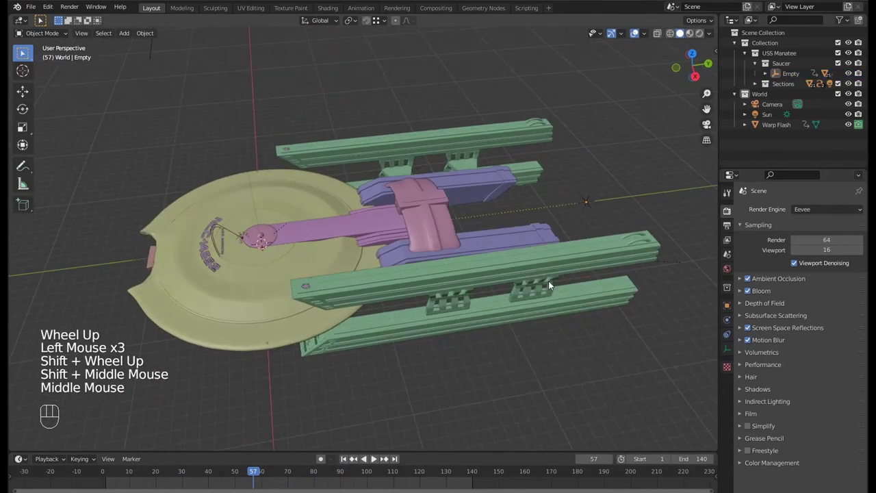
scroll(down, 3)
middle_click(410, 309)
scroll(up, 3)
click(282, 299)
- Test-stretch the Saucer along its length with S and cancel it
key(s)
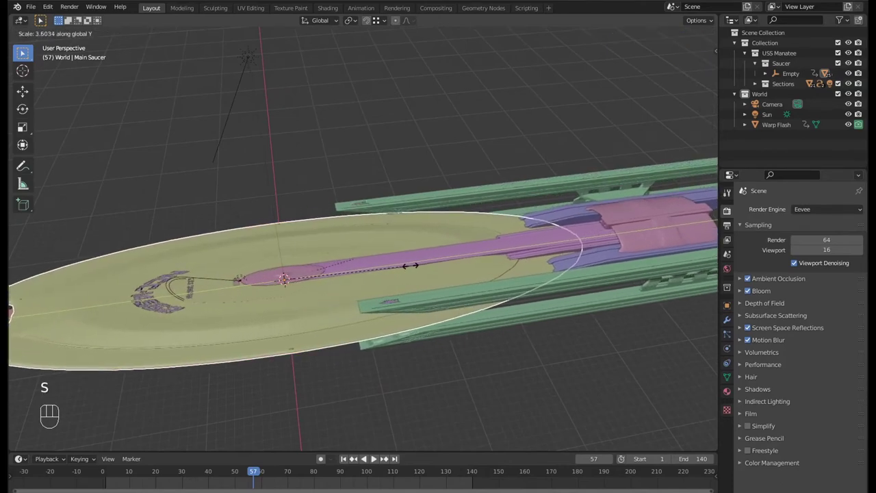
drag(277, 300, 409, 238)
key(Escape)
drag(309, 271, 341, 263)
scroll(up, 3)
drag(354, 277, 355, 249)
scroll(down, 3)
key(s)
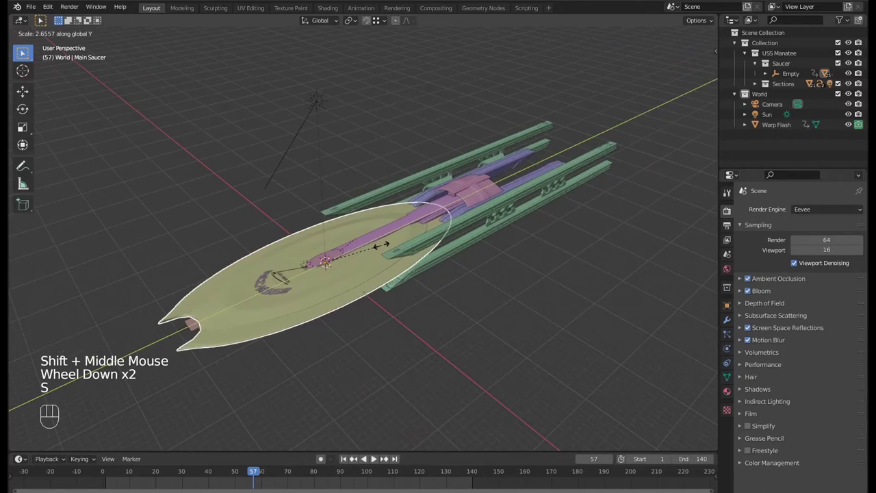
drag(353, 277, 373, 277)
scroll(up, 3)
middle_click(384, 276)
scroll(up, 3)
middle_click(398, 260)
drag(386, 244, 313, 273)
scroll(down, 3)
scroll(up, 3)
drag(449, 241, 425, 234)
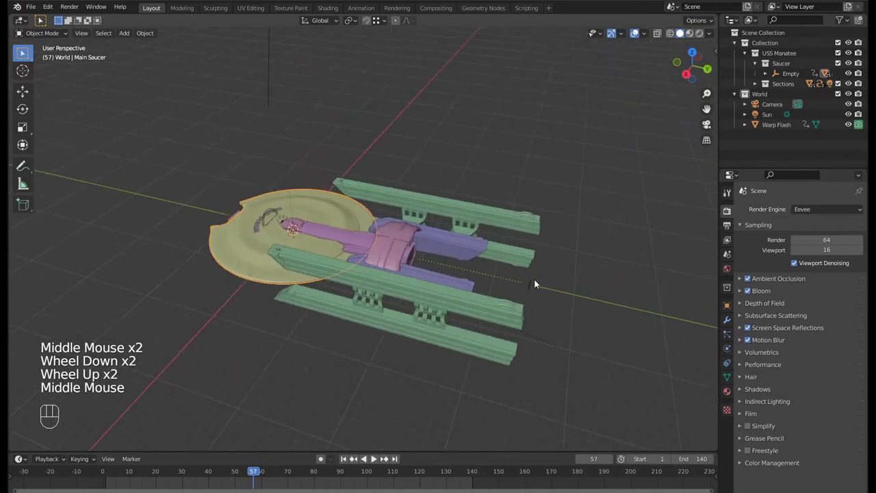
- Select the ship's parent Empty and preview stretching the whole ship lengthwise, viewed side-on
click(536, 283)
key(s)
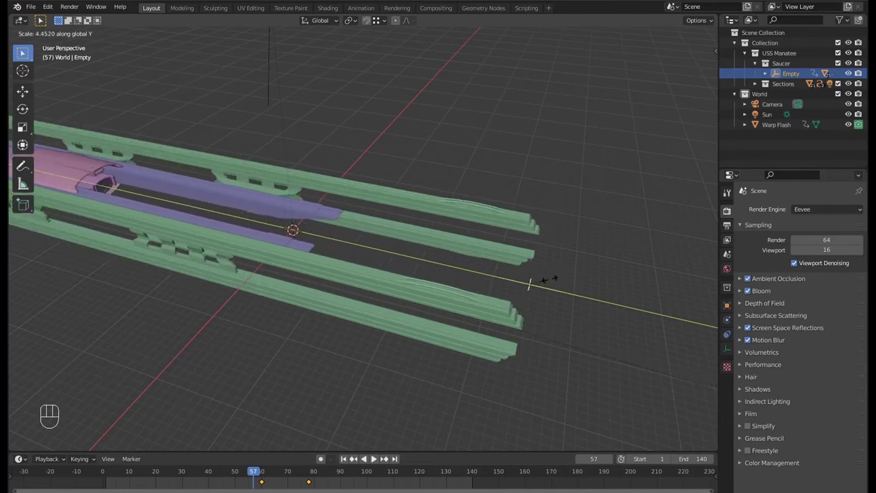
drag(480, 270, 575, 256)
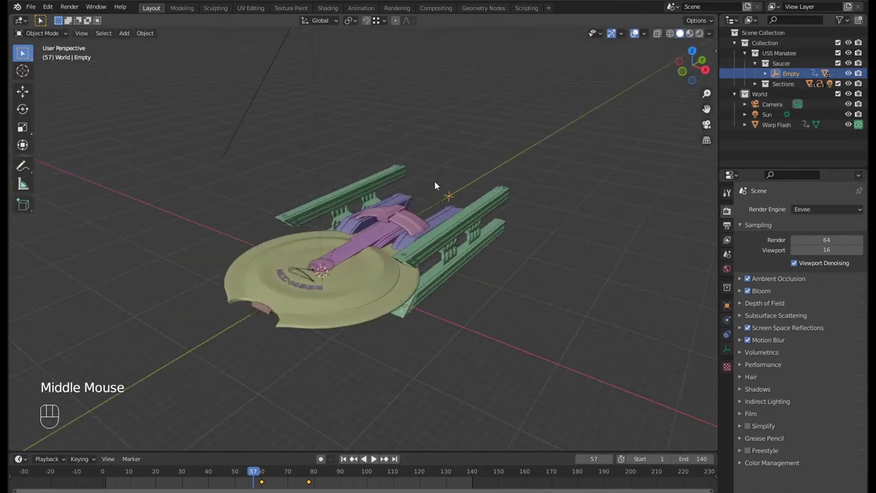
click(437, 187)
click(451, 201)
drag(457, 200, 484, 171)
middle_click(460, 202)
drag(360, 262, 343, 288)
scroll(up, 3)
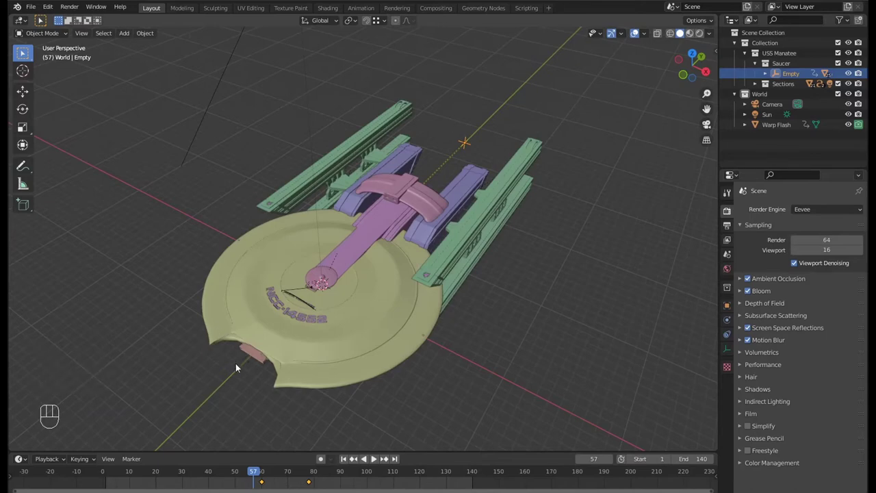
drag(354, 262, 371, 217)
drag(487, 221, 495, 191)
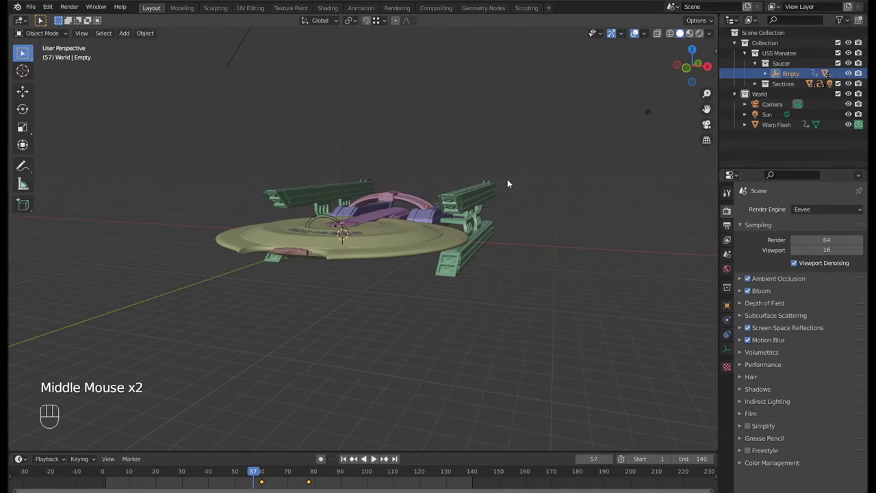
drag(485, 270, 451, 296)
key(s)
drag(392, 223, 405, 186)
key(space)
drag(267, 475, 251, 483)
- Keyframe the Empty's normal scale and step toward the jump frame in camera view
key(i)
key(i)
key(KP_0)
key(Right)
key(Right)
key(Right)
key(Right)
key(Right)
key(Right)
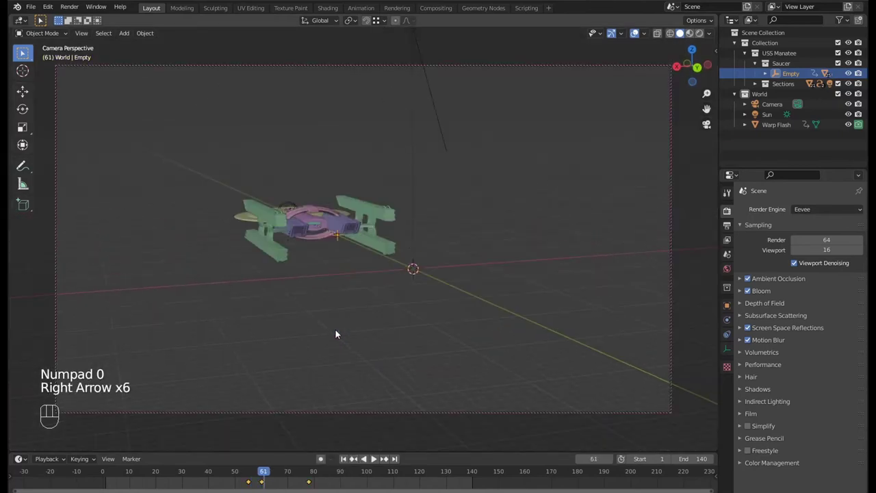
- Stretch the Empty 50 times along Y at frame 61 and keyframe the stretched scale
key(s)
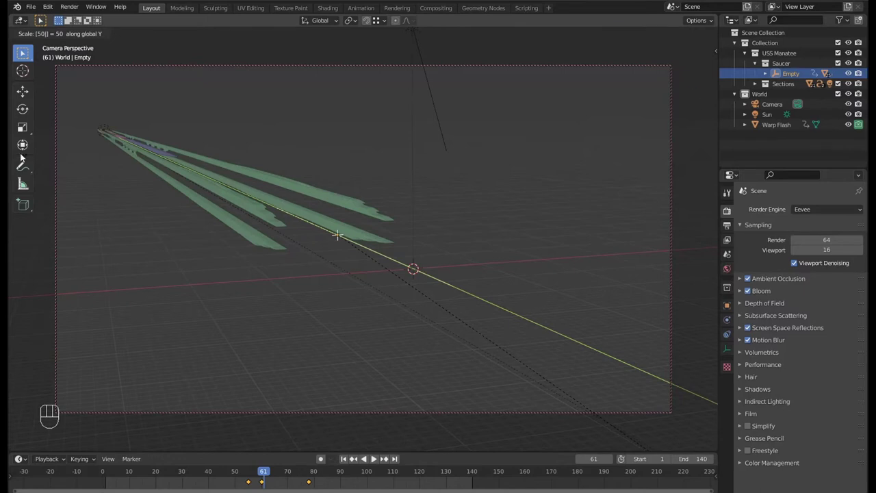
key(i)
key(i)
click(285, 480)
scroll(up, 3)
middle_click(258, 485)
click(237, 475)
key(Right)
key(Right)
- Step forward through the frames to check the stretch and pick the keyframe in the Timeline
key(Right)
key(Right)
key(Right)
key(Right)
key(Right)
key(Right)
key(Right)
key(Right)
key(Right)
key(Right)
key(Right)
key(Right)
key(Right)
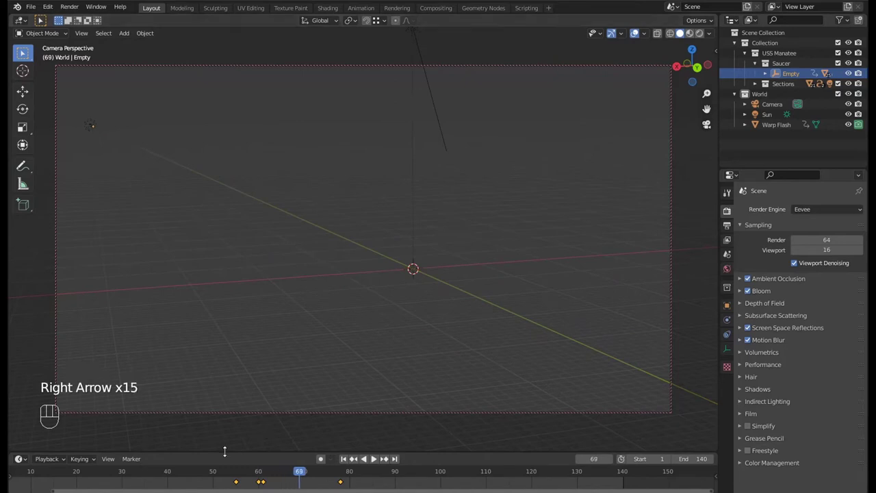
click(212, 476)
- Play the stretch and retime the end-of-stretch keyframe in the Timeline
key(space)
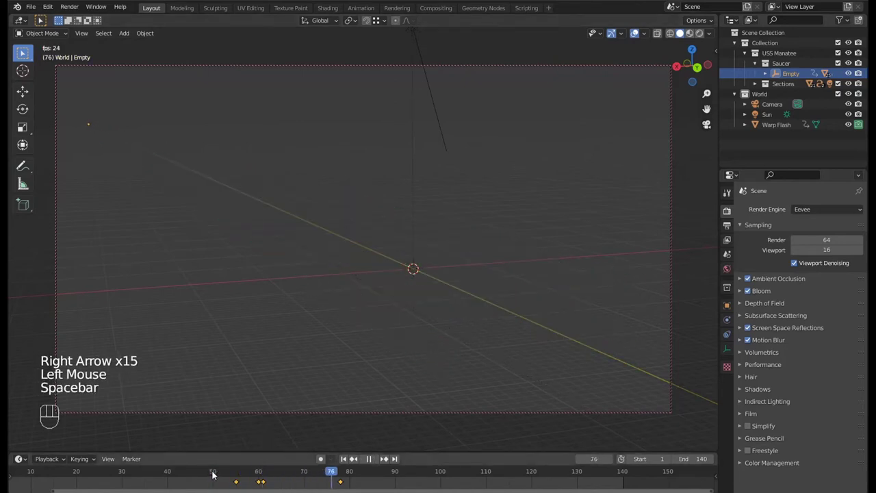
click(172, 472)
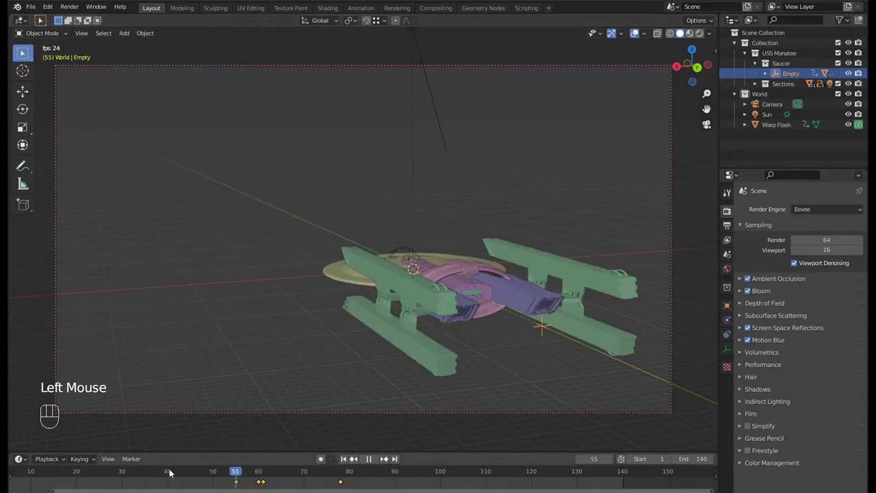
click(172, 470)
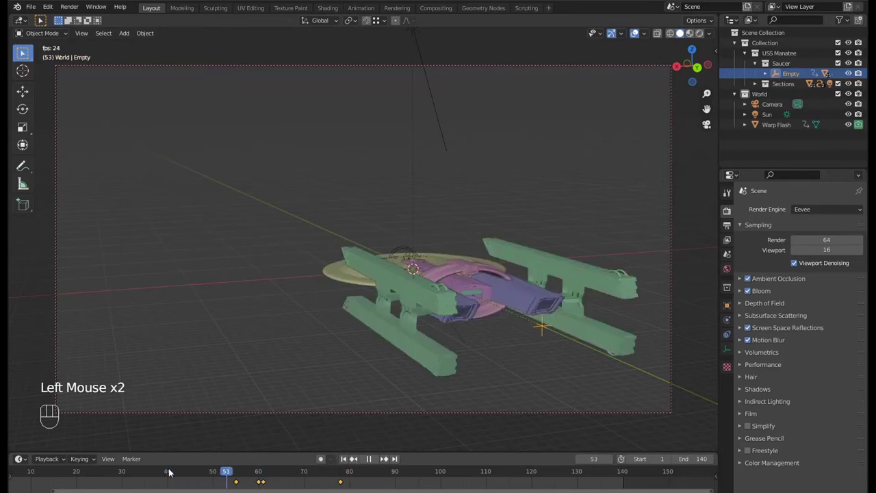
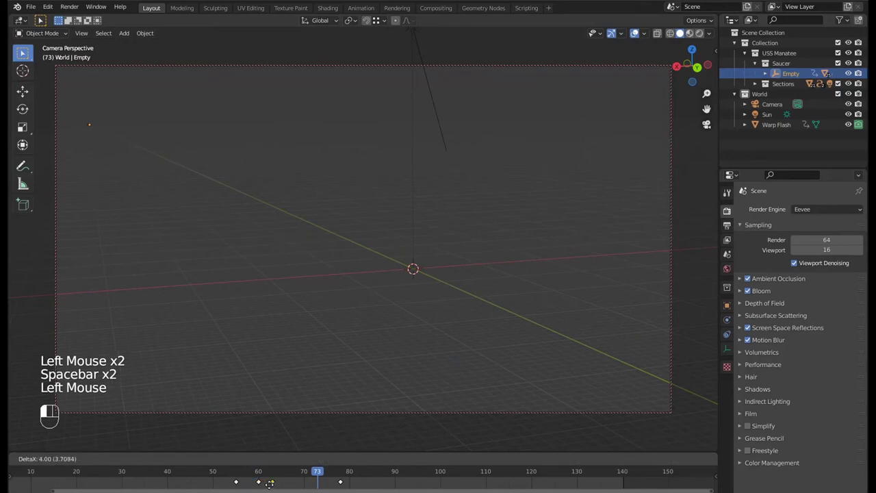
click(228, 474)
key(space)
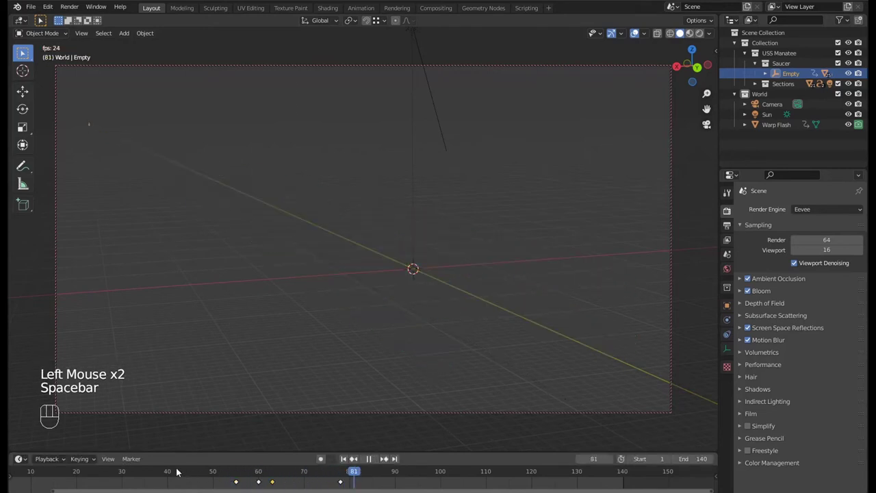
click(139, 477)
key(space)
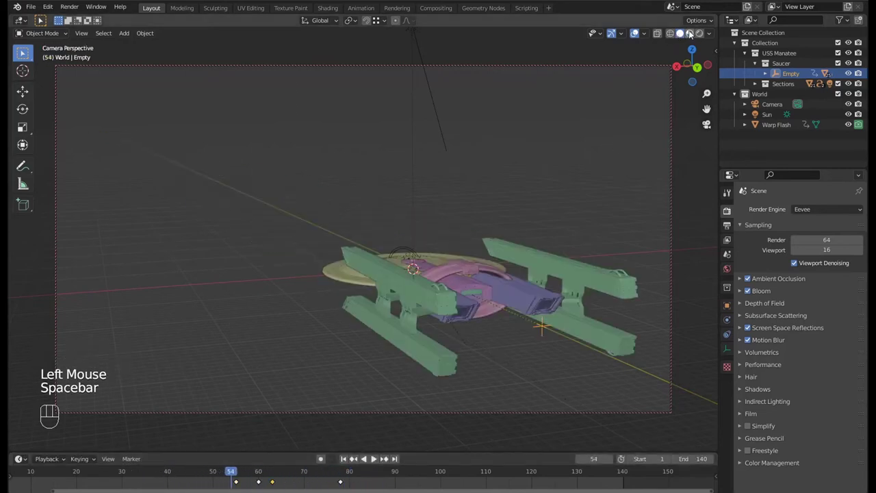
- Preview the warp jump with rendered shading and pause on the bright flash
click(223, 474)
key(space)
key(space)
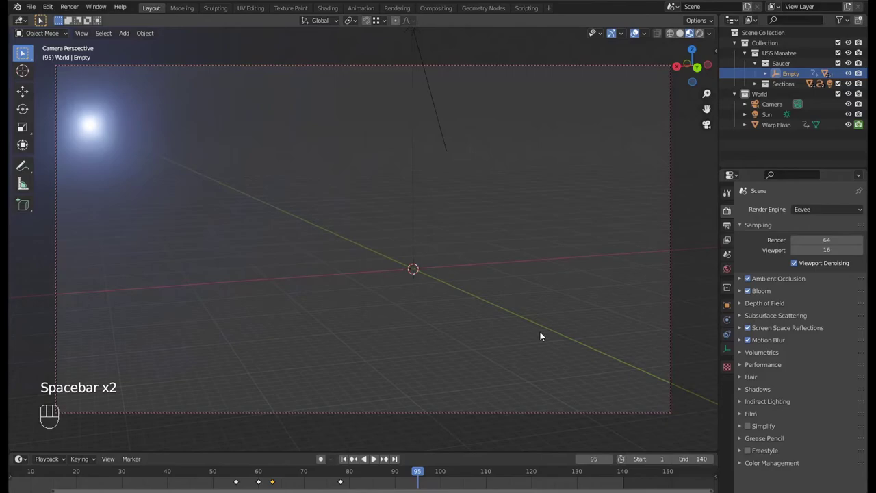
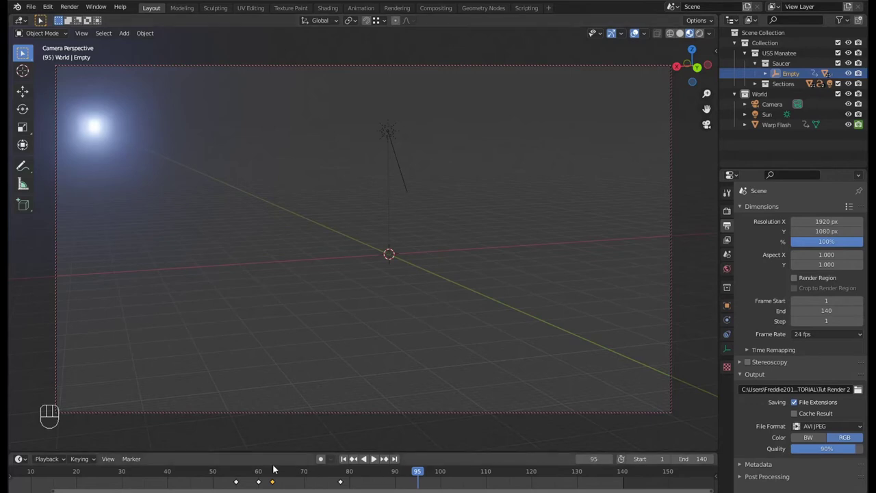
- Leave camera view and orbit in close around the glowing ship, inspecting the red glowing grille
click(245, 475)
drag(245, 476, 195, 460)
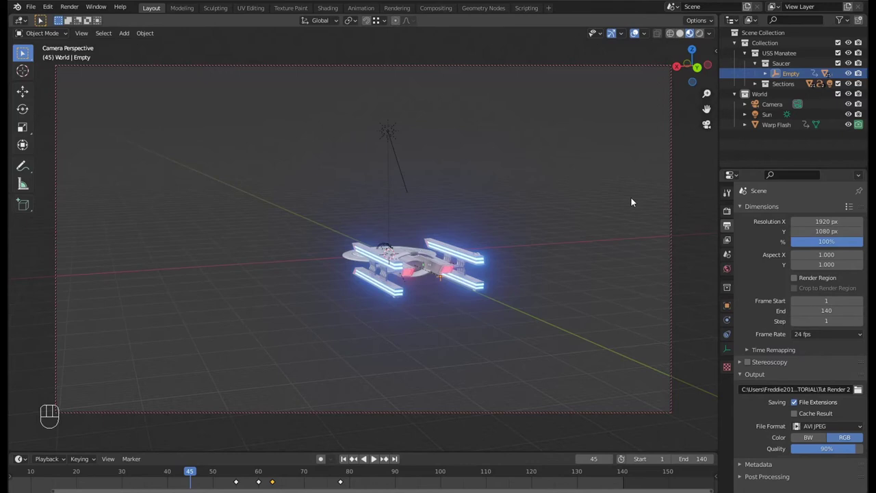
key(KP_0)
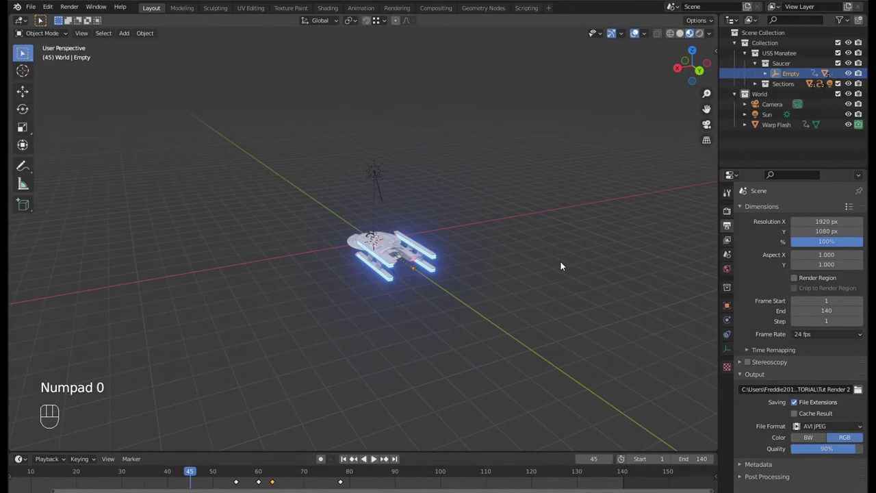
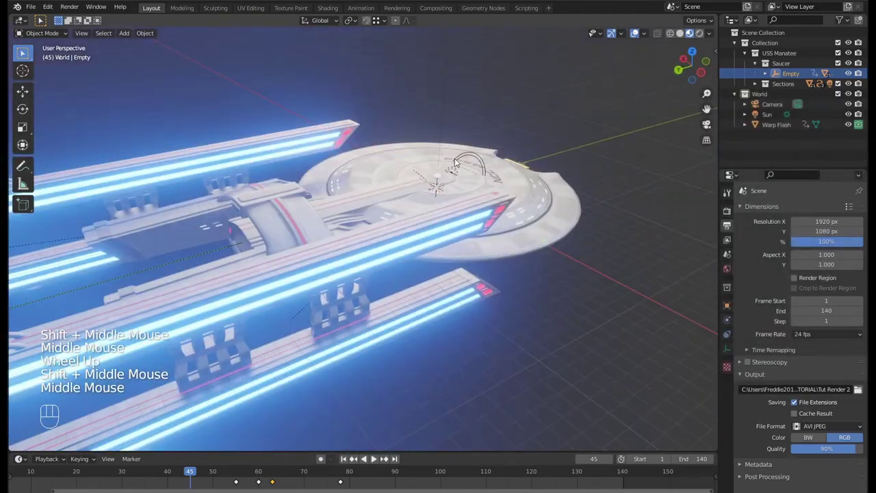
drag(313, 190, 368, 168)
drag(338, 183, 396, 165)
drag(396, 172, 374, 178)
scroll(up, 3)
scroll(down, 3)
scroll(up, 3)
drag(354, 205, 370, 202)
scroll(down, 3)
middle_click(427, 190)
scroll(up, 3)
drag(393, 168, 274, 212)
middle_click(403, 196)
drag(231, 190, 319, 175)
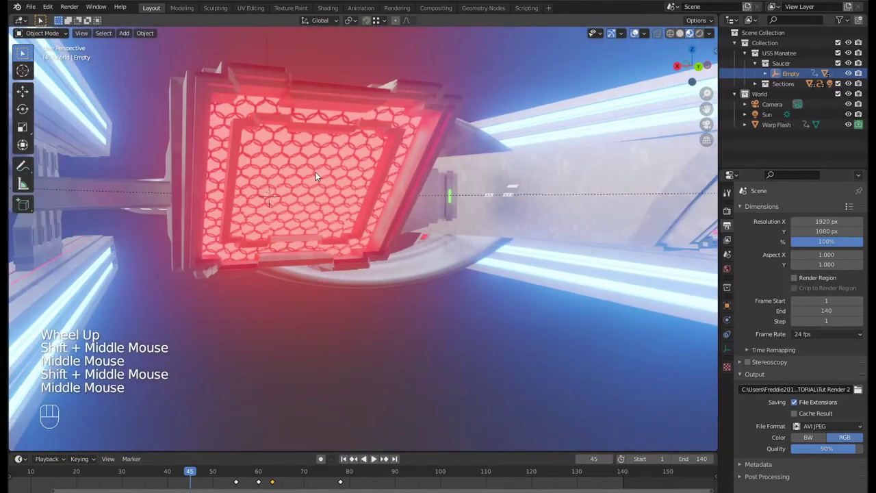
scroll(down, 3)
middle_click(316, 189)
scroll(up, 3)
- Orbit round to the rear of the ship to view the nacelles
drag(293, 198, 265, 210)
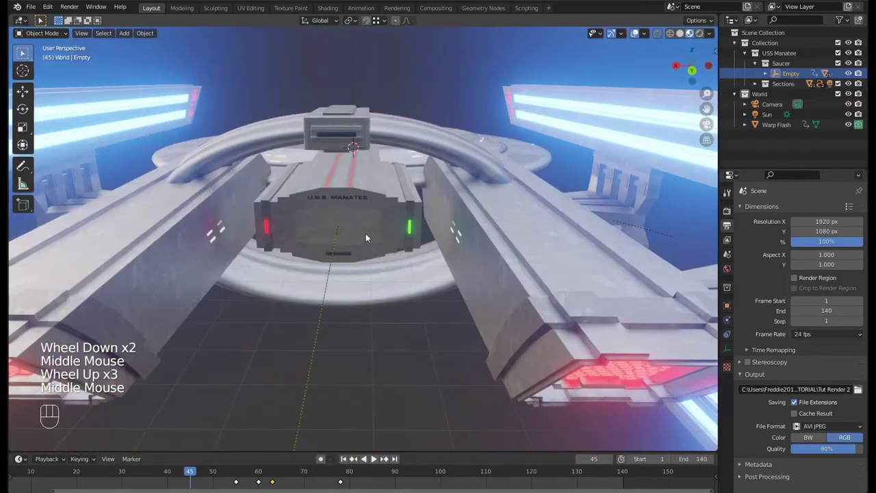
drag(378, 243, 349, 225)
drag(338, 202, 427, 196)
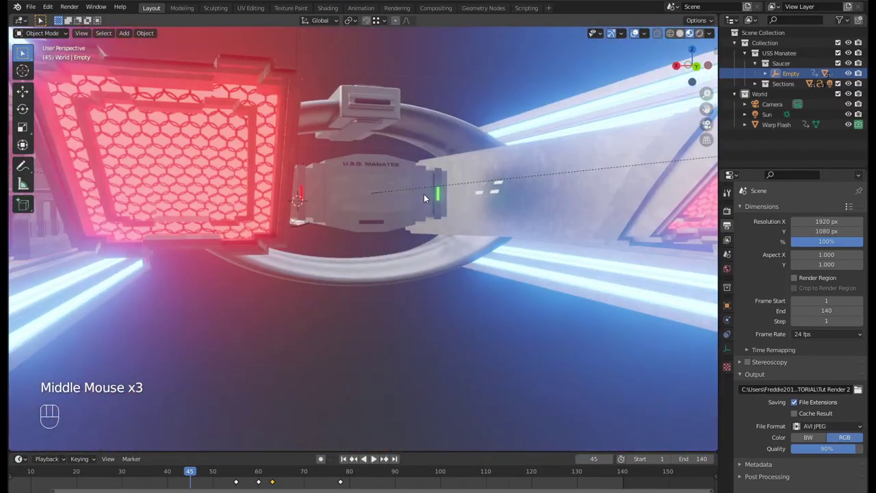
drag(343, 178, 353, 185)
click(267, 243)
scroll(down, 3)
drag(348, 251, 385, 293)
scroll(up, 3)
- Select the Sublight Pods and show their Material Properties
click(336, 256)
click(731, 392)
drag(388, 278, 422, 278)
scroll(up, 3)
middle_click(412, 277)
middle_click(388, 289)
scroll(down, 3)
middle_click(393, 273)
scroll(down, 3)
- Step through frames around 55 facing the ship, then reach the Sublight Pods' Emission colour to make it white
drag(190, 473, 234, 465)
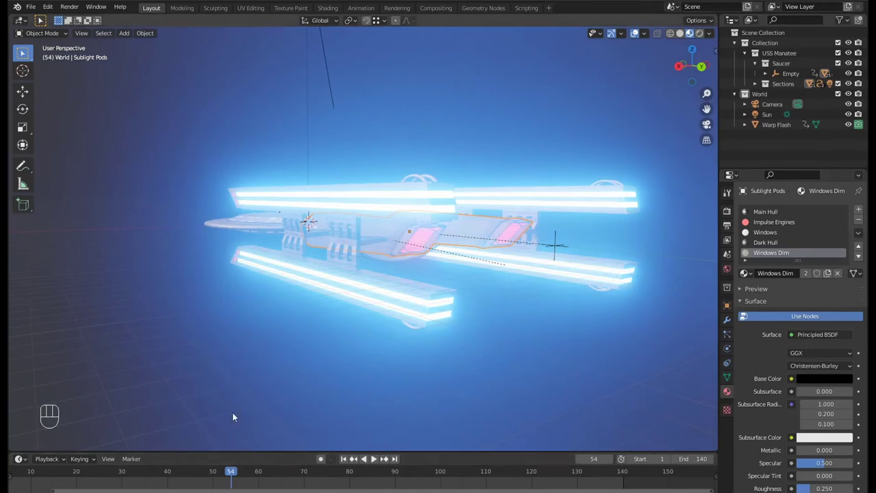
key(Right)
key(Right)
drag(575, 248, 521, 258)
click(796, 216)
key(Left)
scroll(down, 3)
drag(419, 194, 247, 186)
scroll(down, 3)
drag(364, 261, 319, 262)
scroll(down, 3)
click(815, 334)
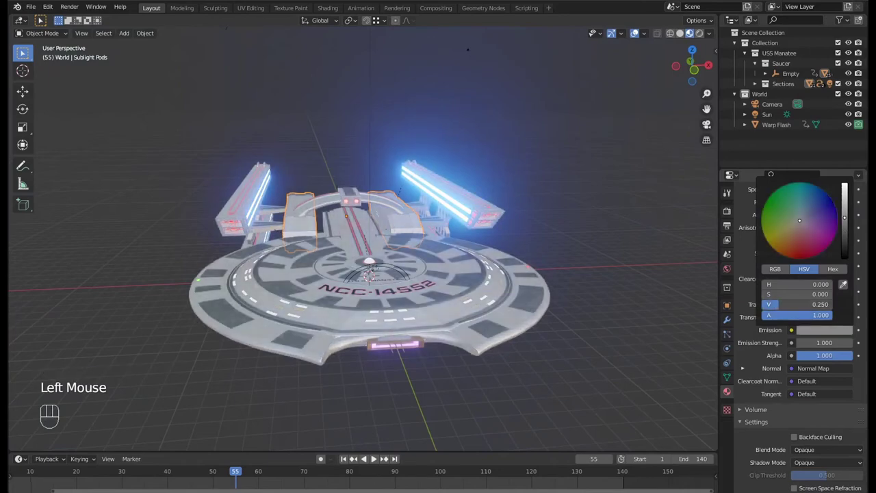
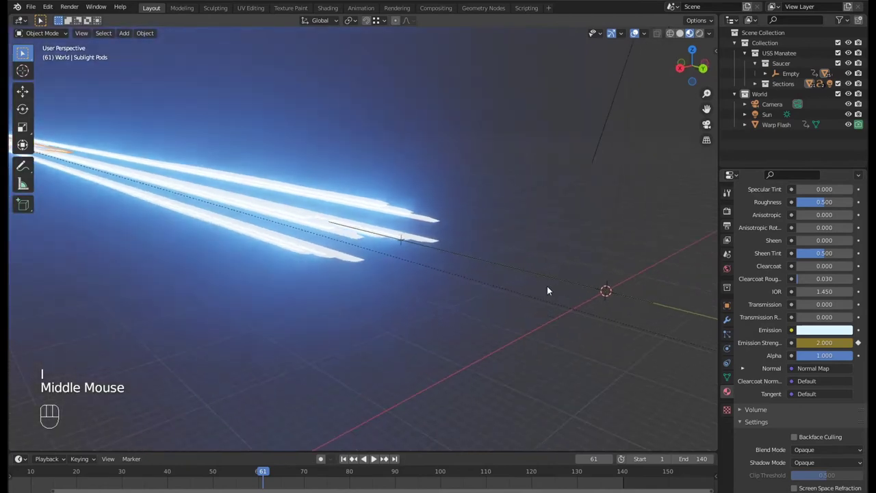
- Follow the stretched pods and adjust their emission settings toward a strength of 2
drag(371, 214, 511, 268)
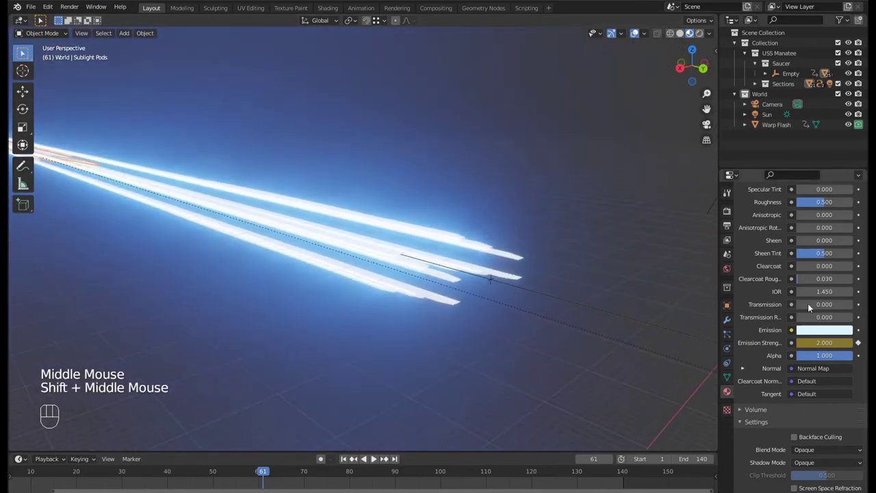
scroll(up, 3)
click(777, 249)
scroll(up, 3)
scroll(down, 3)
scroll(up, 3)
drag(781, 214, 782, 213)
scroll(up, 3)
scroll(down, 3)
- Tint the pods' emission colour pale blue-white at about 0.3 saturation, then edit the second material's emission colour to white
click(838, 432)
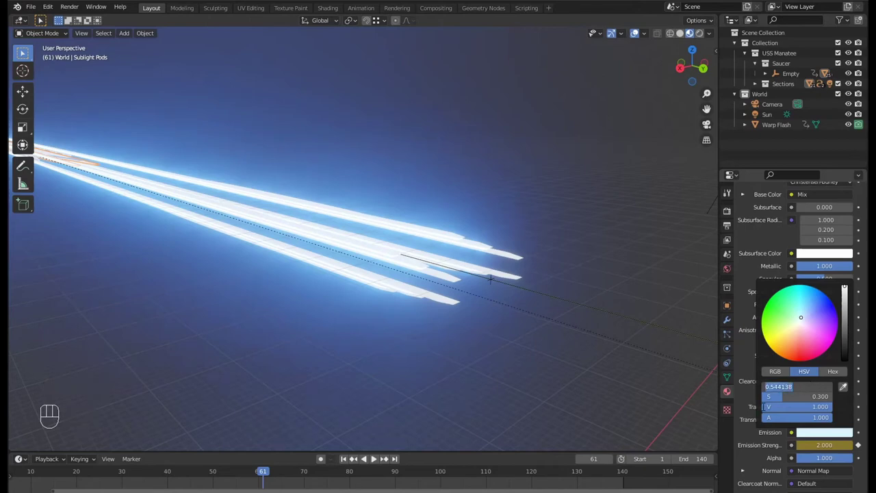
scroll(up, 3)
click(778, 248)
scroll(down, 3)
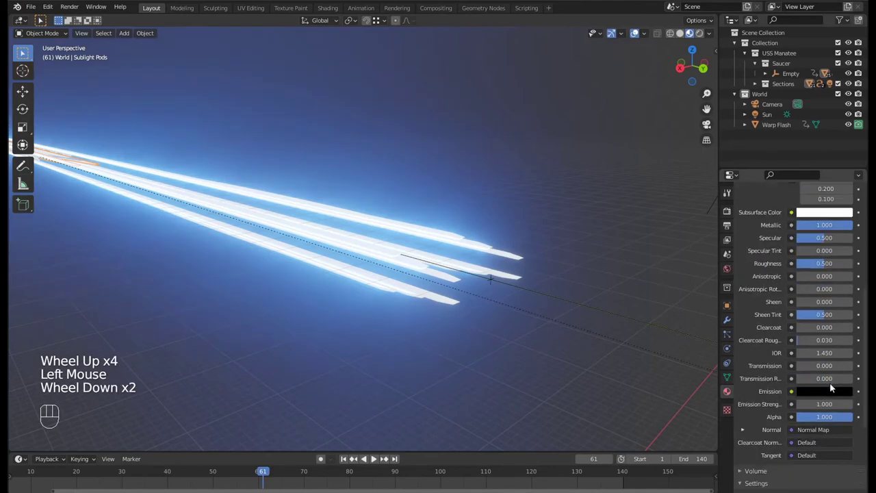
click(832, 391)
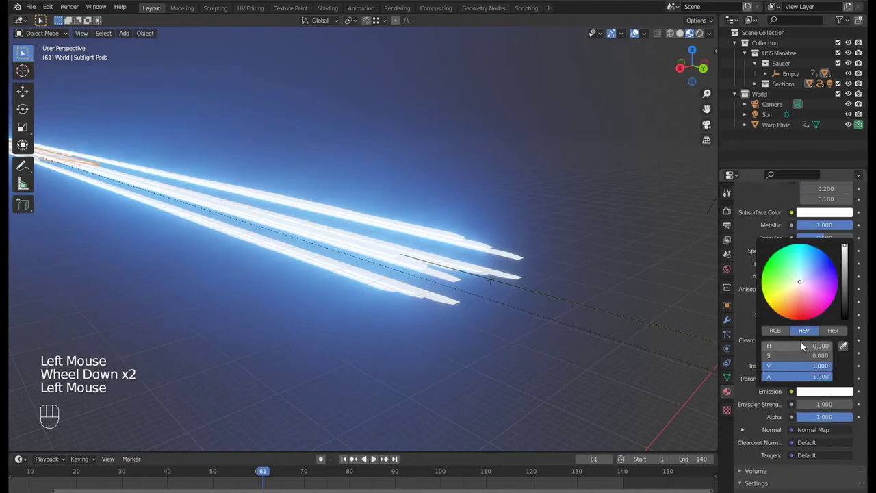
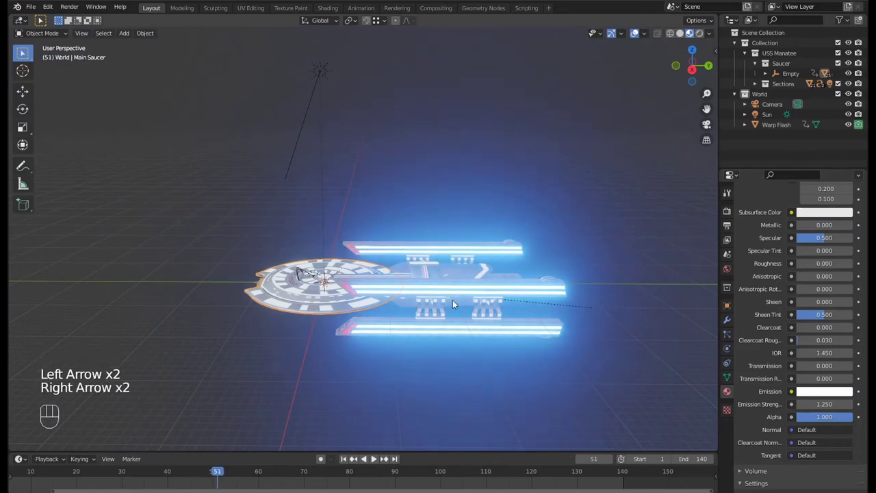
- Move to frame 55 and keyframe the Main Saucer's Emission Strength at 0
scroll(up, 3)
drag(794, 215, 801, 239)
scroll(down, 3)
key(Right)
key(Right)
key(Right)
key(Right)
scroll(up, 3)
click(782, 243)
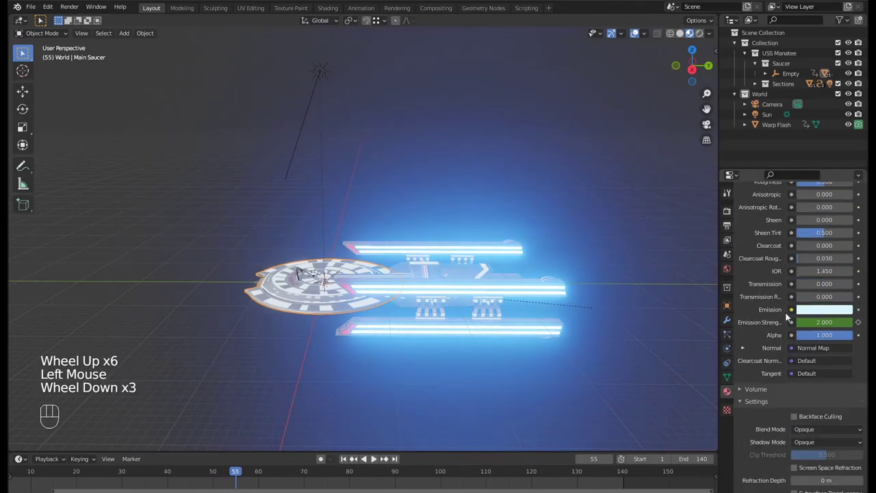
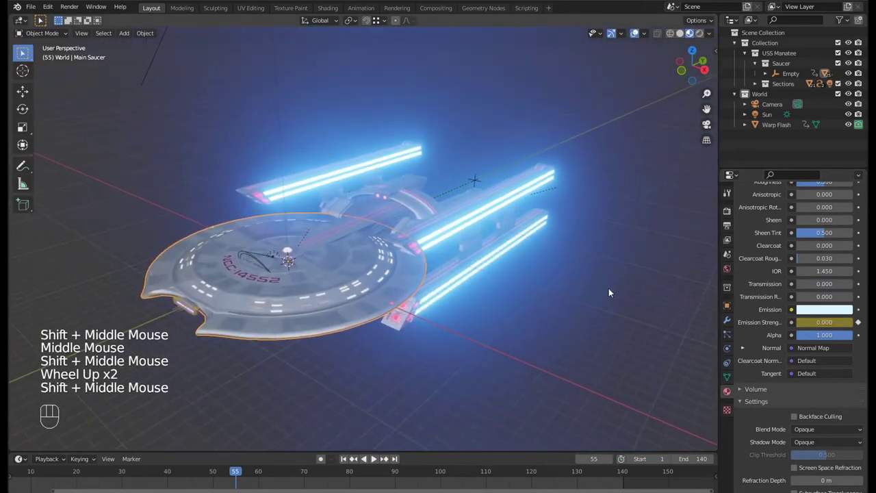
key(Right)
- Scrub back and forth between frames 55 and 63 while orbiting the saucer to check the glow building up
middle_click(590, 284)
middle_click(509, 263)
drag(489, 269, 441, 279)
key(Right)
key(Right)
key(Right)
key(Right)
key(Right)
key(Right)
key(Right)
key(Left)
key(Left)
key(Left)
key(Left)
key(Left)
key(Left)
key(Left)
key(Left)
key(Left)
drag(372, 257, 495, 268)
key(Right)
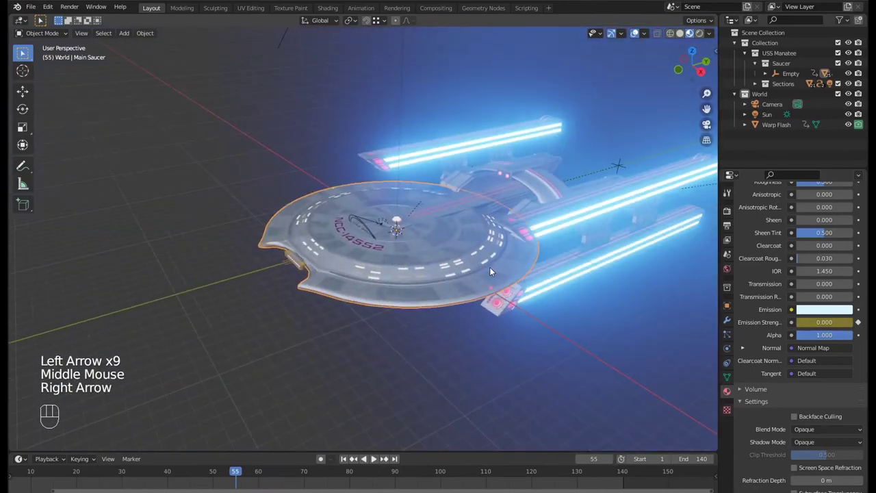
drag(494, 264, 397, 312)
scroll(up, 3)
scroll(down, 3)
key(KP_Decimal)
middle_click(414, 300)
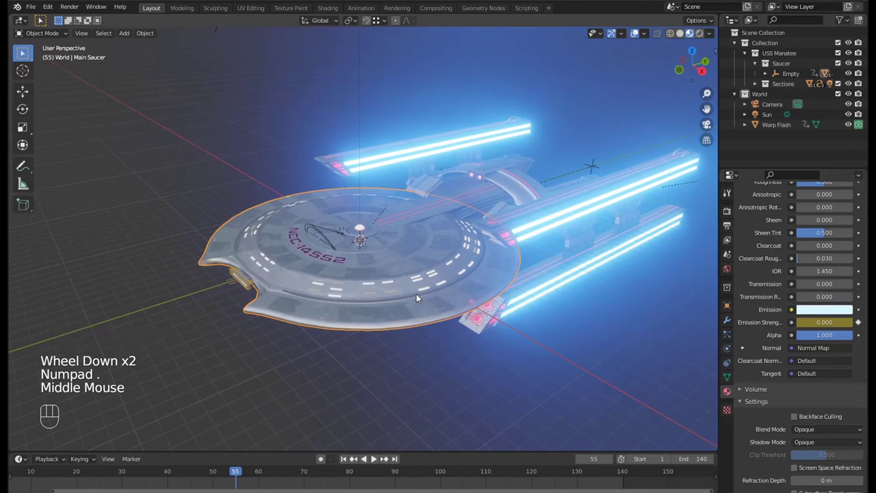
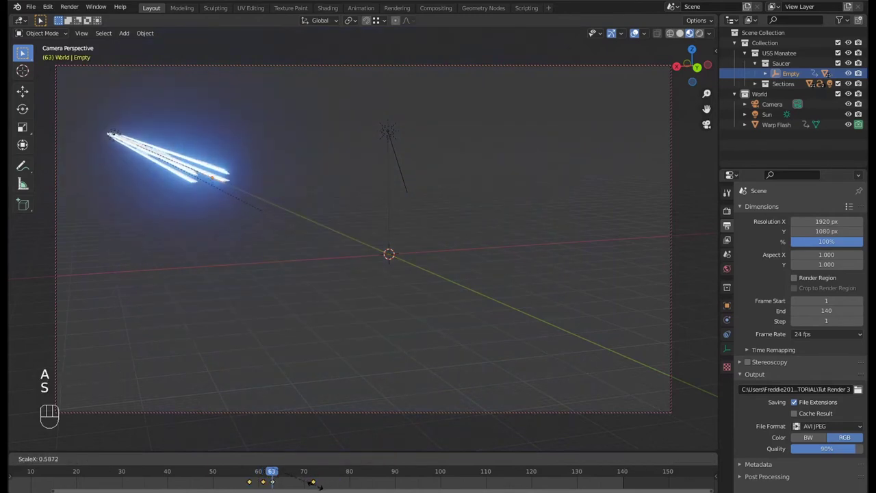
- Play the warp jump from the Empty's keyframes and undo the last two changes
click(252, 476)
key(space)
key(space)
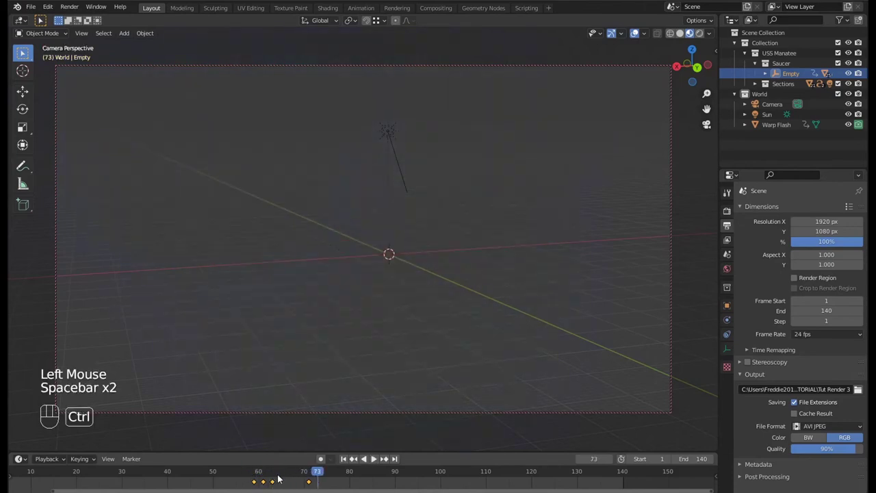
key(ctrl+z)
key(ctrl+z)
- Shift the Empty's warp keyframes later so the jump spans more frames, save, and deselect the Empty
click(245, 474)
drag(246, 474, 438, 284)
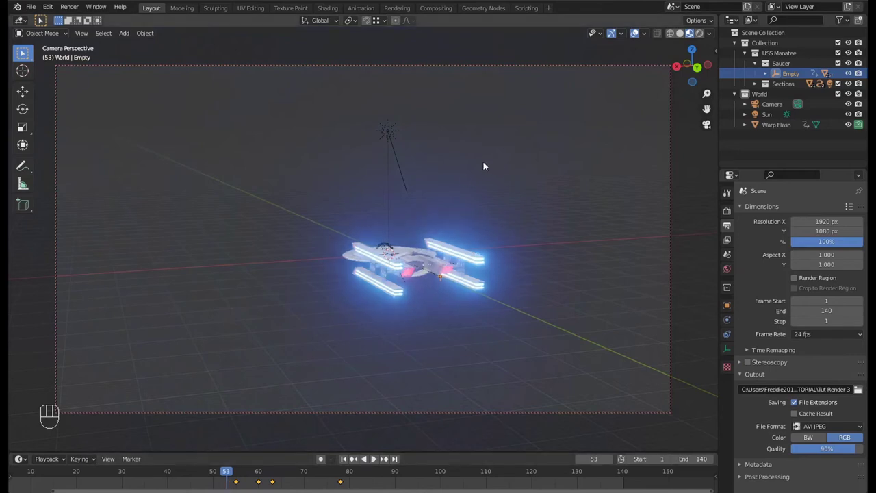
key(n)
click(657, 173)
key(n)
key(ctrl+s)
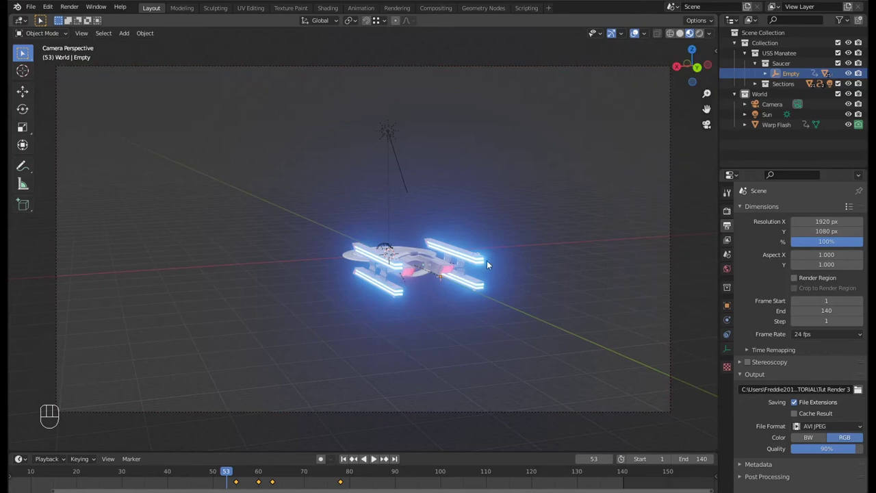
click(765, 154)
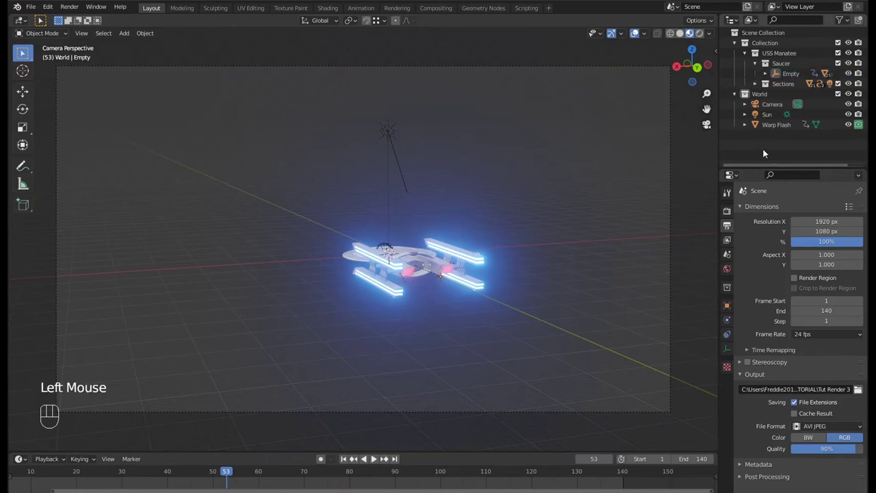
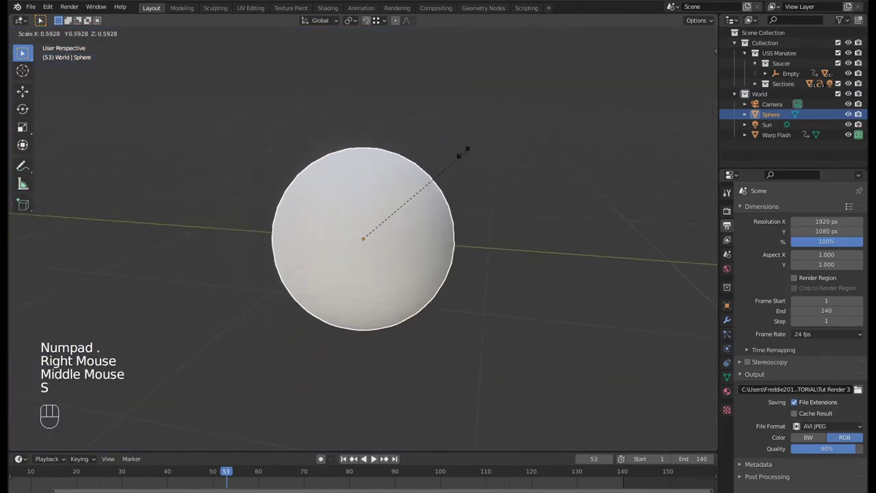
- Scale the new UV sphere down to a tiny warp-particle size
drag(368, 251, 468, 232)
middle_click(468, 232)
click(468, 232)
middle_click(464, 228)
click(384, 228)
key(s)
scroll(up, 3)
middle_click(409, 249)
- Give the sphere a new Emission material, blue at strength 250, and lower the colour's saturation
click(730, 392)
click(799, 256)
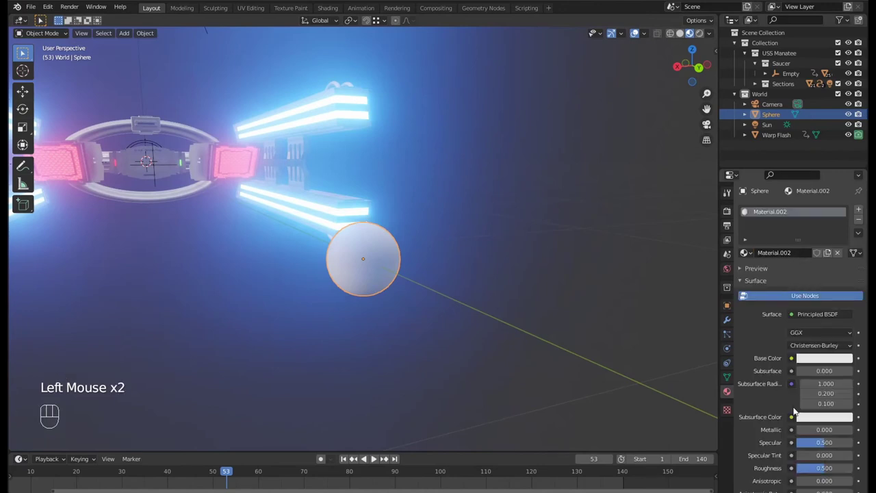
drag(809, 317, 751, 115)
click(833, 335)
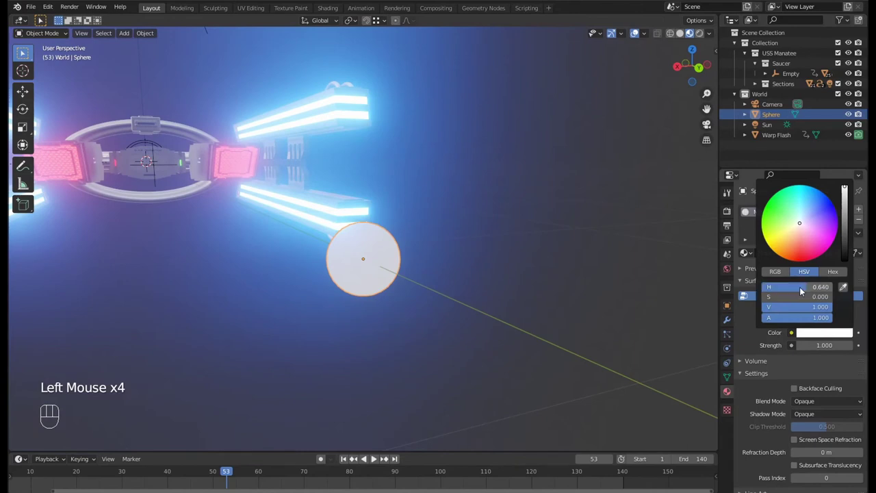
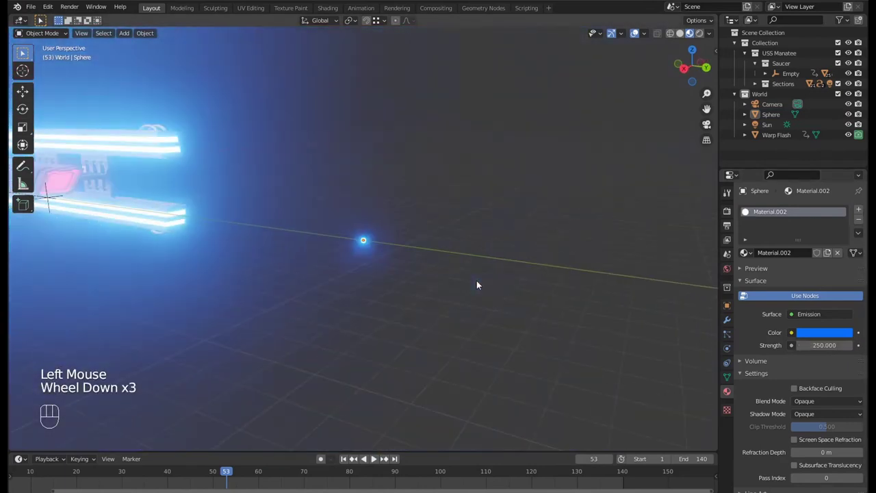
click(839, 331)
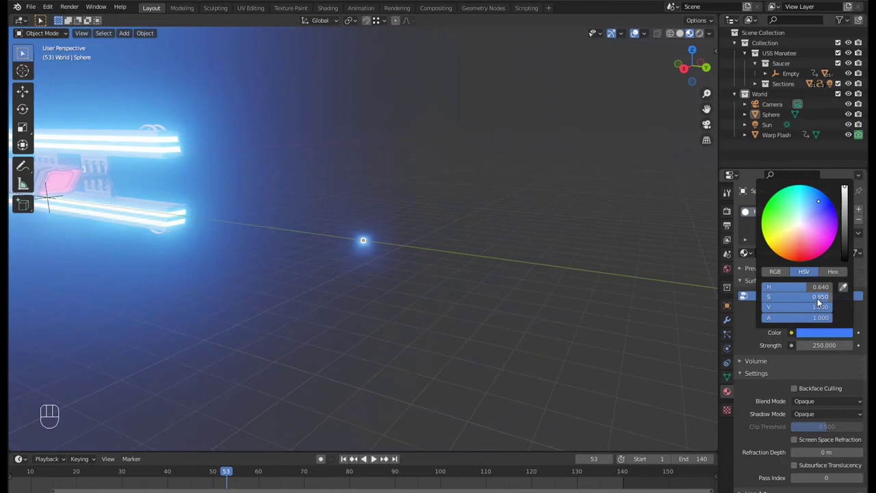
click(604, 305)
scroll(down, 3)
scroll(up, 3)
click(834, 334)
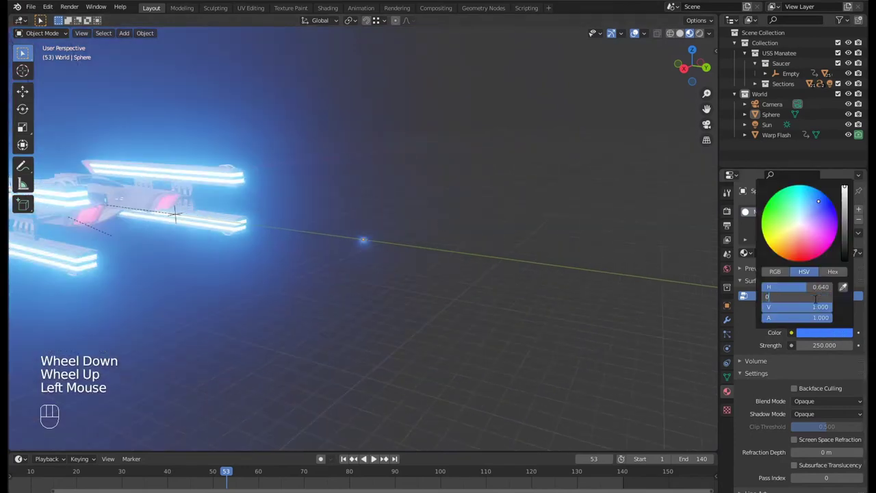
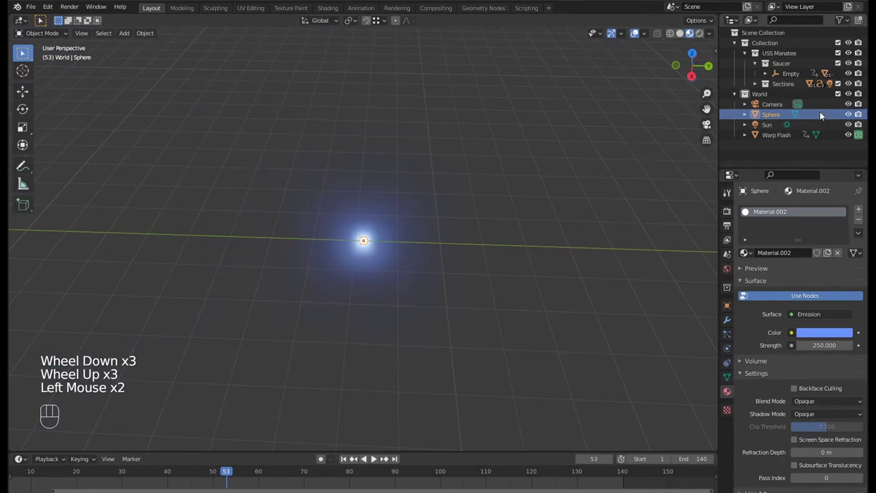
- Rename the Sphere object in the Outliner to Warp Particle
click(778, 118)
drag(778, 118, 576, 133)
drag(544, 167, 473, 140)
scroll(down, 3)
middle_click(459, 181)
key(h)
key(g)
click(852, 137)
click(393, 249)
click(370, 244)
click(770, 150)
click(775, 139)
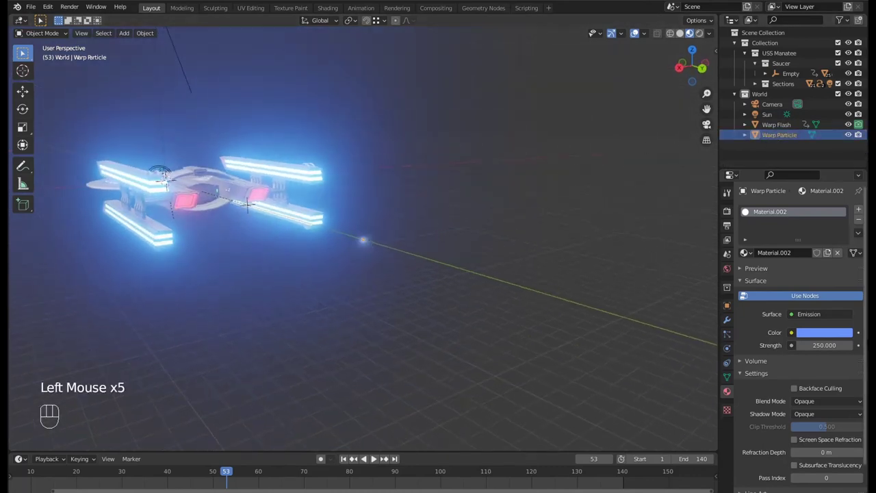
- Try moving Warp Particle along Z, checking through the camera, cancel, then start moving it again
key(g)
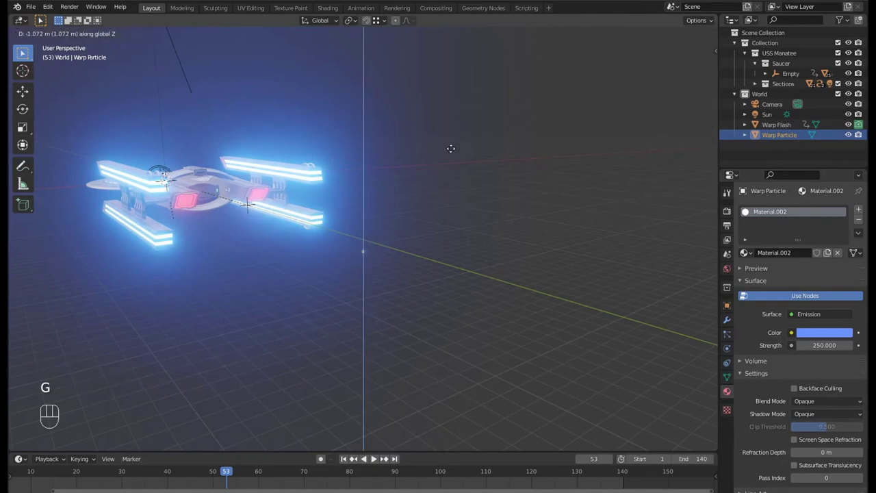
key(KP_0)
key(g)
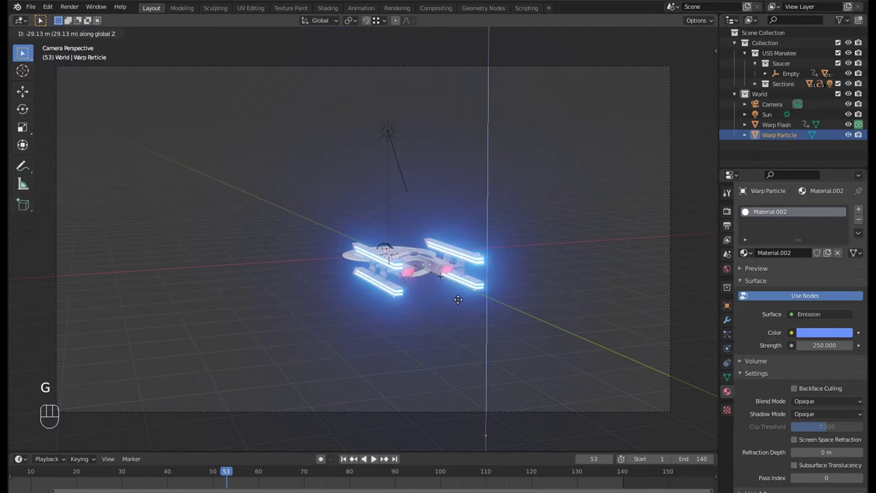
key(KP_0)
scroll(up, 3)
scroll(down, 3)
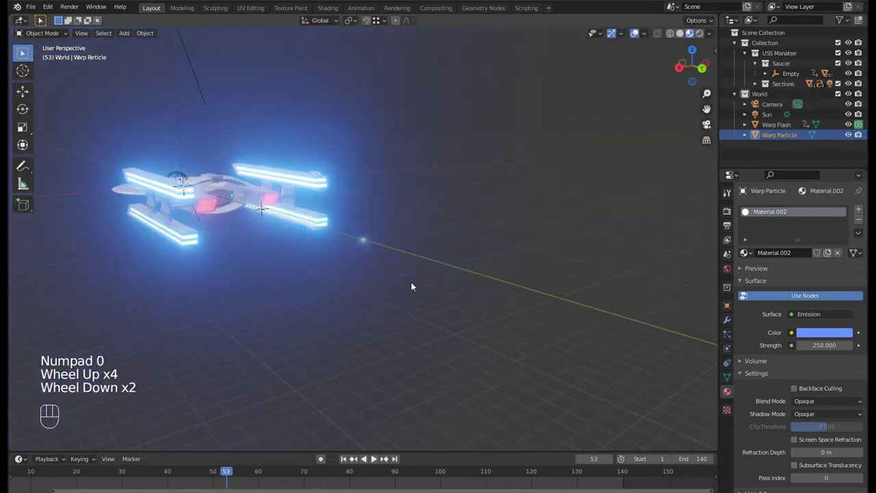
key(g)
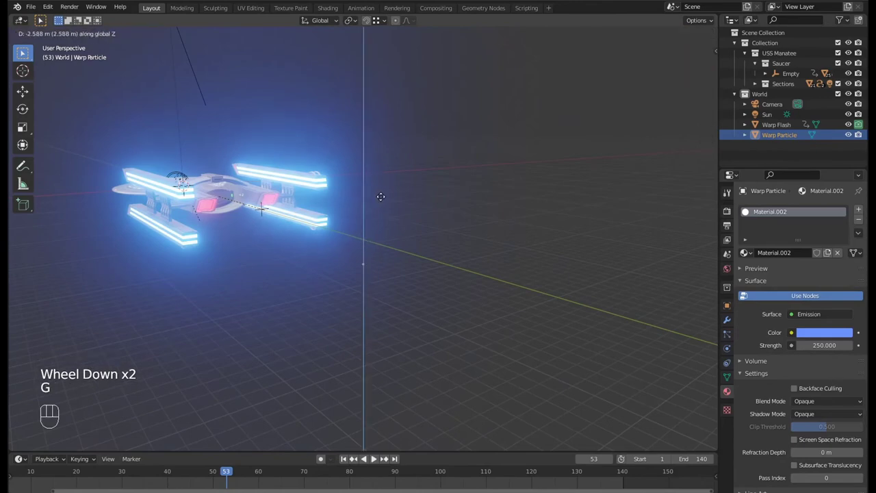
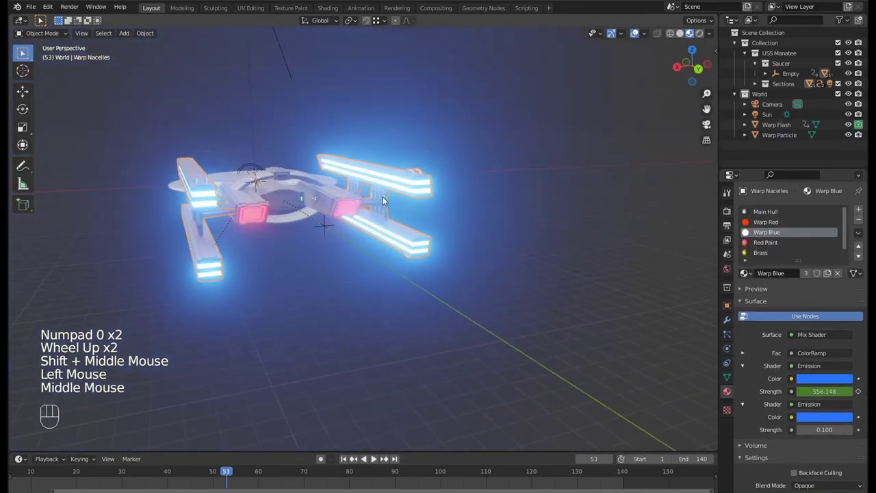
- Show the Mirror modifier settings on Warp Nacelles
click(820, 267)
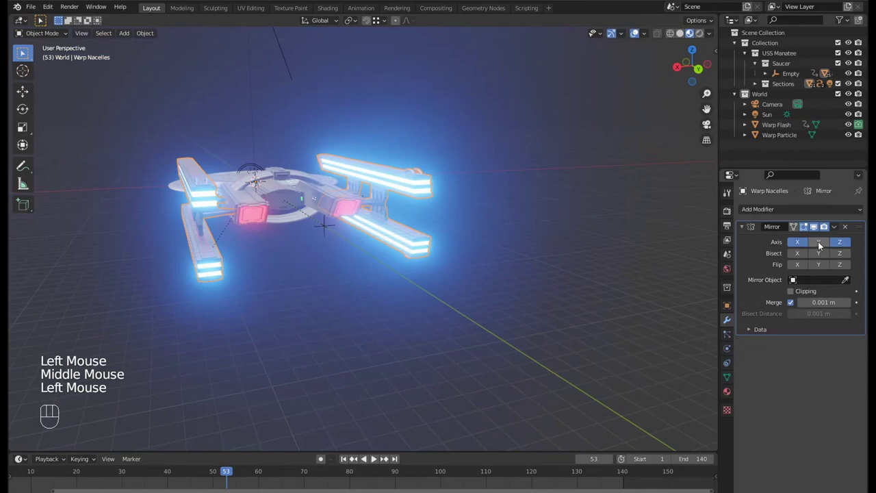
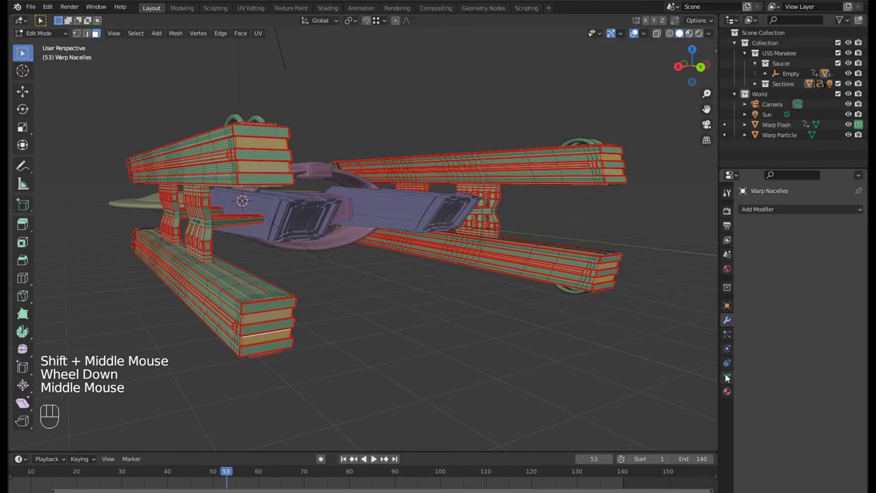
- Create a vertex group from the selected nacelle tip faces and rename it Warp Group
click(727, 379)
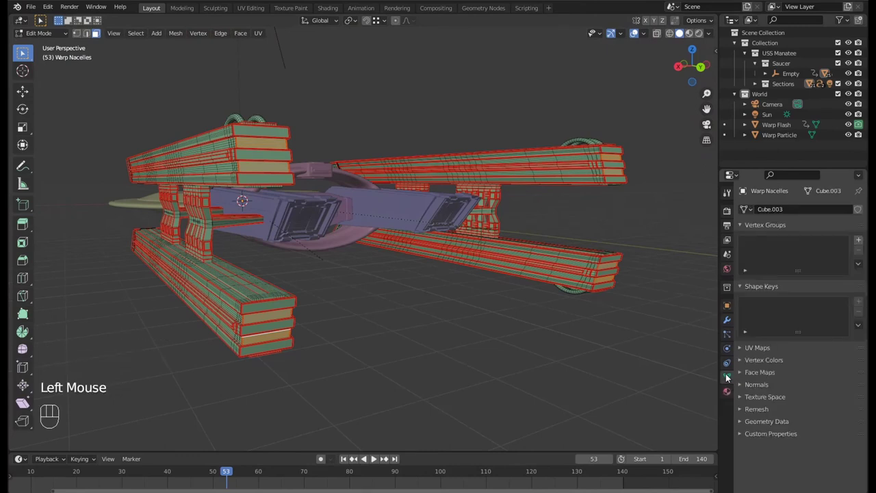
click(862, 244)
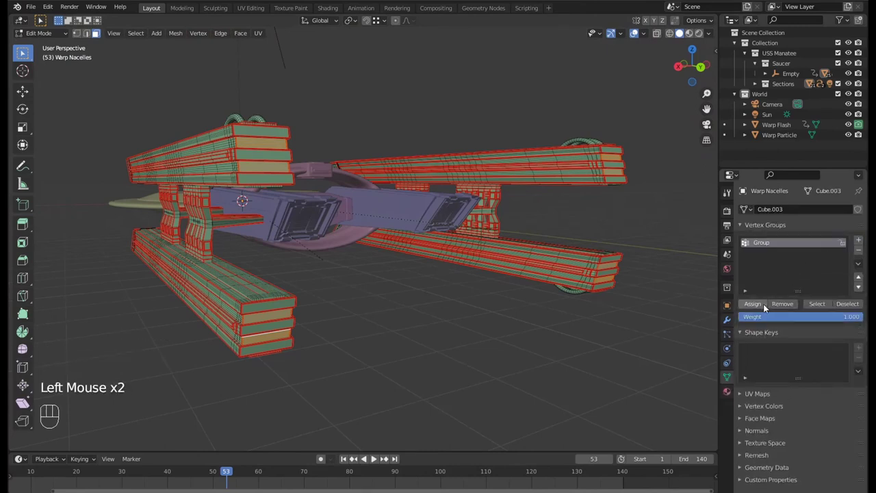
click(763, 306)
click(768, 249)
drag(769, 250, 765, 251)
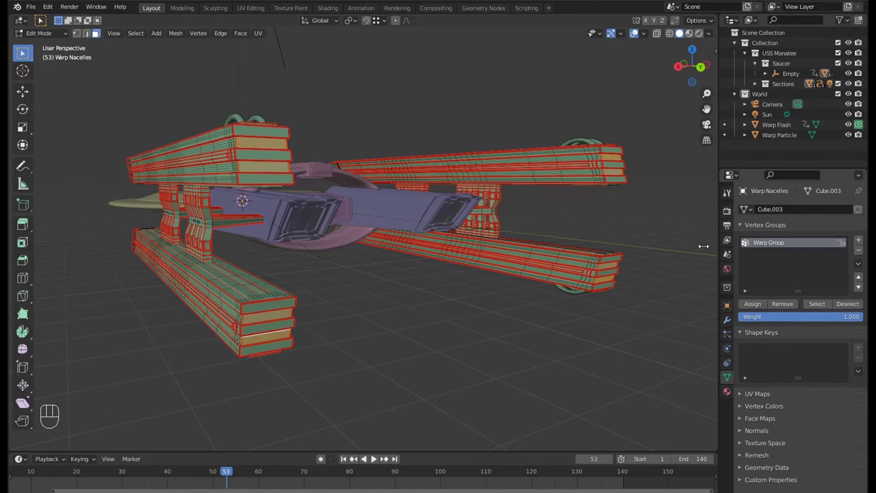
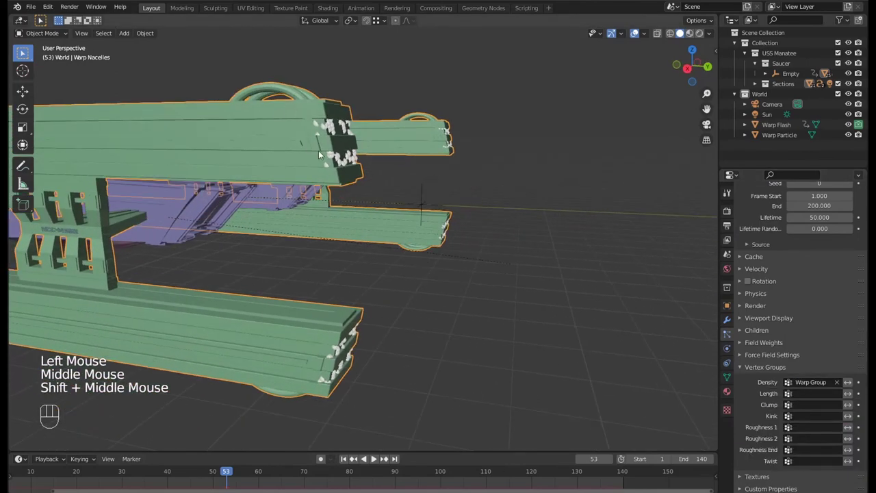
- Play and scrub the timeline to preview particles emitting between frames 60 and 80
key(space)
key(space)
drag(402, 327, 341, 328)
key(space)
key(space)
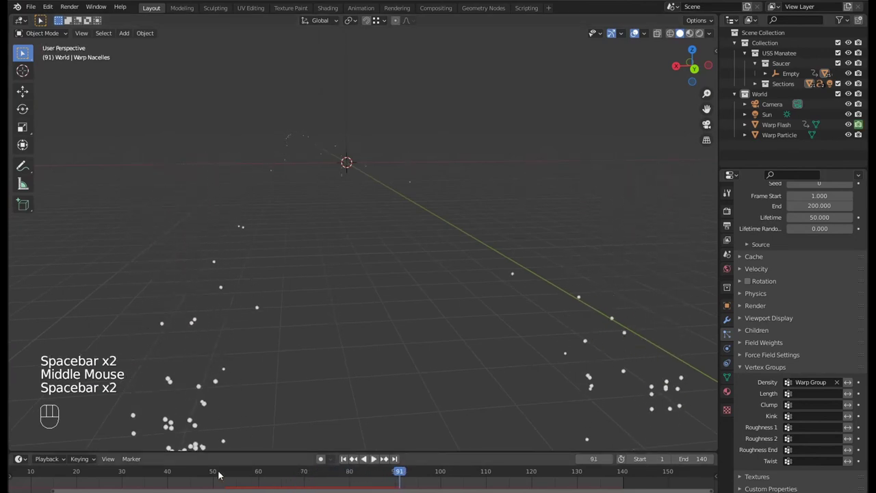
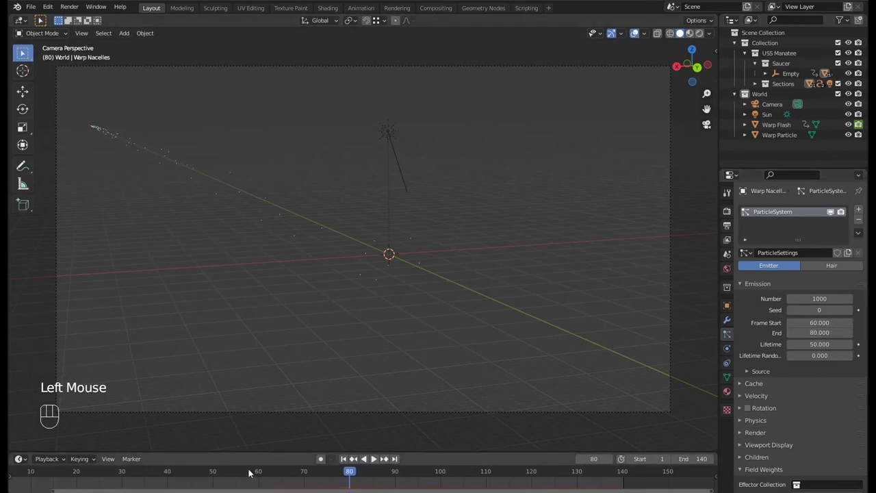
- Replay the particle burst repeatedly to check the 10-frame lifetime and quick fade
click(260, 473)
key(space)
key(space)
click(241, 474)
key(space)
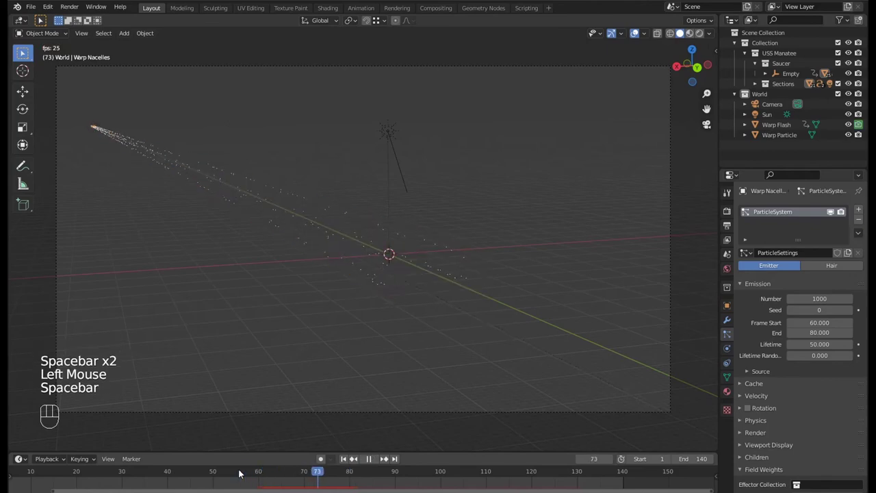
key(space)
click(240, 474)
key(space)
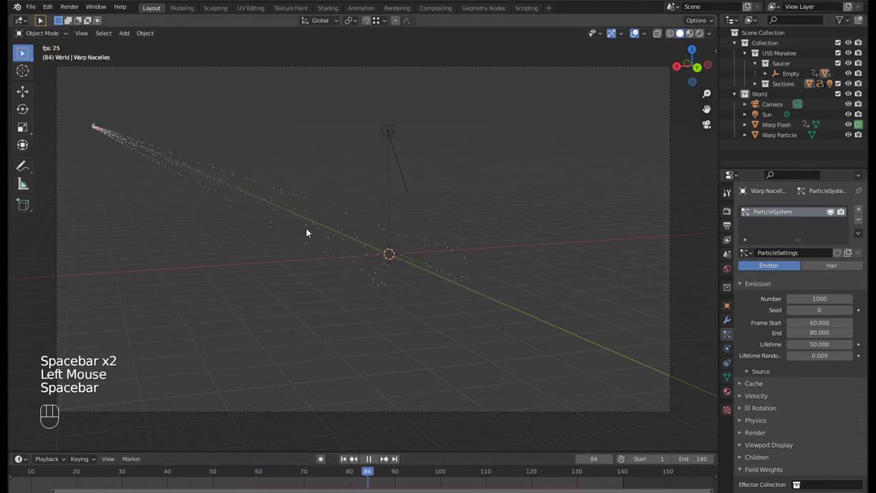
key(space)
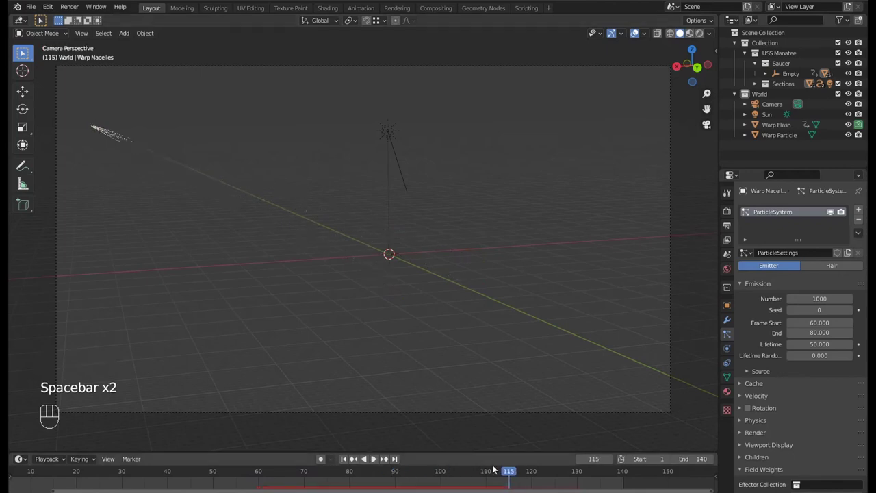
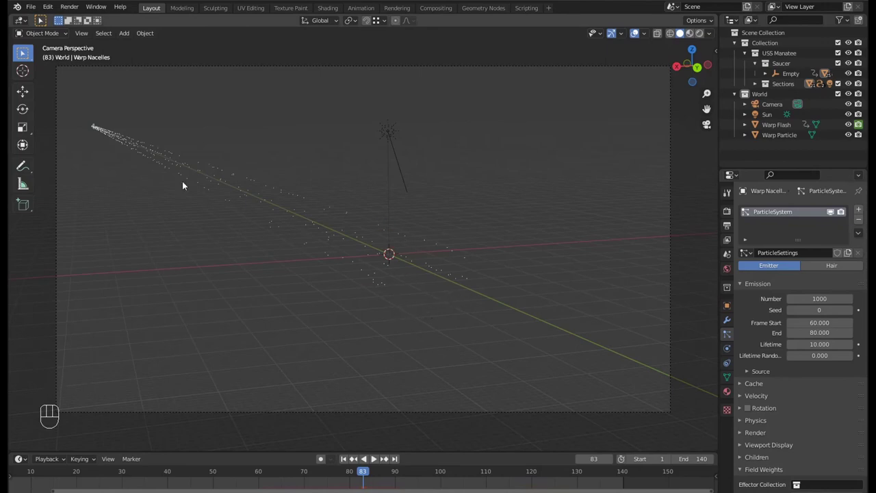
- Jump into the emission range and replay, orbiting around the particle trail
drag(262, 477, 300, 457)
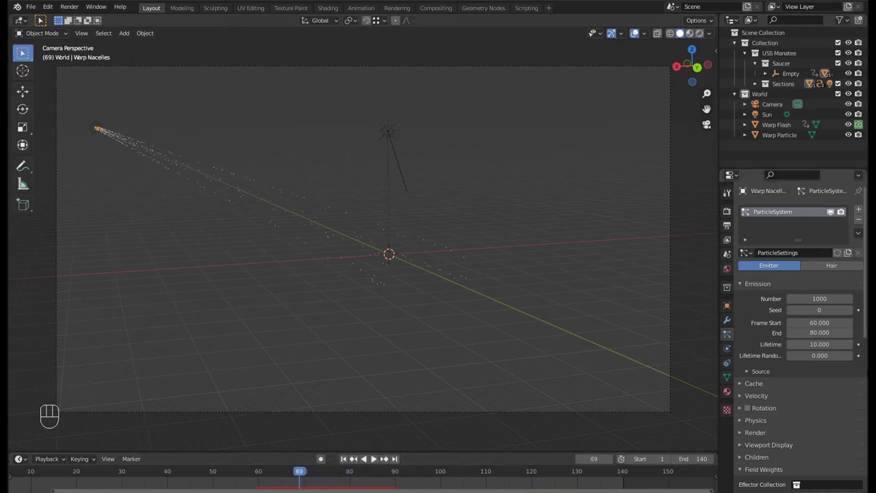
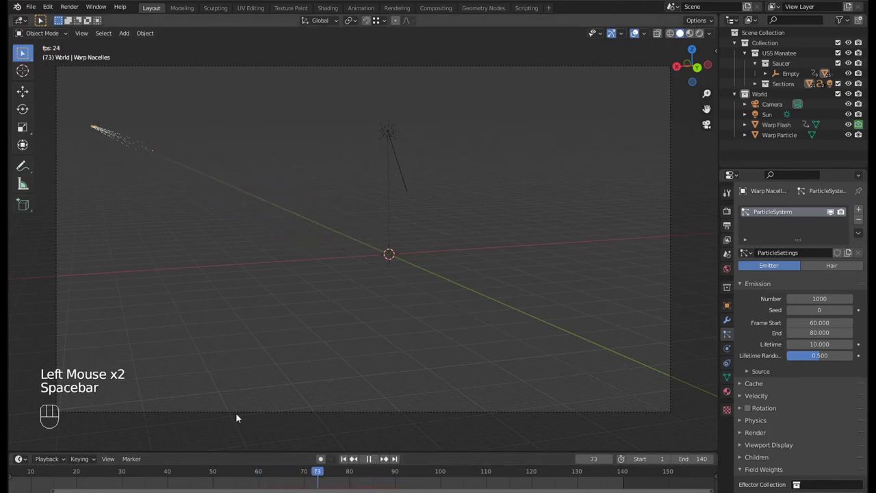
key(space)
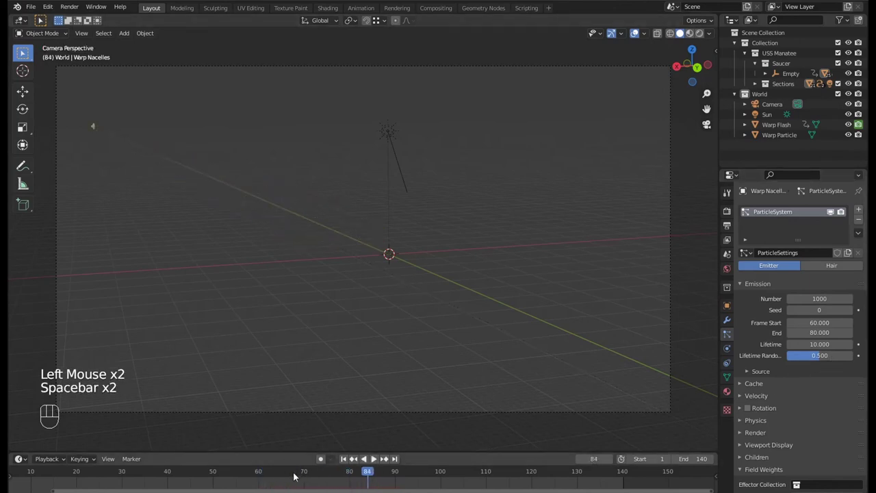
click(261, 475)
key(space)
click(229, 477)
key(space)
drag(277, 476, 316, 471)
- Render particles as the Warp Particle object with scale 0.5 and scale randomness 1
click(310, 472)
key(KP_0)
scroll(up, 3)
scroll(down, 3)
click(405, 253)
click(435, 241)
click(419, 245)
scroll(down, 3)
click(763, 311)
drag(822, 327, 811, 382)
drag(815, 405, 796, 317)
- Play the animation to preview the dense glowing particle trail
middle_click(355, 233)
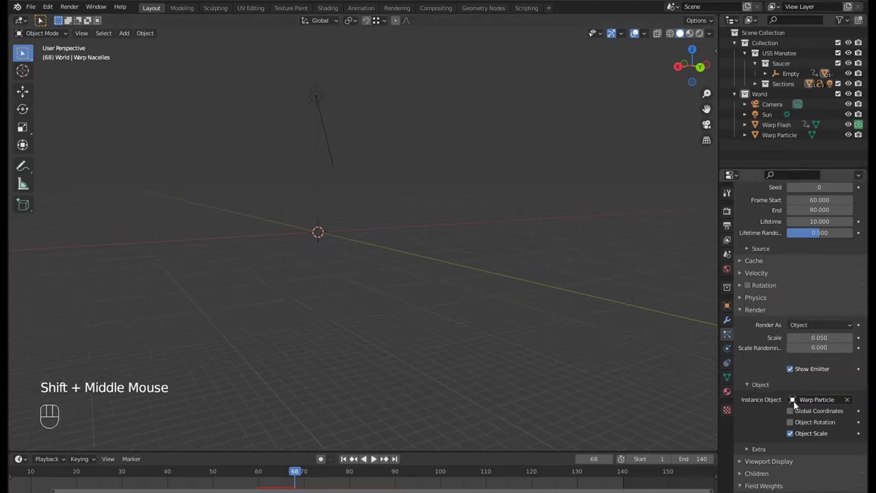
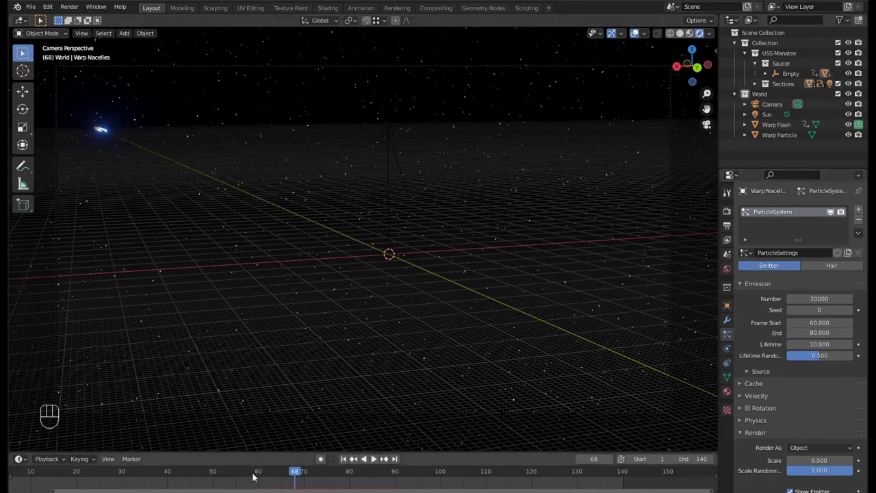
click(262, 476)
key(space)
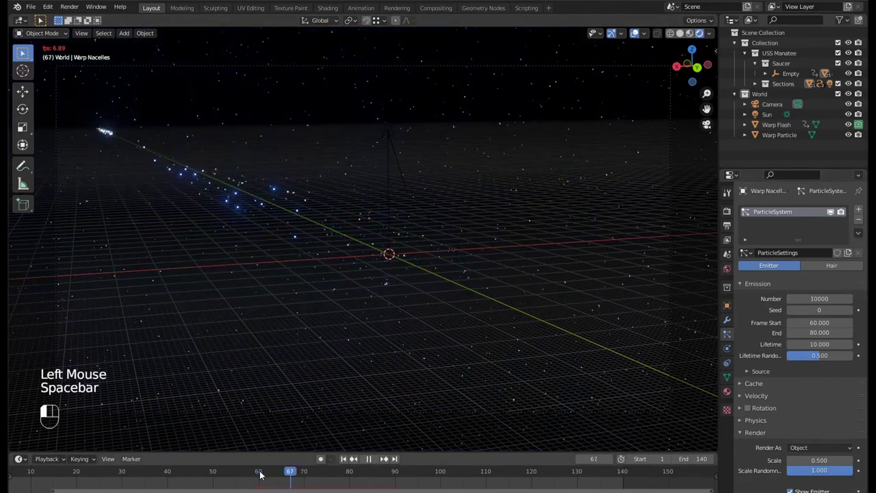
key(space)
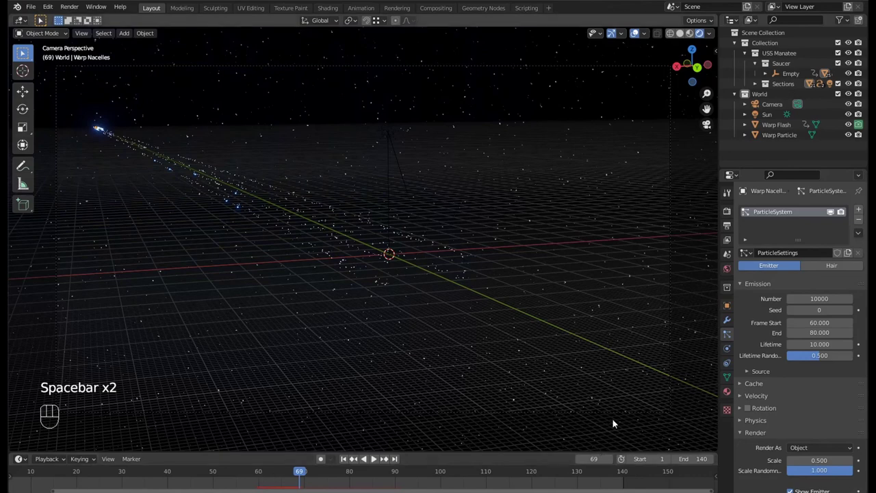
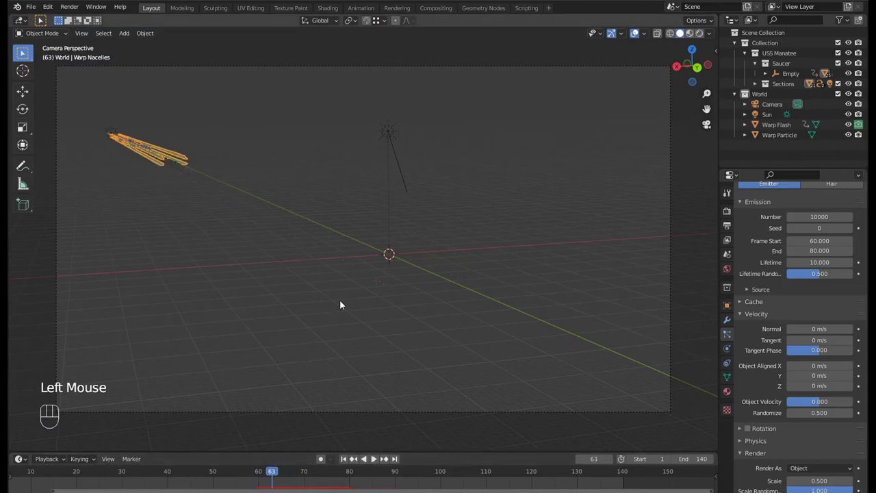
- Set particle Normal velocity to 0 m/s and Randomize to 1.0
scroll(up, 3)
drag(364, 299, 361, 253)
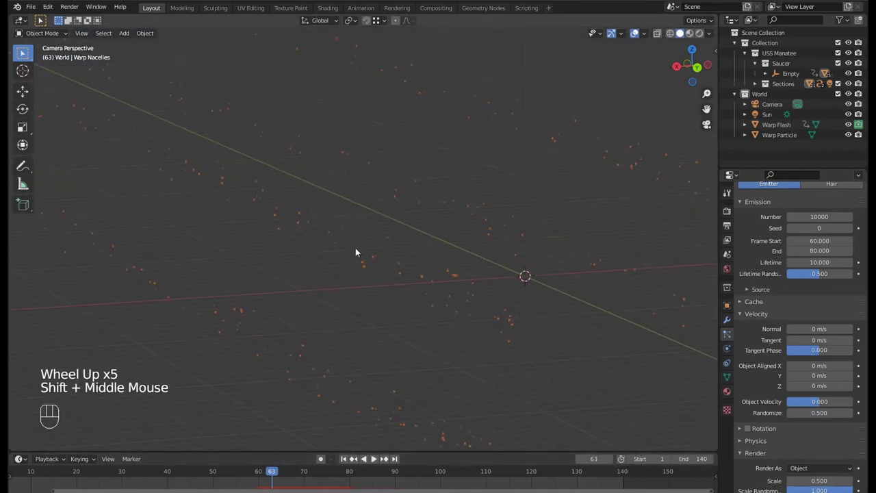
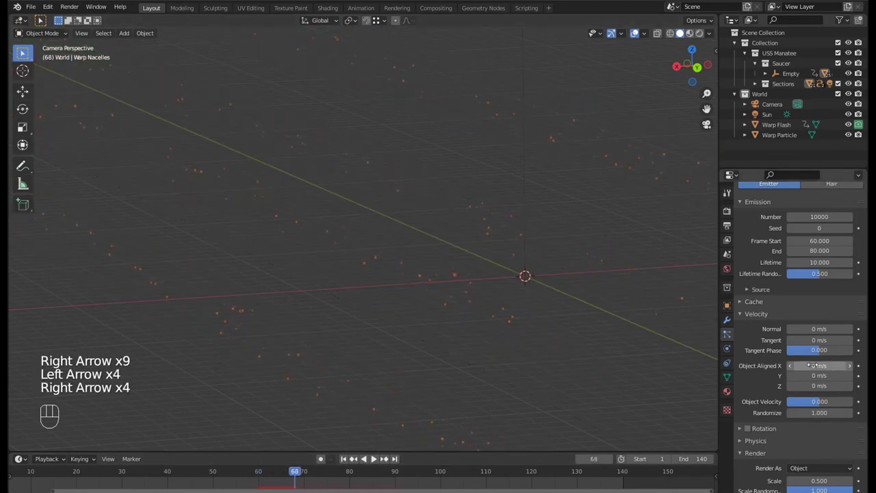
scroll(down, 3)
scroll(up, 3)
click(759, 243)
click(821, 357)
key(KP_0)
key(KP_0)
- Expand the particle Cache settings and replay the burst
scroll(down, 3)
drag(386, 274, 397, 313)
click(256, 474)
key(space)
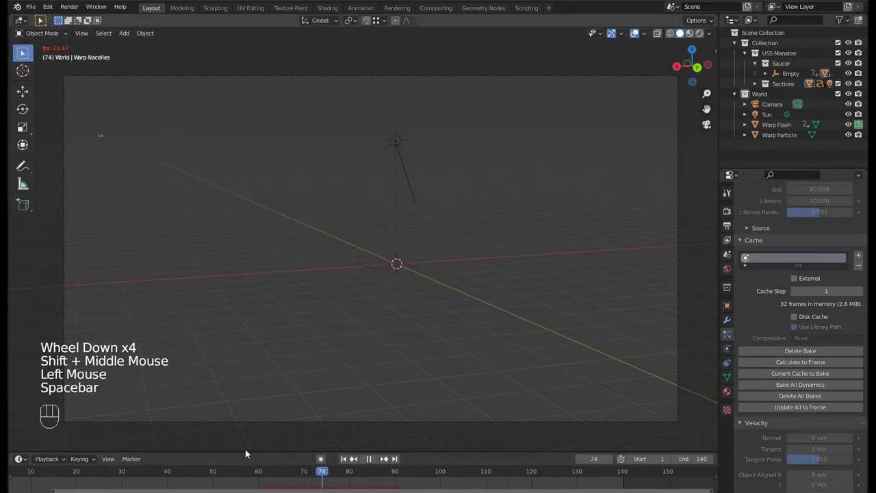
- Select the ship, preview playback, then clear the selection with output settings at 1920×1080, frames 1–140
key(space)
click(248, 474)
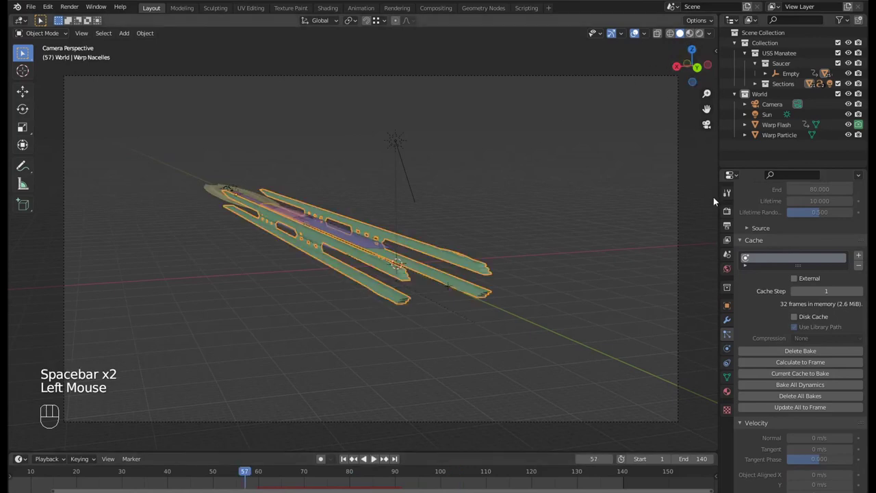
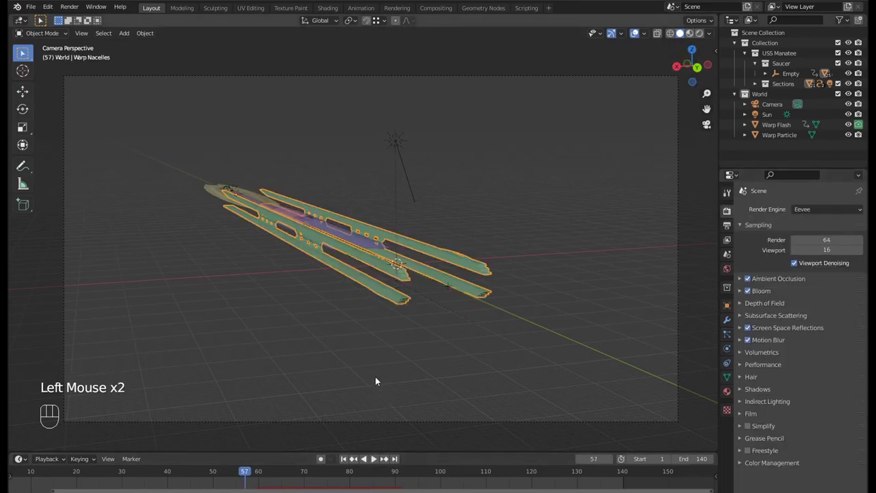
key(space)
key(space)
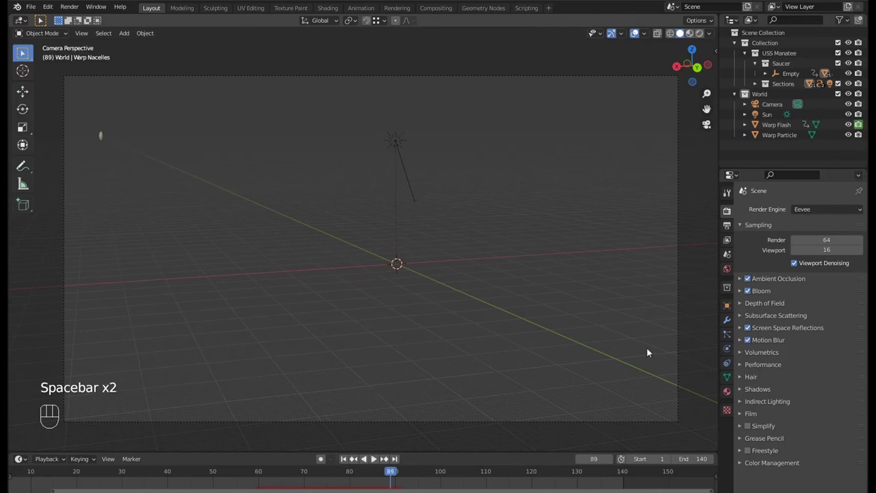
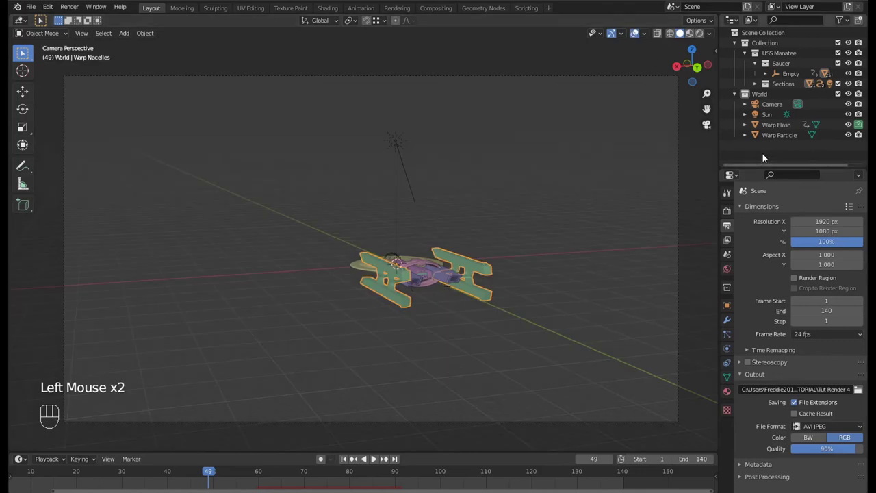
click(766, 156)
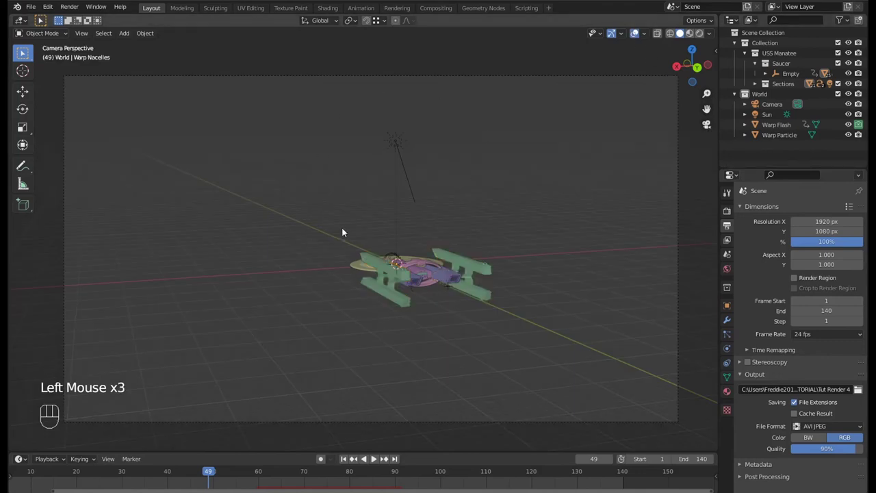